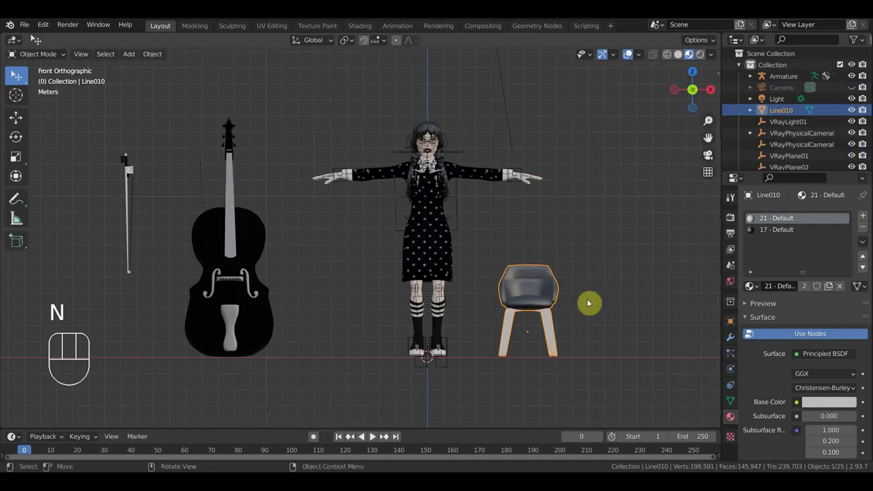
# Add a new armature at the girl's feet and scale it up.
pyautogui.moveTo(352, 317); pyautogui.dragTo(232, 202)
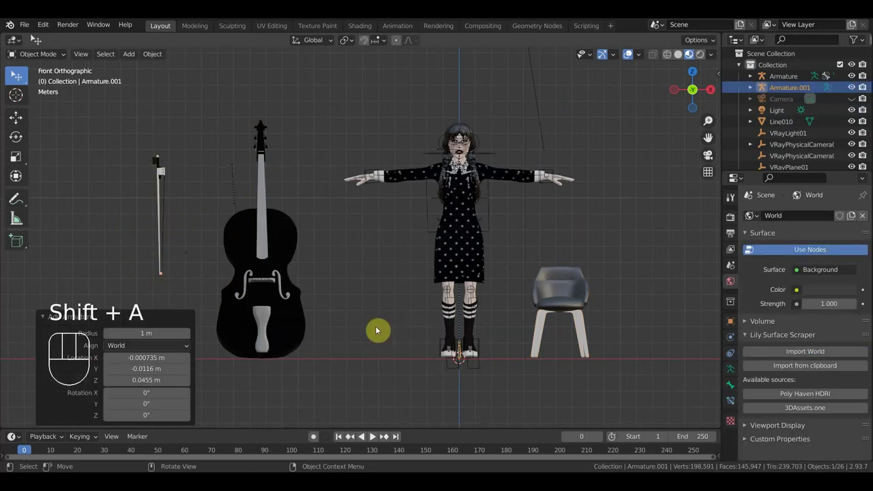
pyautogui.press('s')
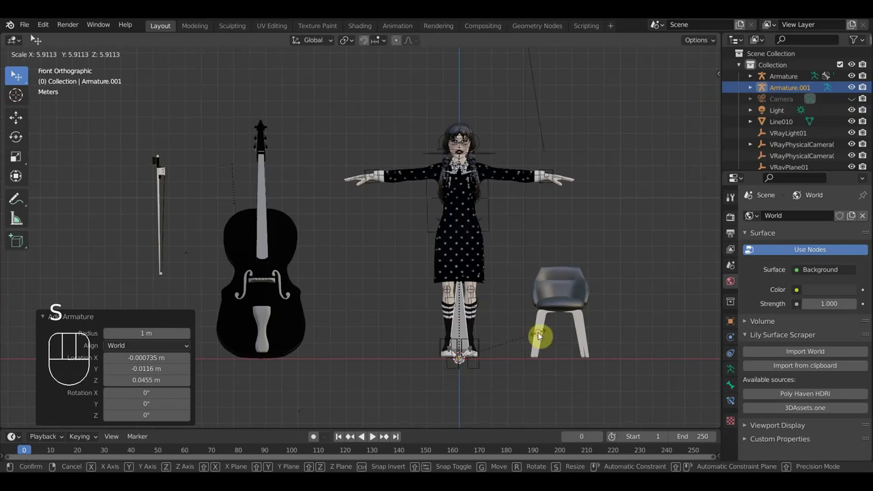
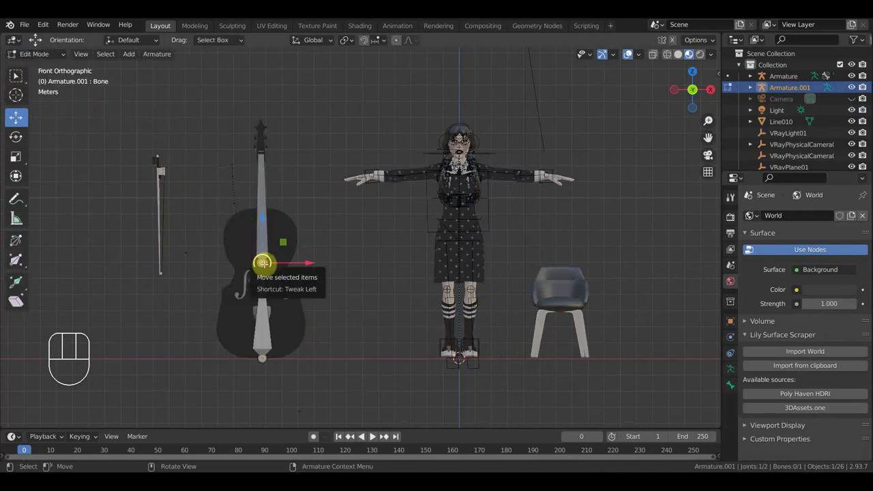
# Grab the bone tip and extend it up along the cello's full length.
pyautogui.press('g')
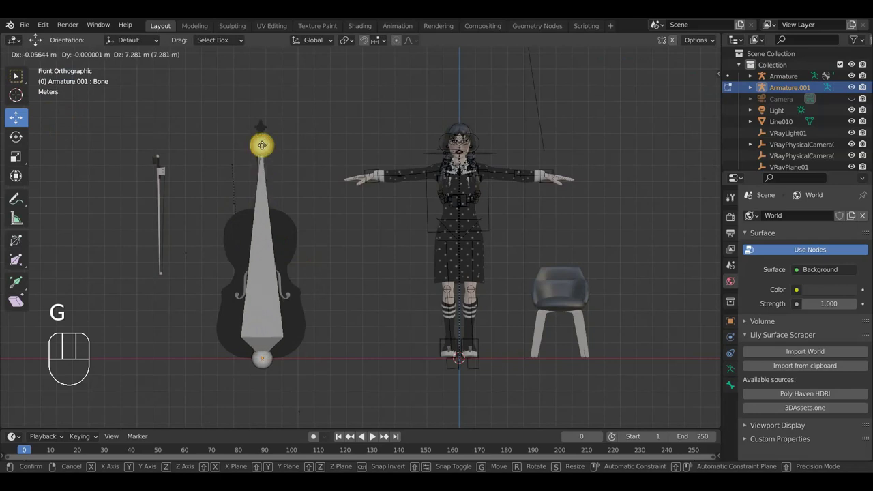
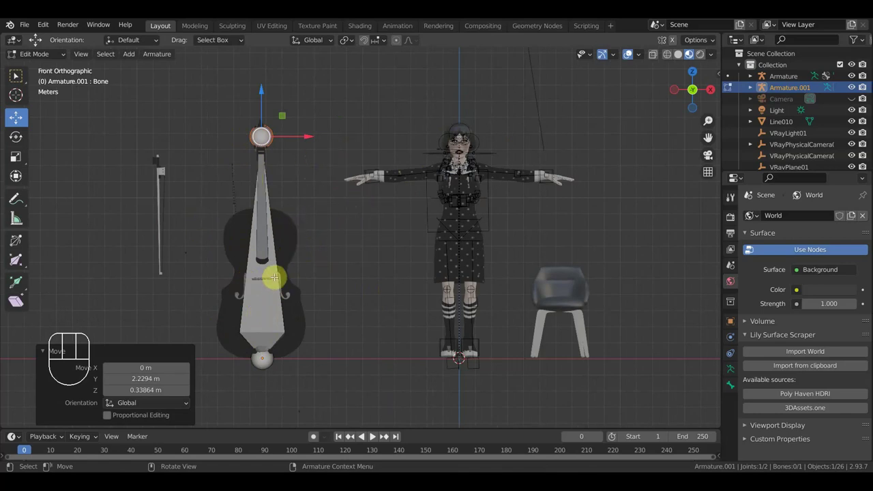
pyautogui.moveTo(57, 60); pyautogui.dragTo(56, 73)
# Delete the leftover VRay cameras, light and planes from the Outliner.
pyautogui.click(291, 233)
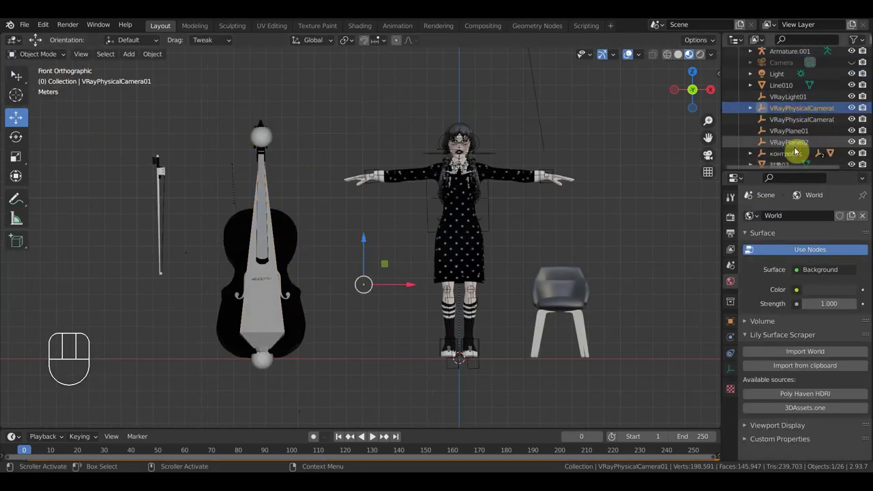
pyautogui.click(790, 102)
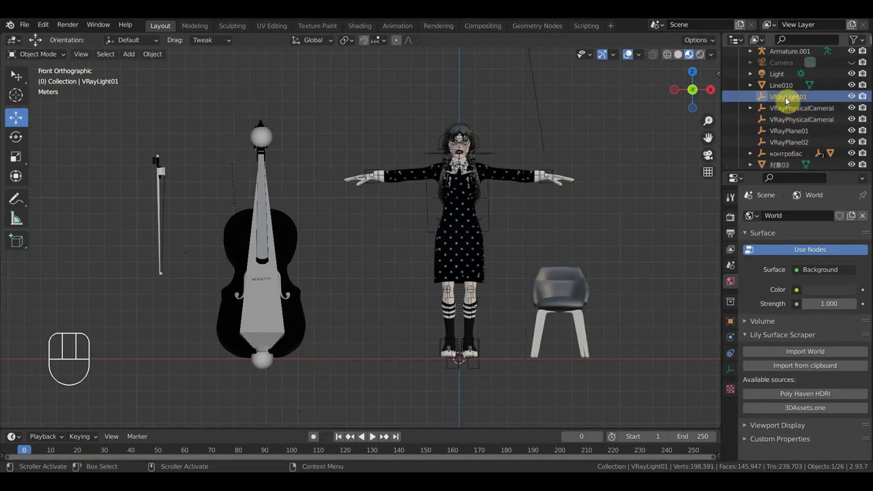
pyautogui.click(799, 144)
pyautogui.press('Delete')
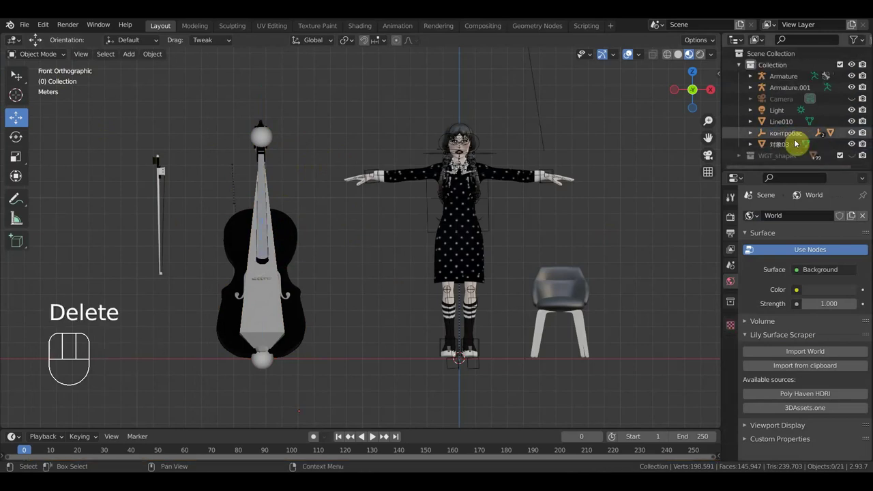
# Select the new armature together with the cello for parenting.
pyautogui.click(287, 239)
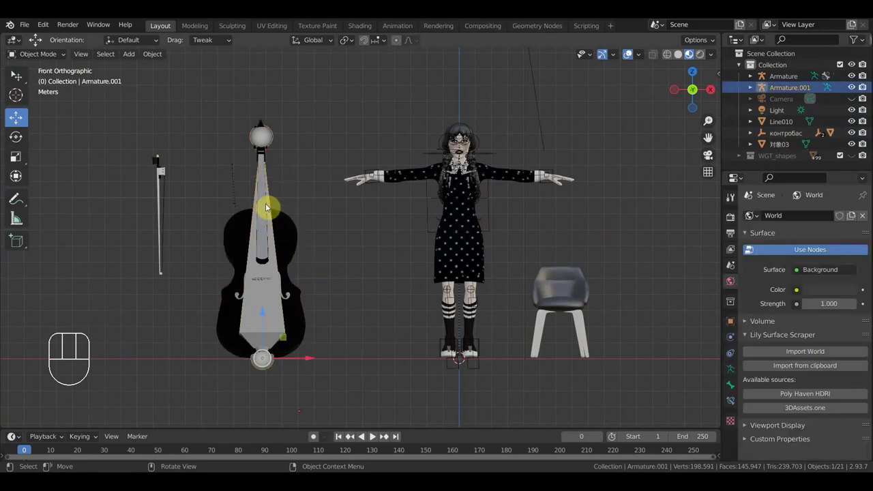
pyautogui.click(290, 233)
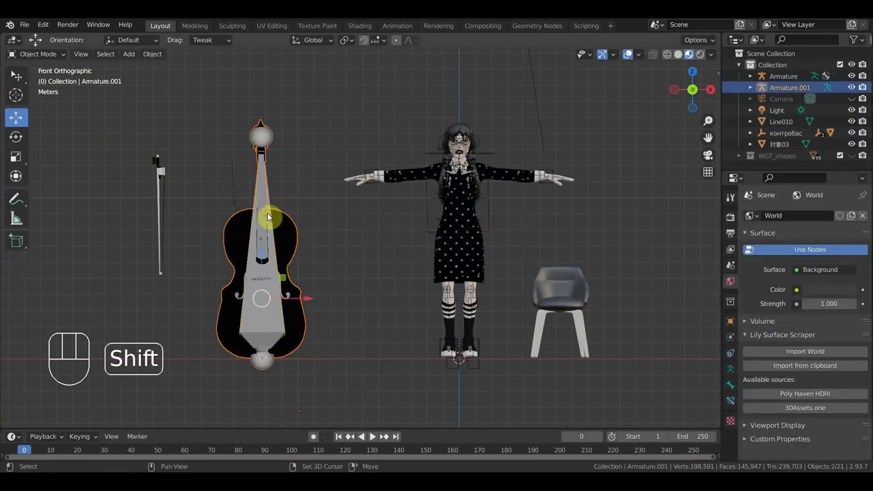
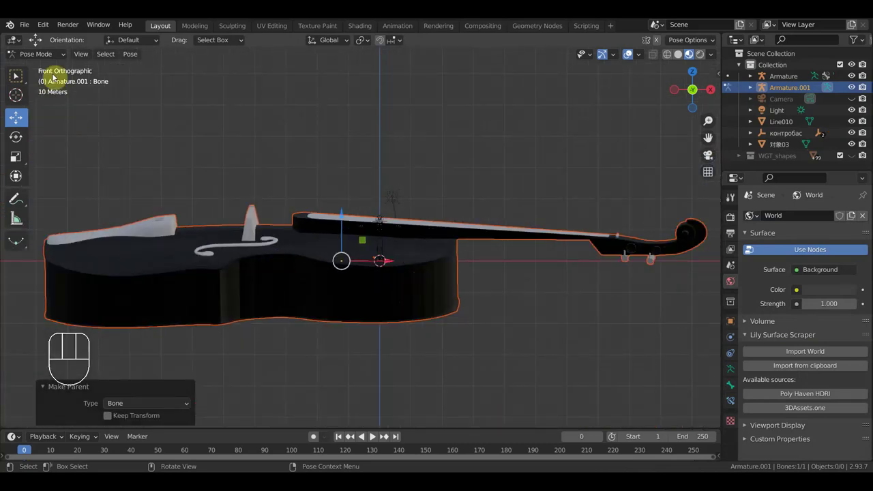
# Rotate the cello about 90° so it stands upright again.
pyautogui.moveTo(50, 62); pyautogui.dragTo(123, 107)
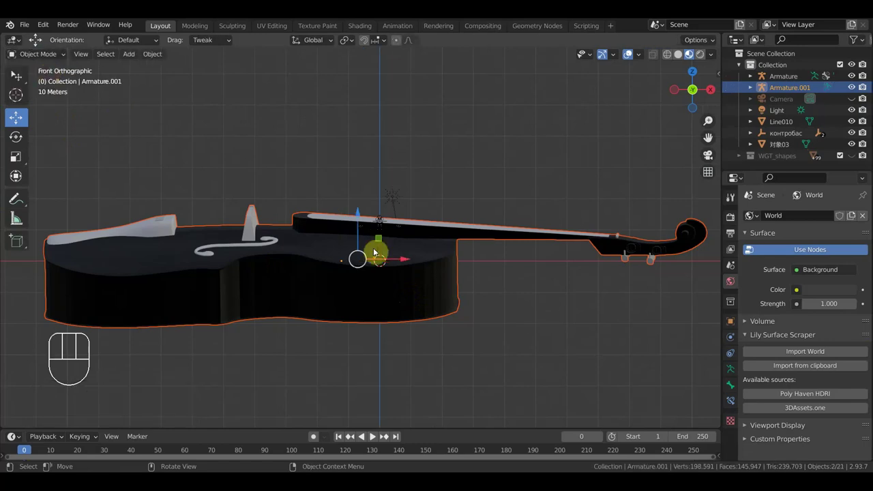
pyautogui.click(428, 294)
pyautogui.press('s')
pyautogui.click(381, 278)
pyautogui.press('r')
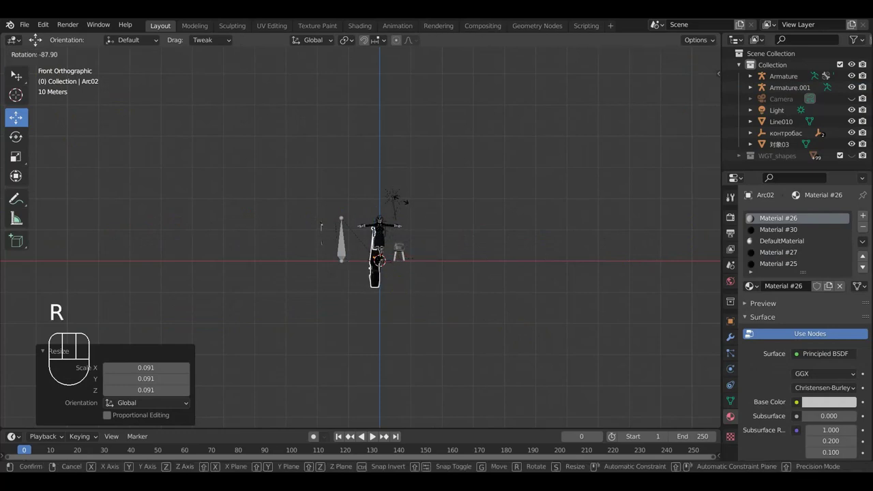
# From the top view slide the cello level beside the girl, then return to front view.
pyautogui.press('g')
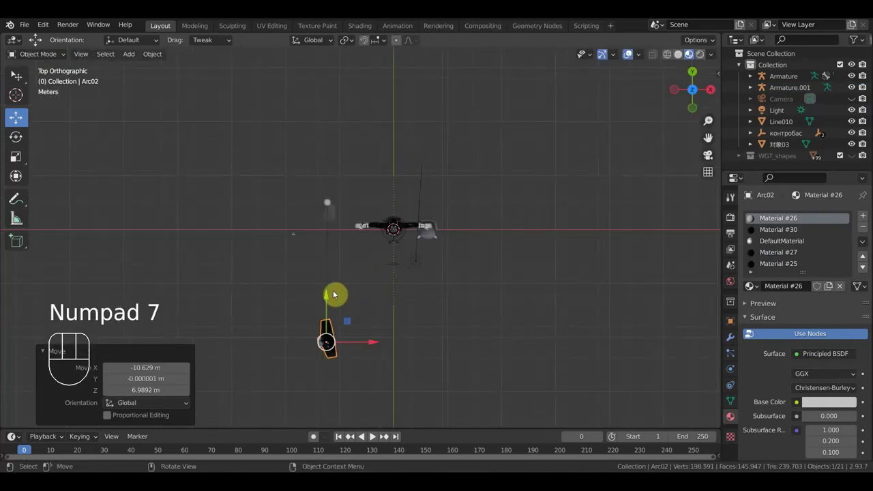
pyautogui.moveTo(335, 294); pyautogui.dragTo(336, 167)
pyautogui.press('r')
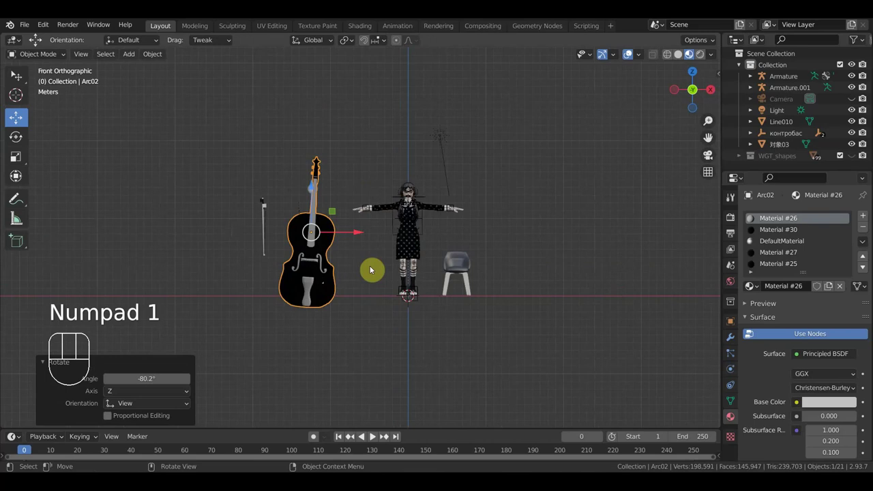
# Scale the cello down slightly.
pyautogui.press('r')
pyautogui.click(403, 271)
pyautogui.press('s')
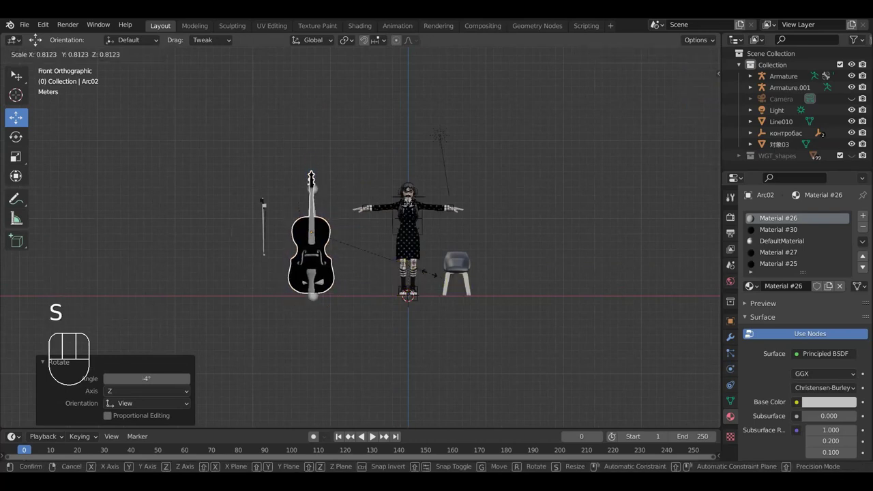
pyautogui.click(311, 180)
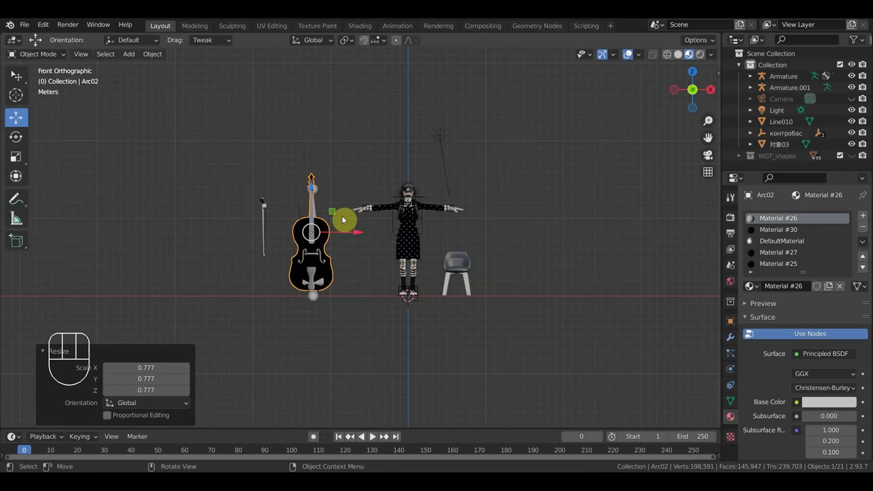
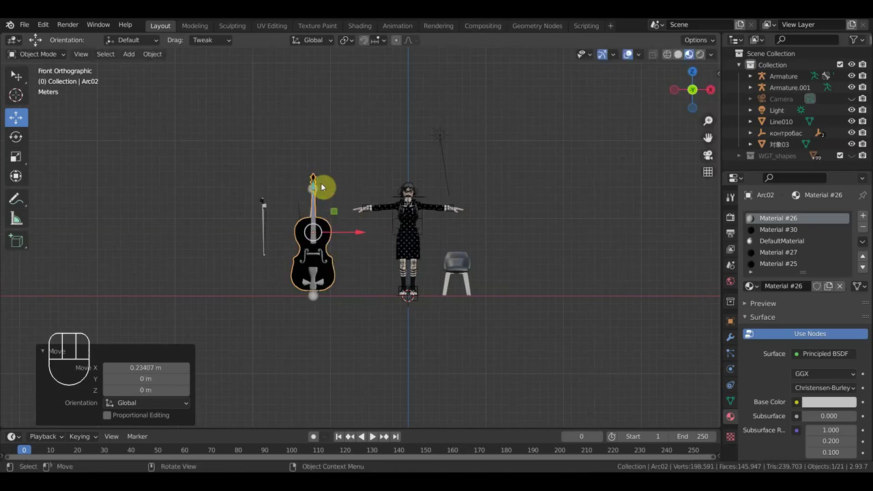
# Move the cello in front of the seated girl, checking from the right side view.
pyautogui.moveTo(317, 188); pyautogui.dragTo(379, 240)
pyautogui.moveTo(337, 254); pyautogui.dragTo(297, 248)
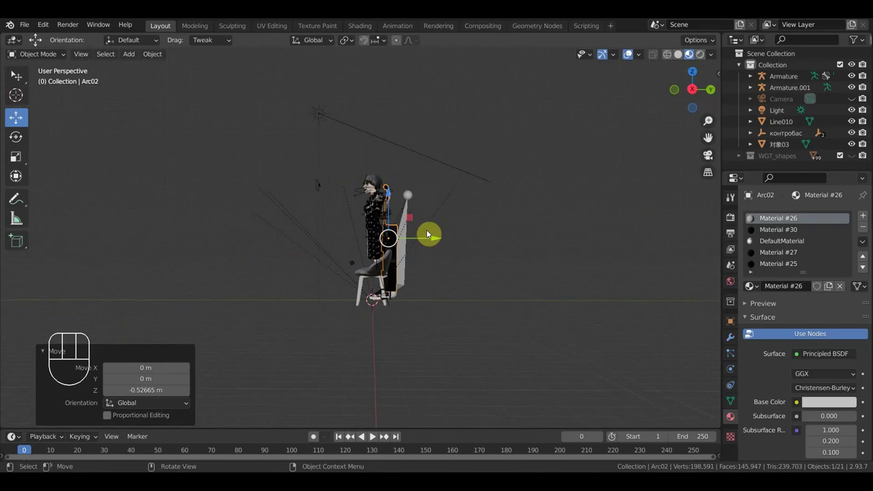
pyautogui.moveTo(447, 242); pyautogui.dragTo(459, 246)
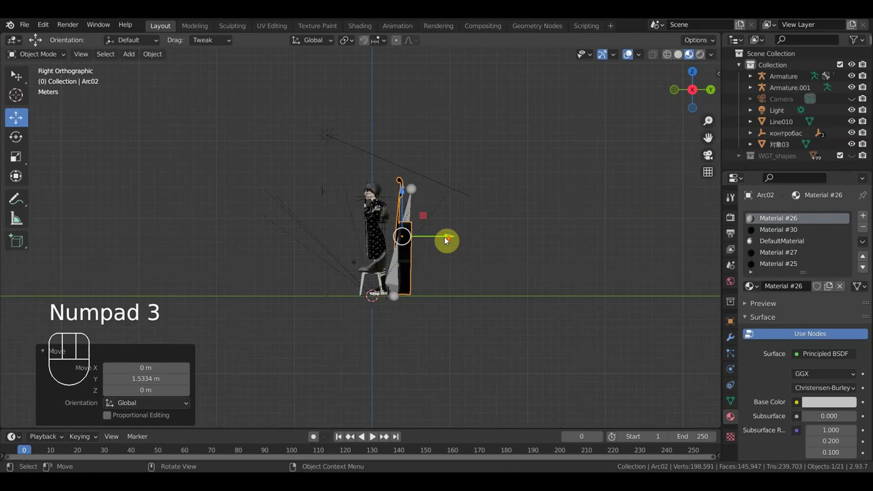
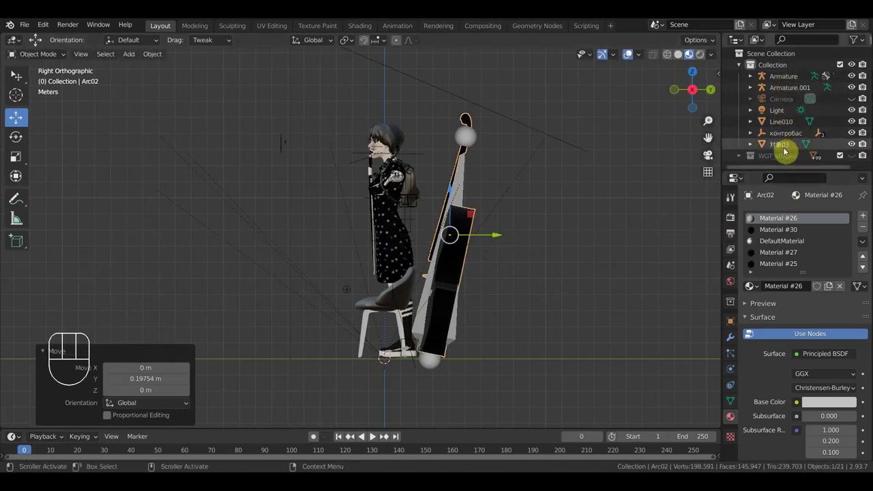
pyautogui.click(791, 150)
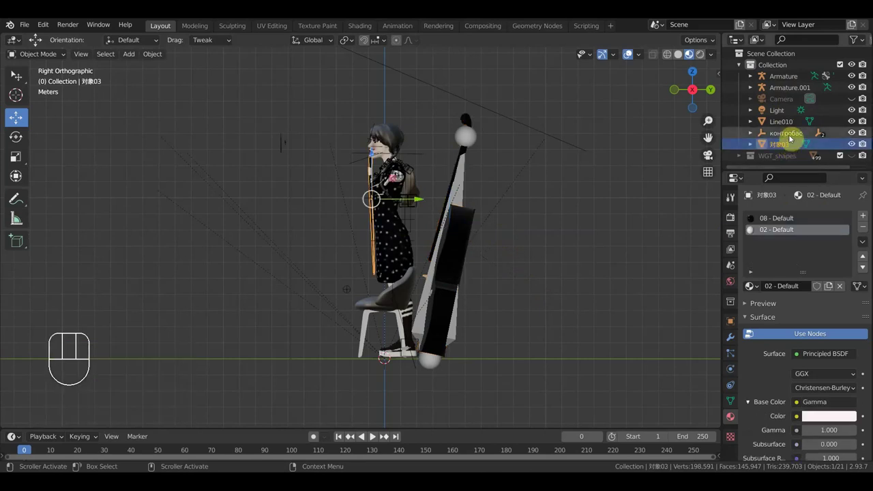
pyautogui.click(789, 135)
pyautogui.click(793, 128)
pyautogui.click(787, 116)
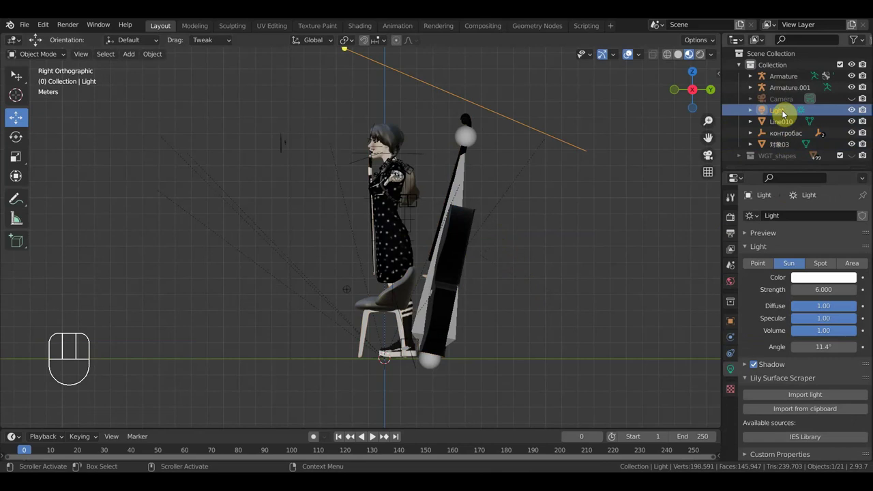
pyautogui.click(790, 127)
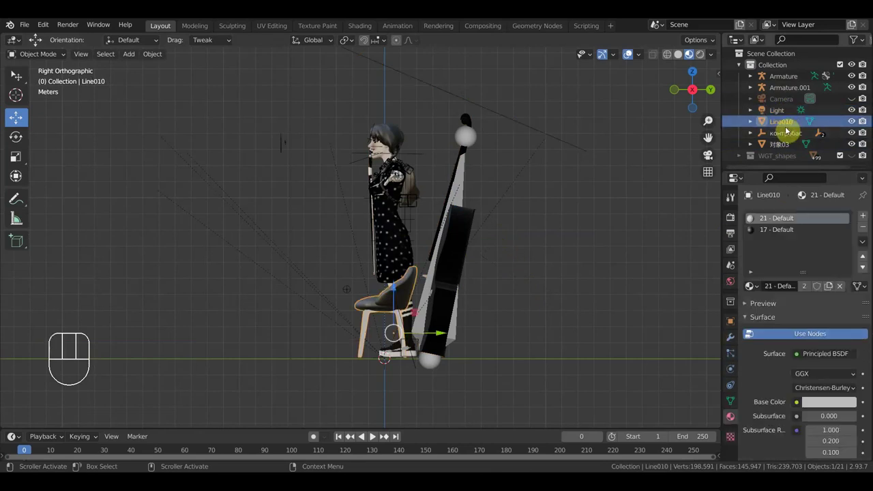
pyautogui.click(786, 114)
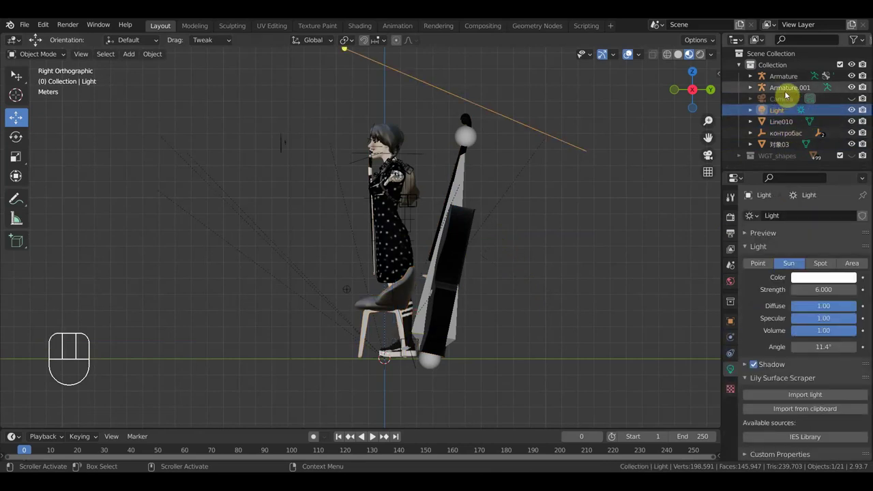
pyautogui.click(746, 160)
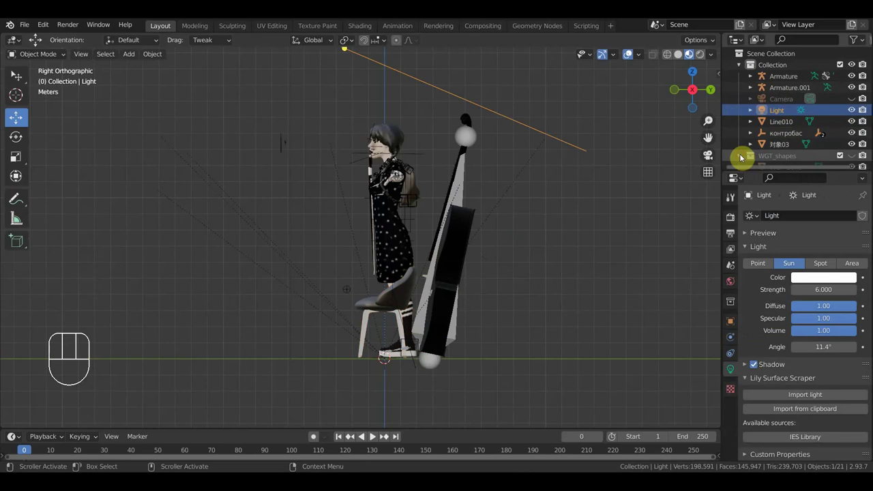
pyautogui.click(745, 159)
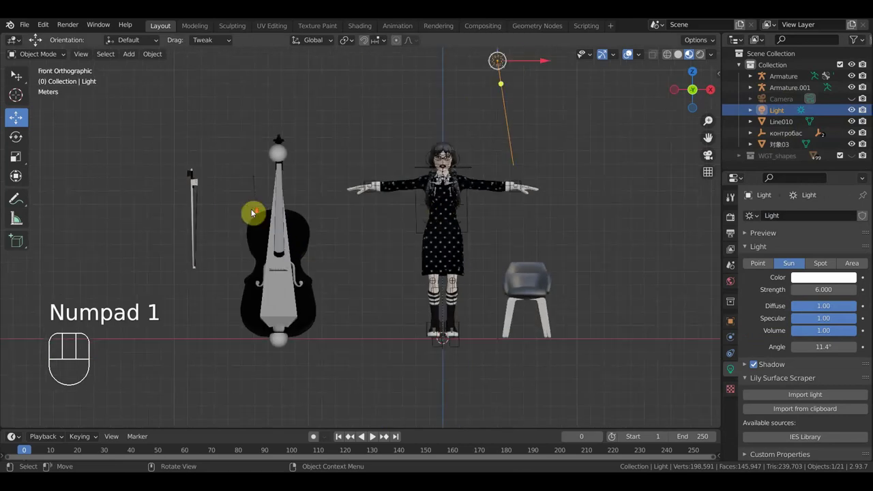
# Raise and rotate the new armature toward the girl's arm.
pyautogui.moveTo(298, 219); pyautogui.dragTo(320, 215)
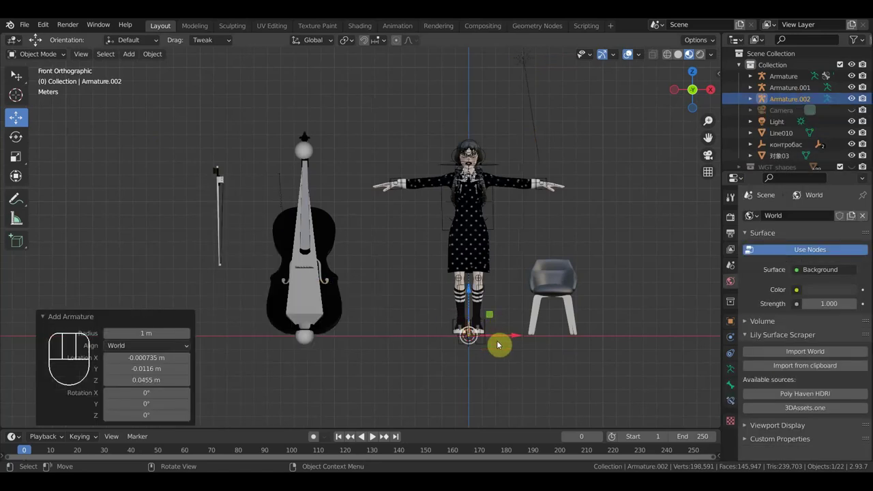
pyautogui.press('s')
pyautogui.click(632, 342)
pyautogui.press('g')
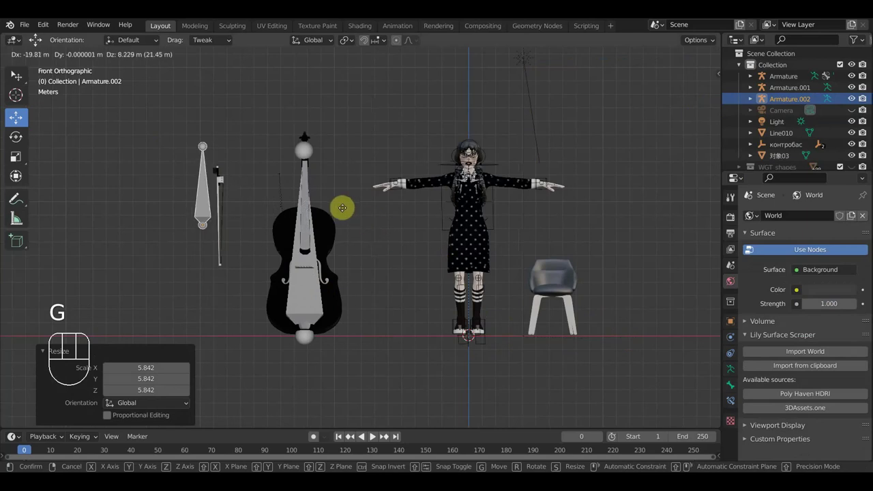
pyautogui.click(360, 232)
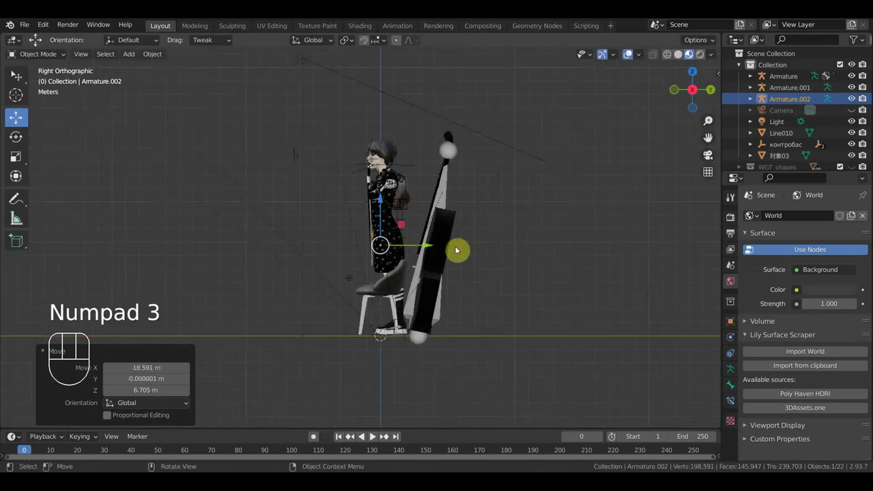
pyautogui.press('r')
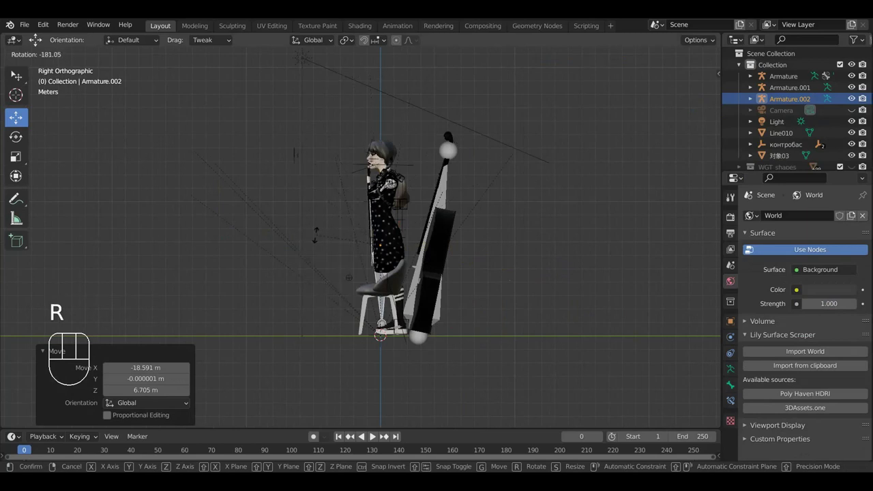
pyautogui.press('g')
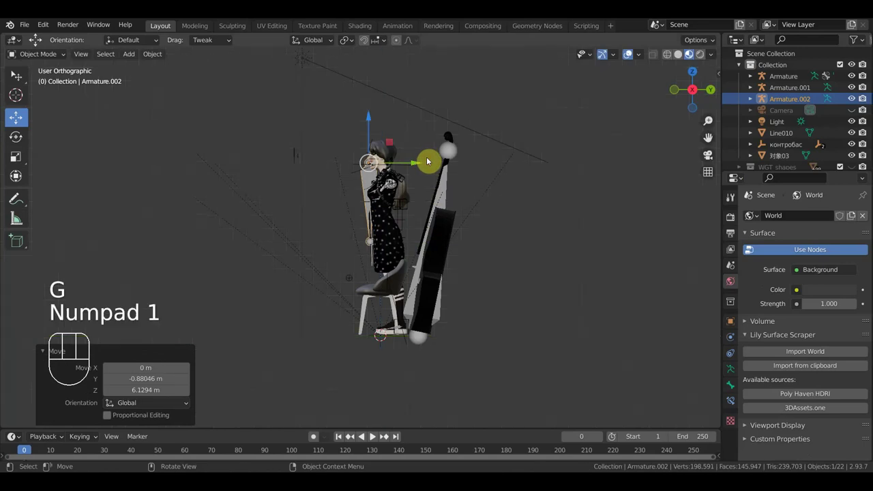
pyautogui.moveTo(296, 240); pyautogui.dragTo(369, 244)
# Face the scene straight from the front and select the cello body mesh.
pyautogui.moveTo(350, 245); pyautogui.dragTo(303, 237)
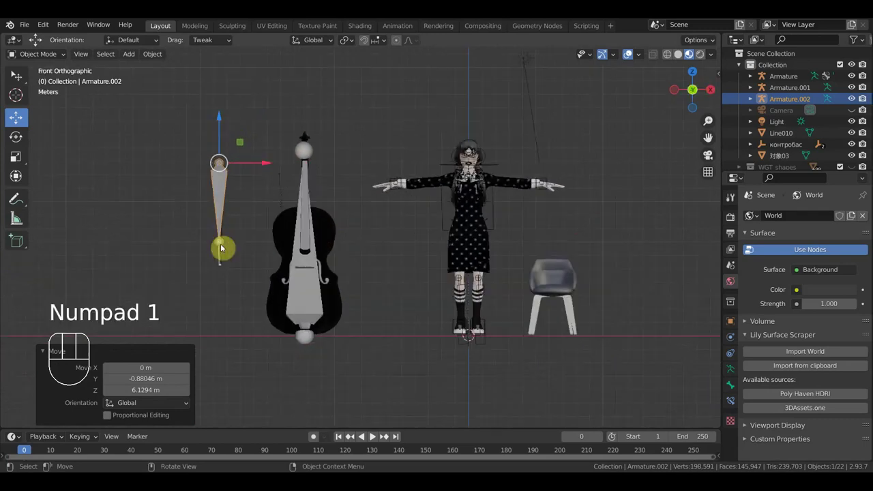
pyautogui.click(224, 261)
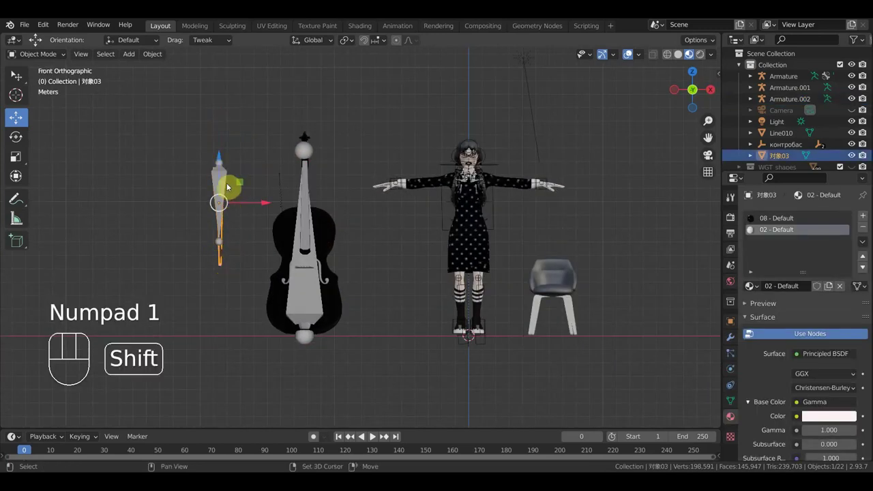
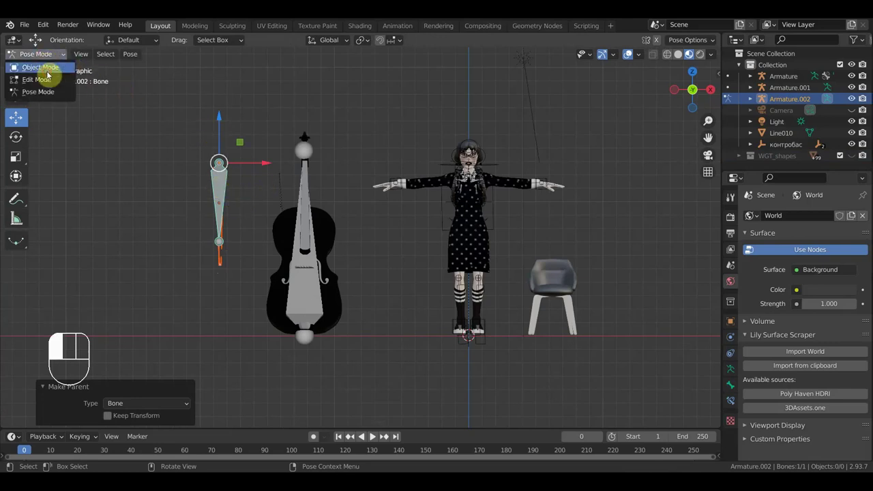
# Slide and slightly enlarge the chair so it sits directly beneath the T-posed girl.
pyautogui.moveTo(342, 221); pyautogui.dragTo(404, 274)
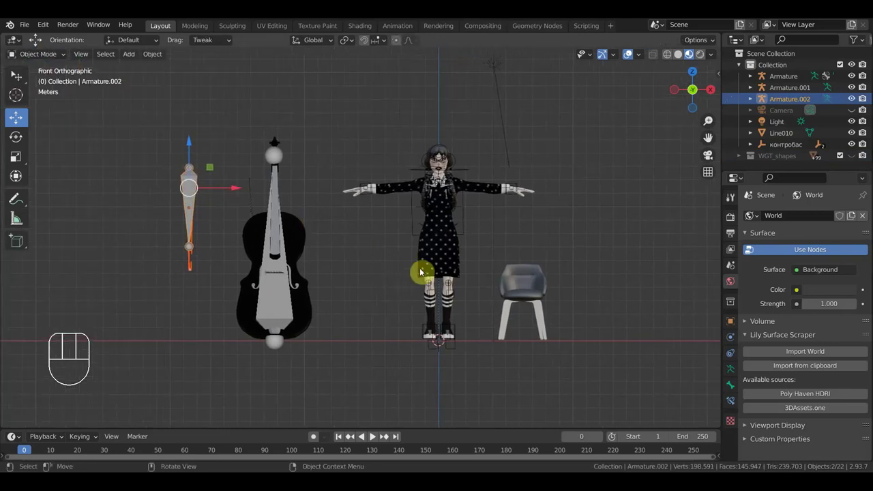
pyautogui.click(538, 280)
pyautogui.moveTo(577, 325); pyautogui.dragTo(490, 322)
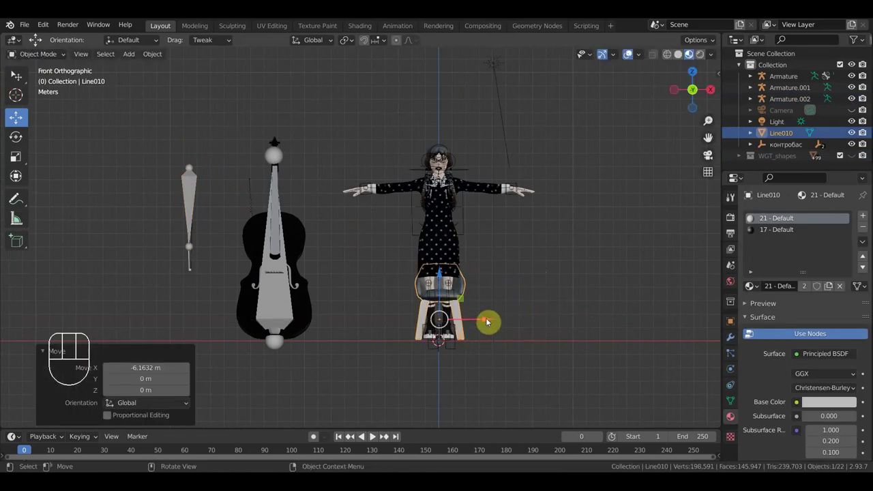
pyautogui.moveTo(435, 321); pyautogui.dragTo(489, 337)
pyautogui.press('s')
pyautogui.click(495, 332)
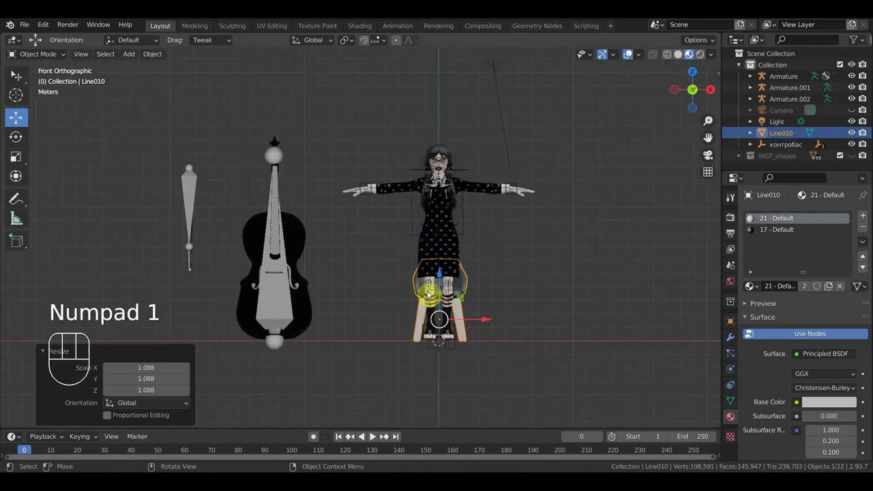
# Select the cello's rig in the outliner.
pyautogui.click(283, 158)
pyautogui.click(201, 184)
# Add the other rigs to the selection and hide the light in the viewport.
pyautogui.click(468, 172)
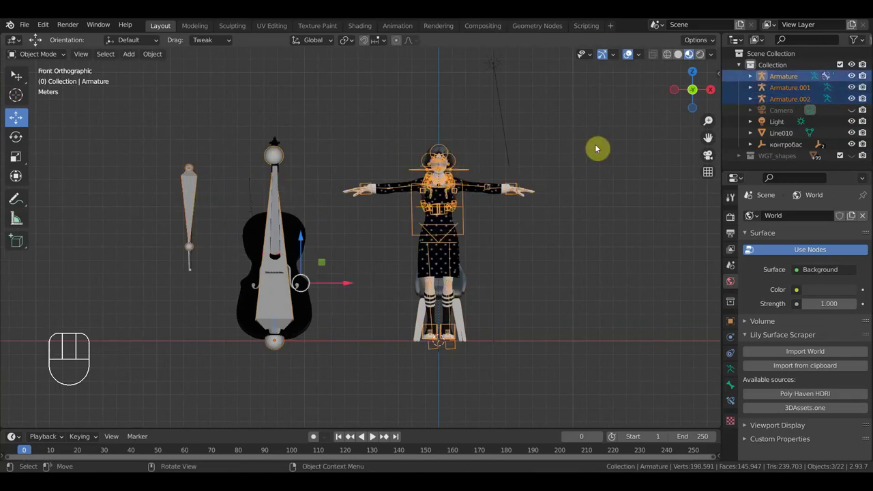
pyautogui.click(859, 128)
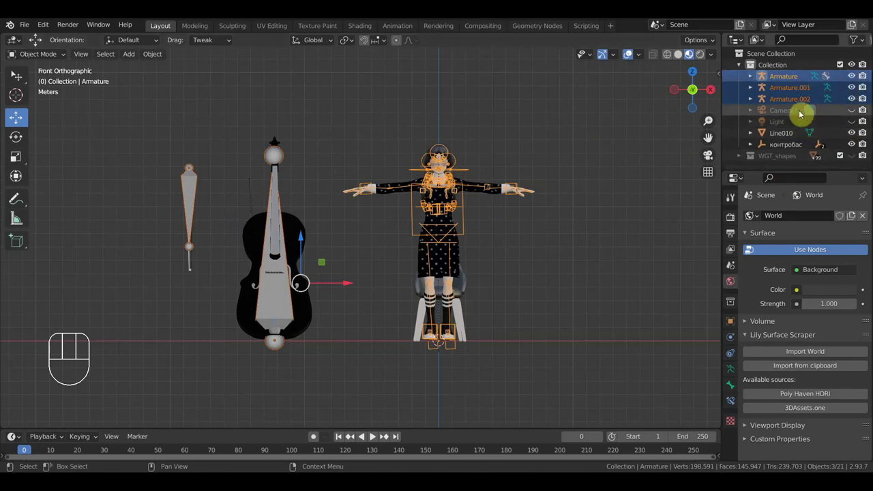
pyautogui.moveTo(54, 58); pyautogui.dragTo(111, 135)
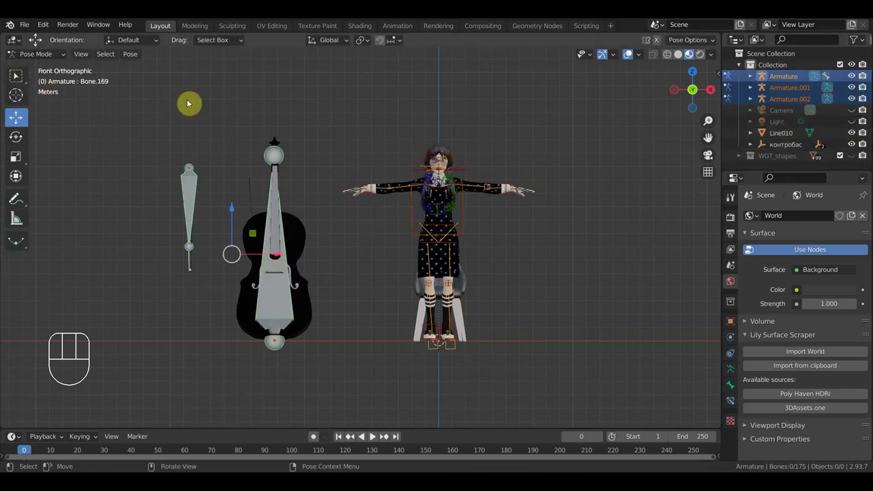
# Select the cello's control bone and create a cube Bone Widget shape for it.
pyautogui.click(193, 190)
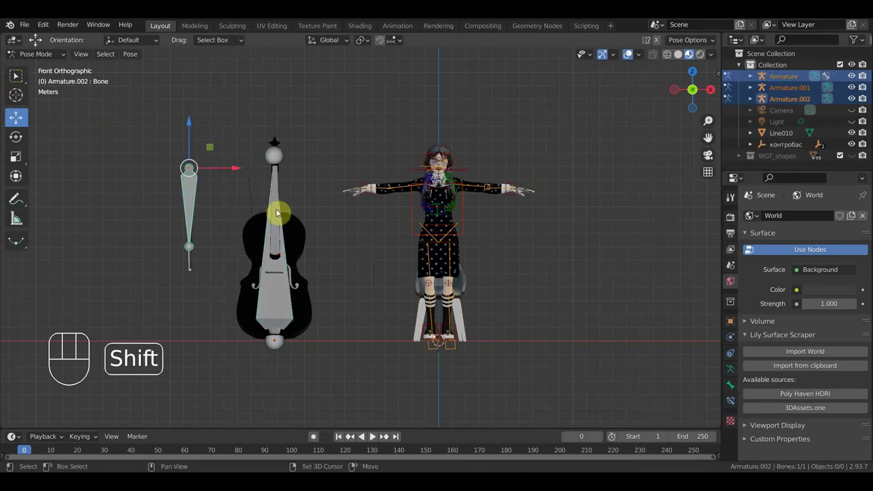
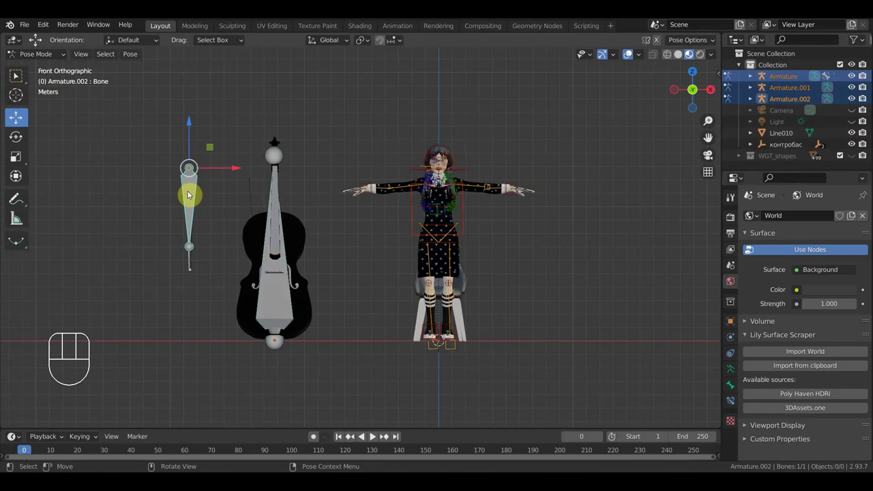
pyautogui.press('n')
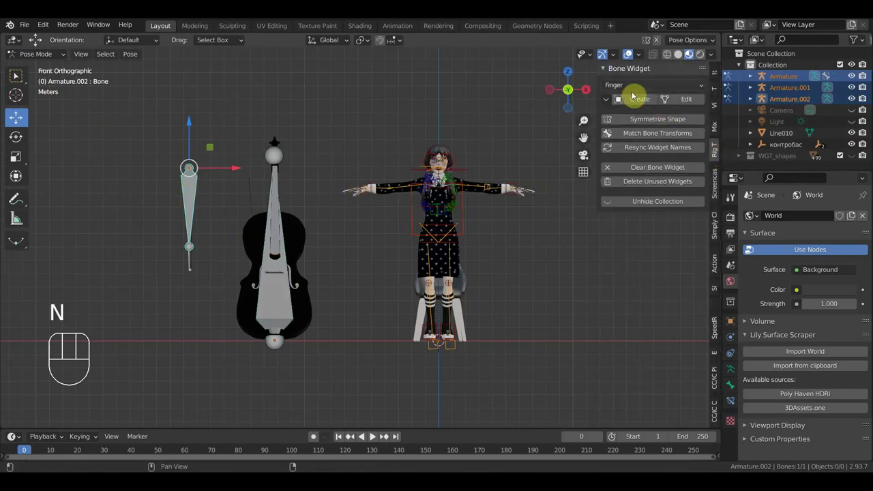
pyautogui.click(635, 94)
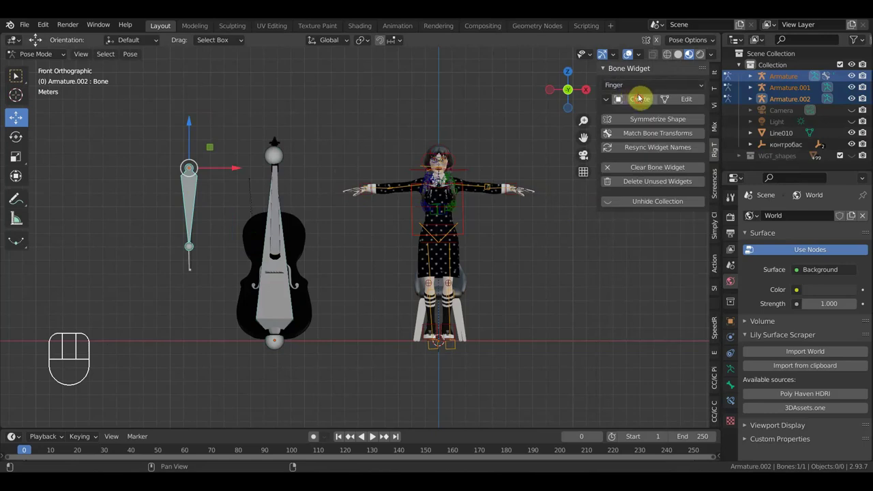
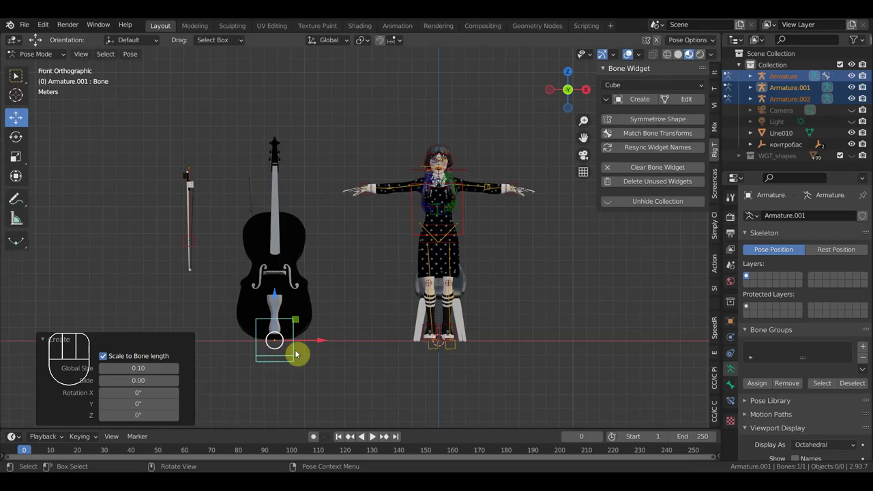
# Add a new bone group for the cello bone with the red 01 colour set.
pyautogui.click(868, 349)
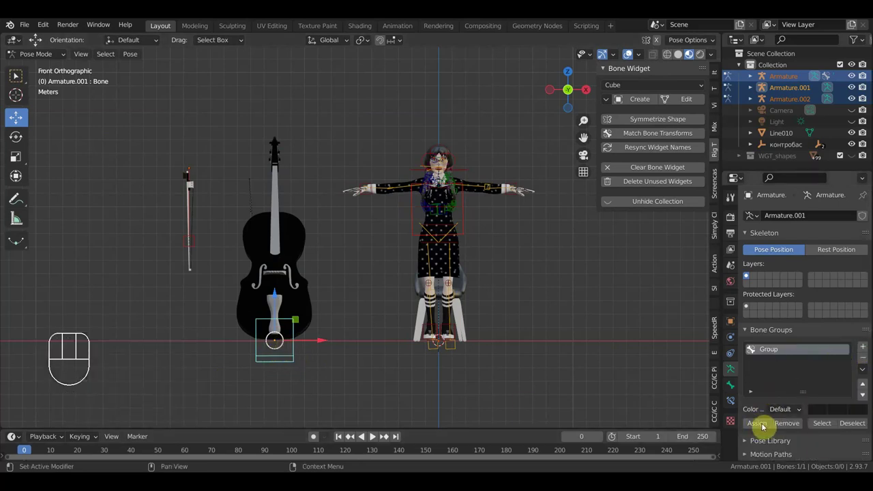
pyautogui.moveTo(798, 409); pyautogui.dragTo(740, 419)
pyautogui.click(754, 428)
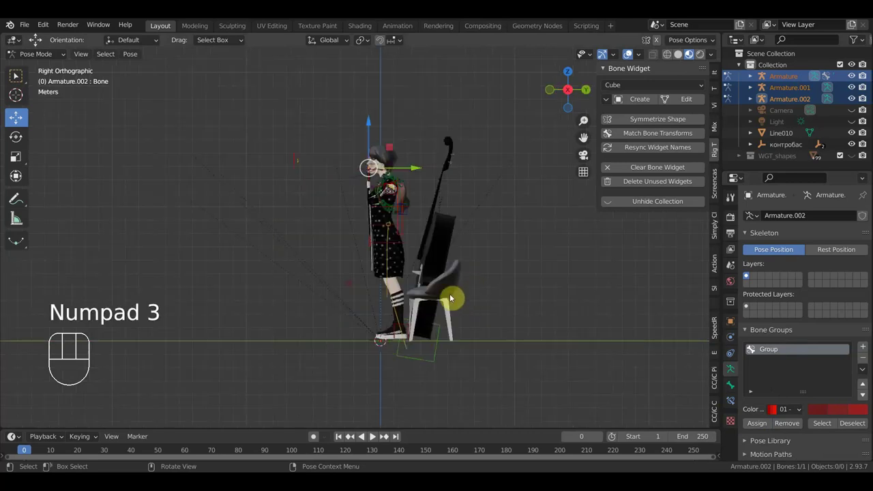
# Grab the girl's root bone and lower her whole rig onto the chair seat.
pyautogui.click(405, 248)
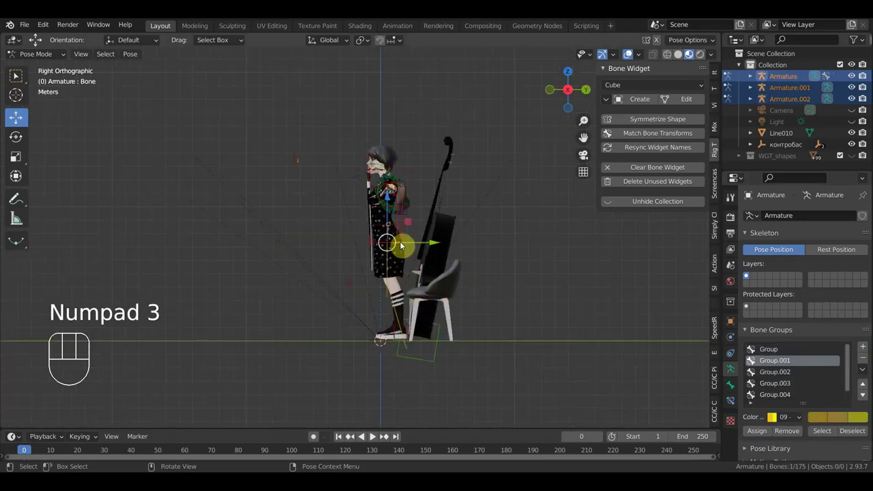
pyautogui.press('g')
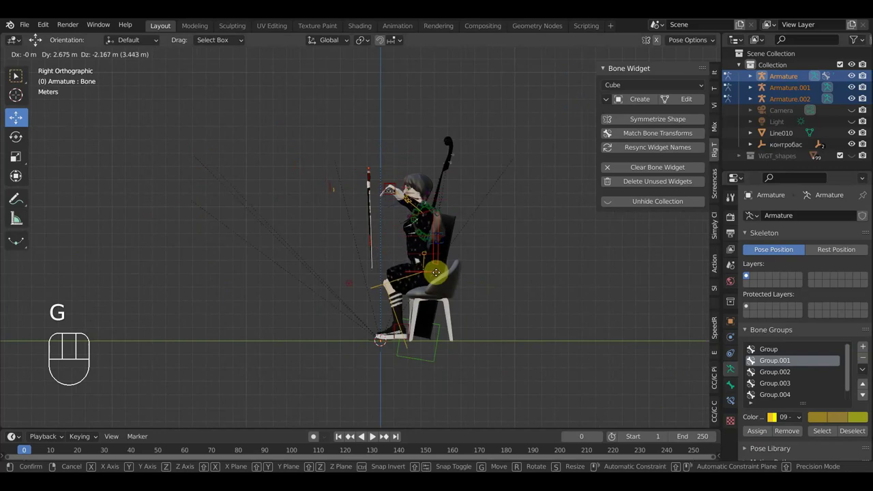
pyautogui.moveTo(442, 280); pyautogui.dragTo(427, 299)
pyautogui.moveTo(505, 324); pyautogui.dragTo(546, 320)
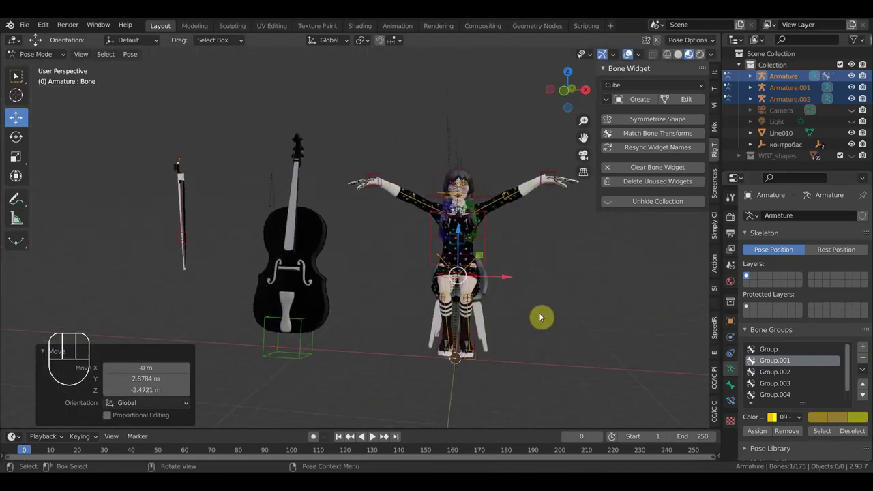
pyautogui.middleClick(478, 332)
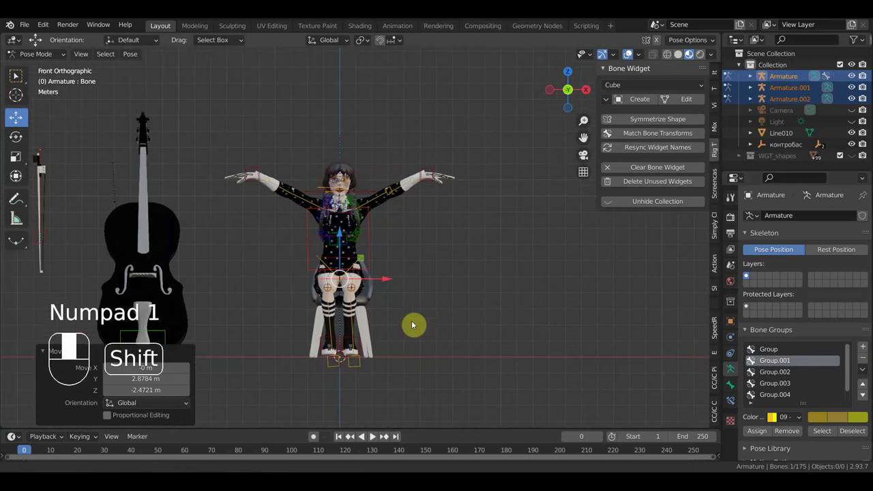
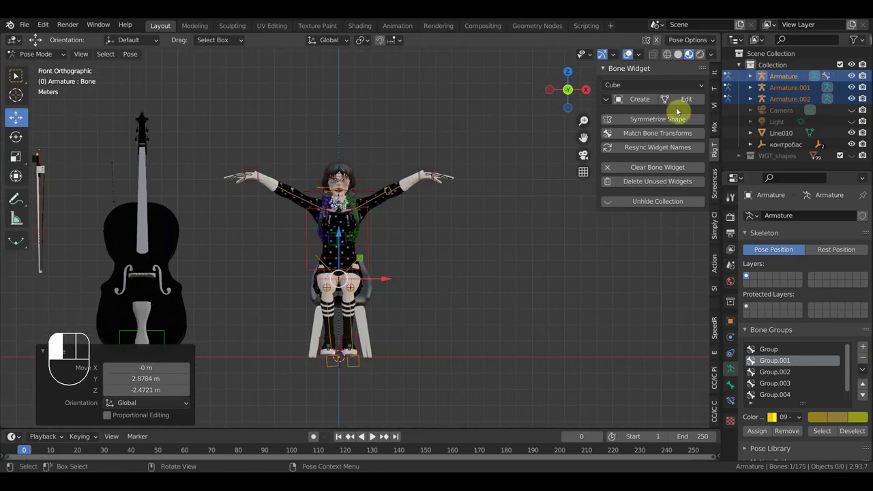
# Switch viewport shading to Random so objects show in distinct solid colours.
pyautogui.click(682, 57)
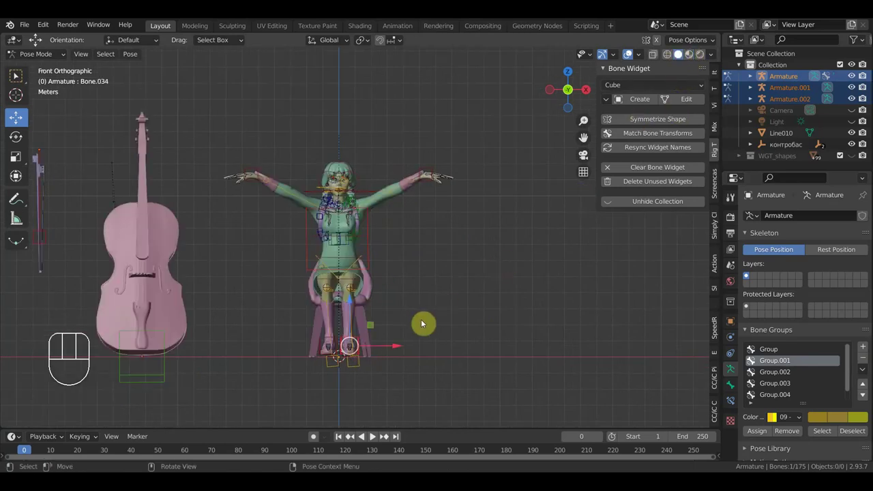
# Rotate both leg IK control bones from top view so the knees bend over the chair.
pyautogui.moveTo(485, 287); pyautogui.dragTo(483, 295)
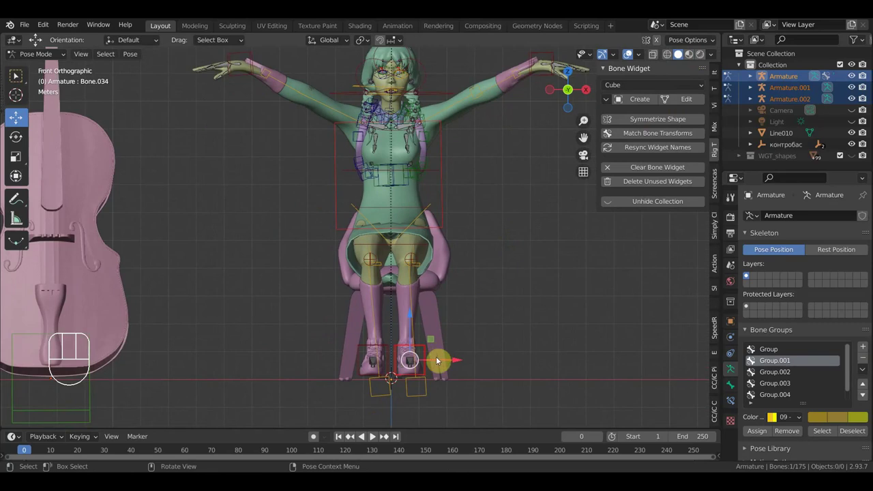
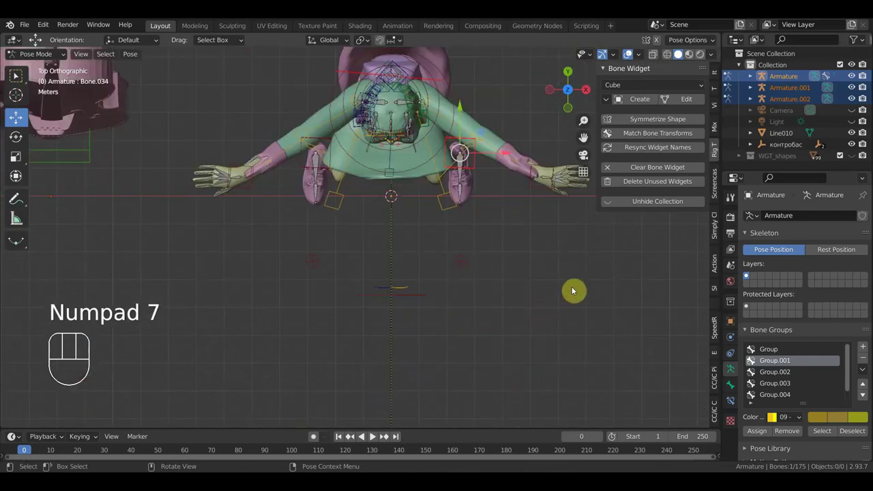
pyautogui.press('r')
pyautogui.click(344, 103)
pyautogui.press('n')
pyautogui.moveTo(569, 300); pyautogui.dragTo(434, 333)
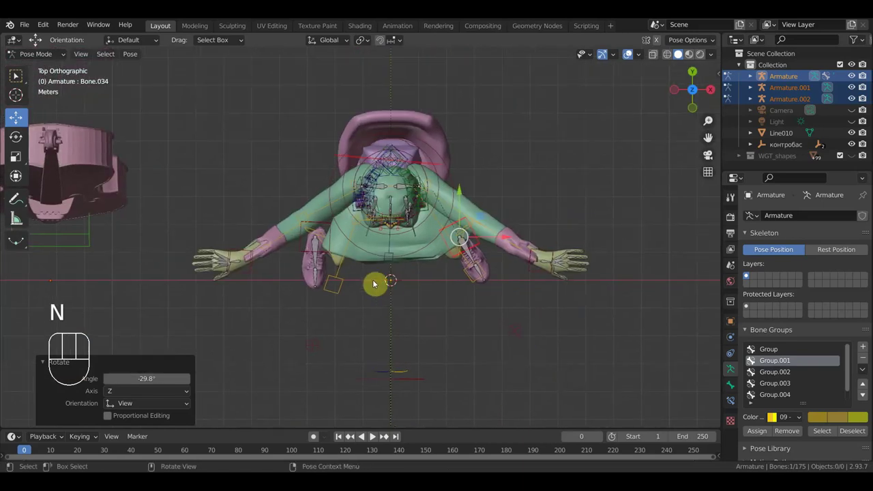
pyautogui.moveTo(343, 187); pyautogui.dragTo(420, 273)
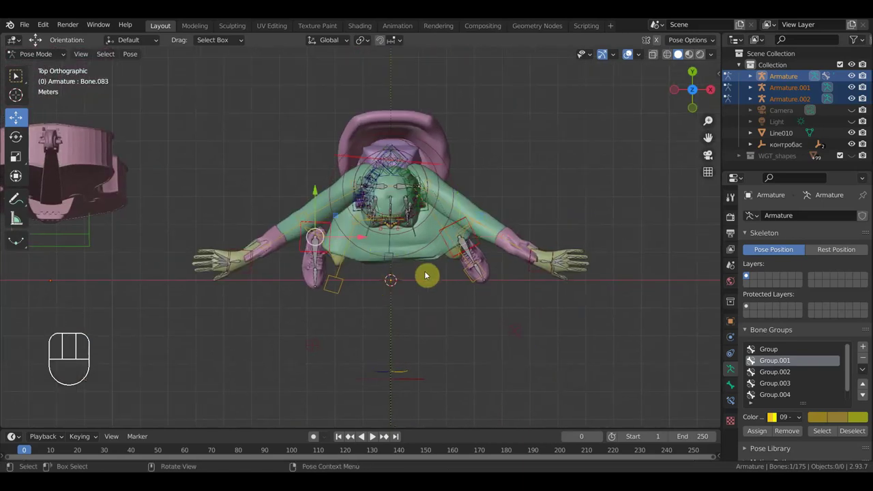
pyautogui.press('r')
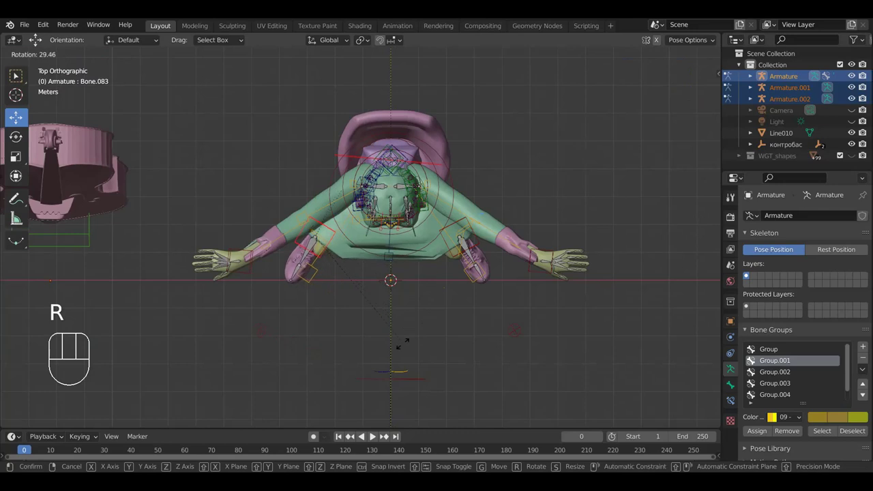
pyautogui.click(297, 223)
# Adjust the thigh bone in perspective view so the feet plant apart on the floor.
pyautogui.moveTo(271, 199); pyautogui.dragTo(416, 242)
pyautogui.moveTo(383, 240); pyautogui.dragTo(479, 82)
pyautogui.click(480, 82)
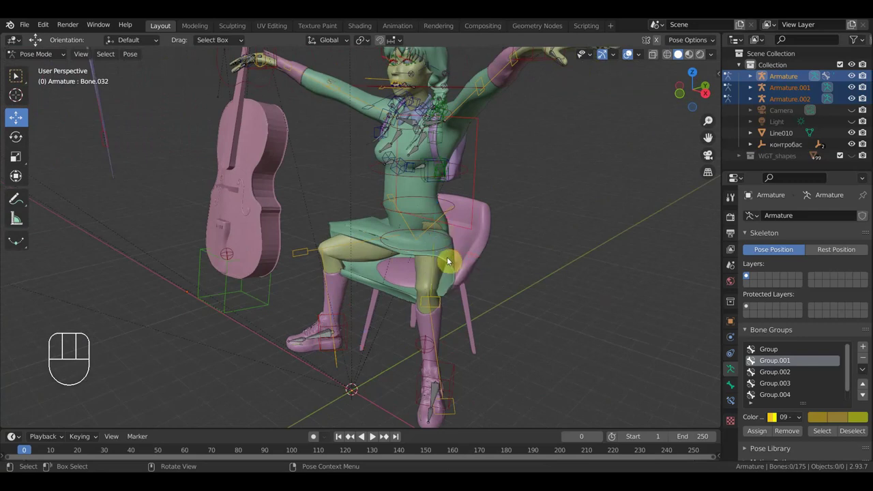
pyautogui.moveTo(57, 56); pyautogui.dragTo(49, 71)
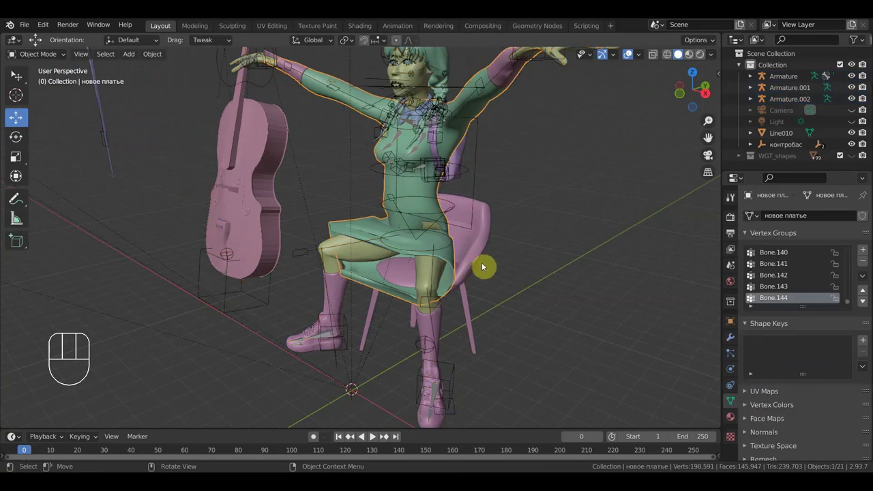
# View the girl from the side and switch the dress into Sculpt Mode with the Grab brush.
pyautogui.moveTo(471, 268); pyautogui.dragTo(447, 267)
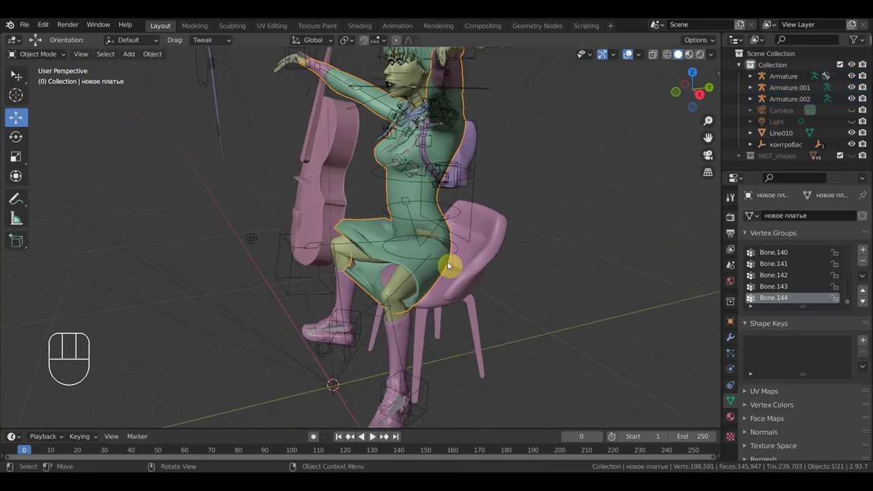
pyautogui.moveTo(58, 57); pyautogui.dragTo(55, 93)
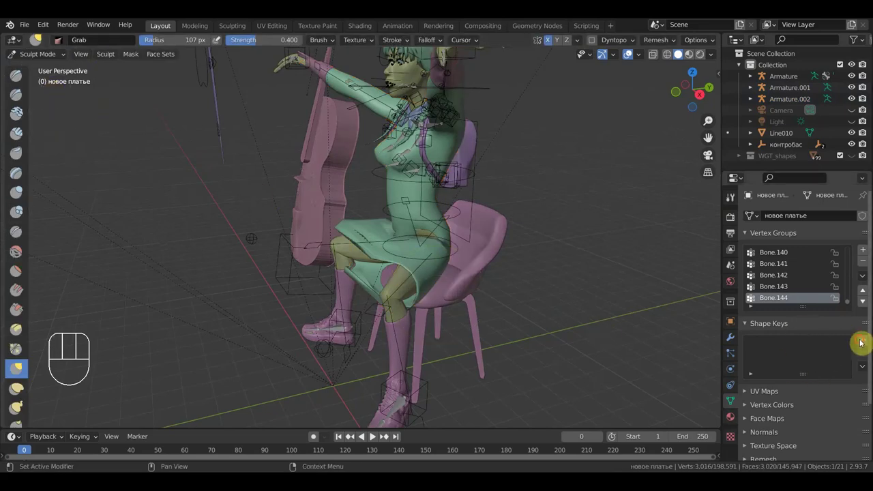
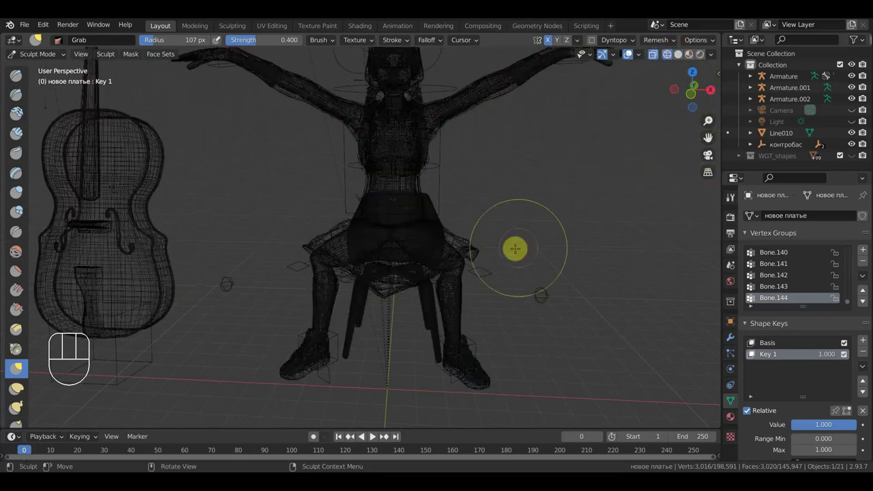
# Show the model in Material Preview shading and return from Sculpt Mode to Object Mode.
pyautogui.press('a')
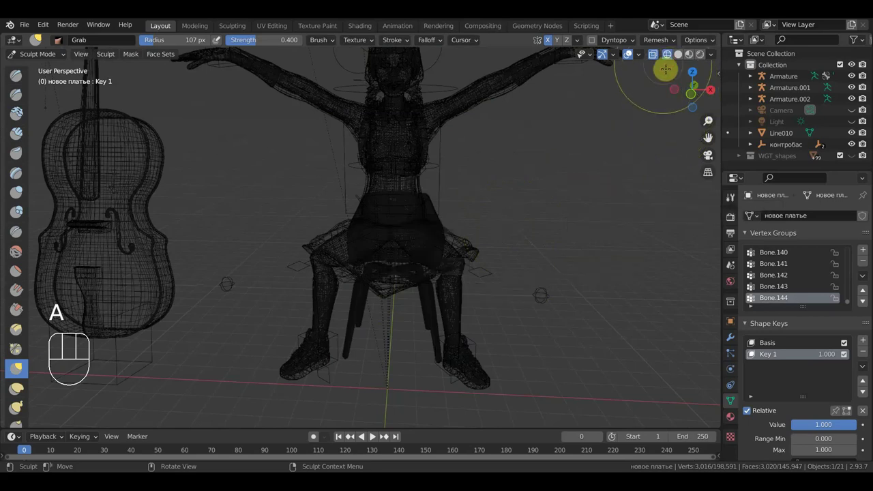
pyautogui.click(691, 58)
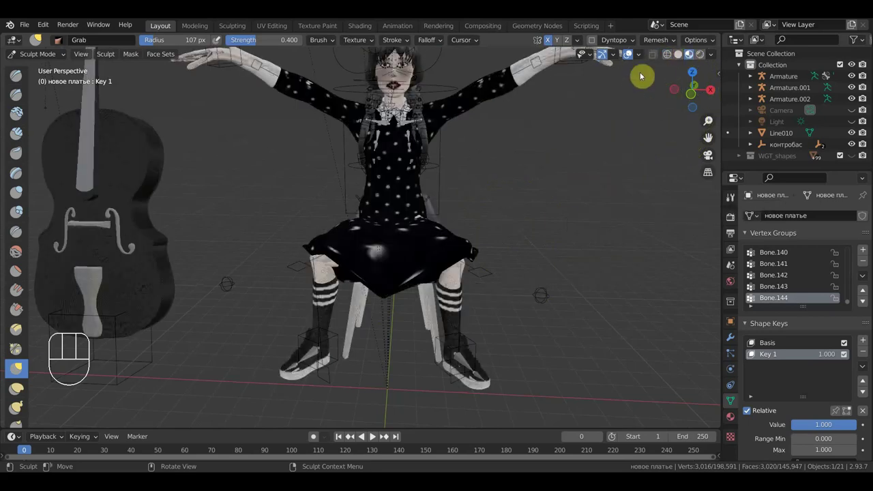
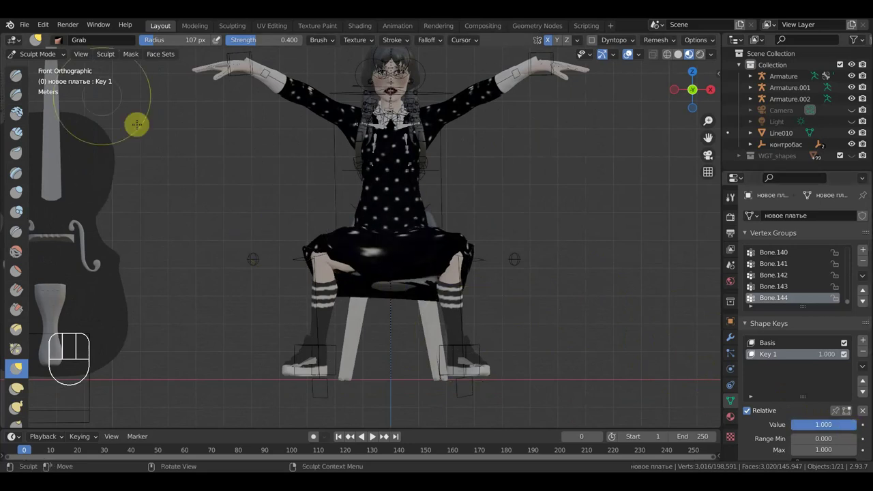
pyautogui.moveTo(49, 57); pyautogui.dragTo(188, 140)
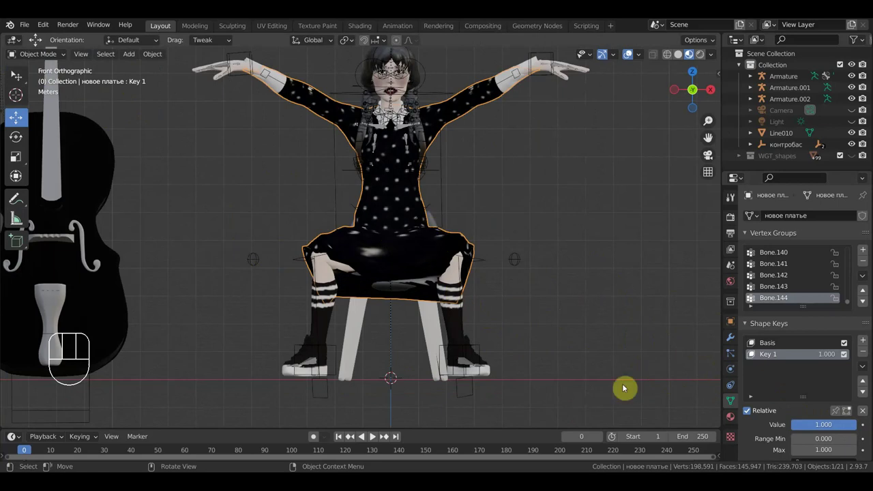
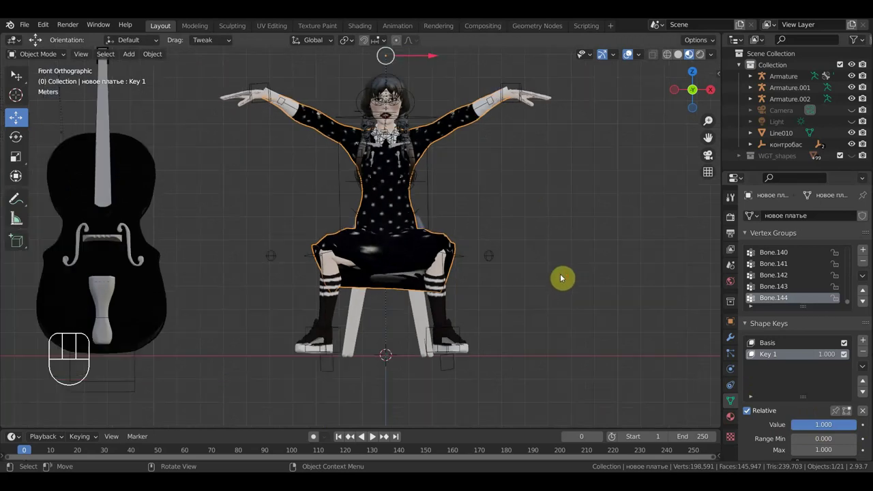
# Select Armature, Armature.001 and Armature.002 together and enter Pose Mode.
pyautogui.moveTo(579, 294); pyautogui.dragTo(607, 284)
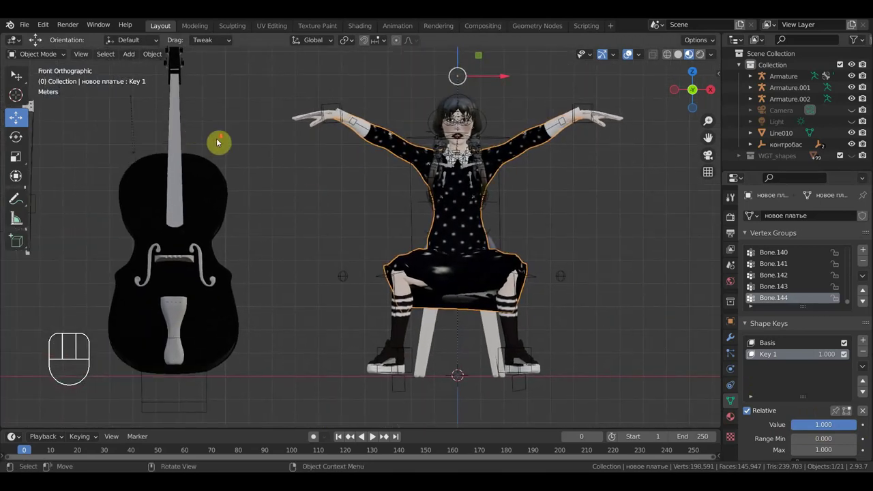
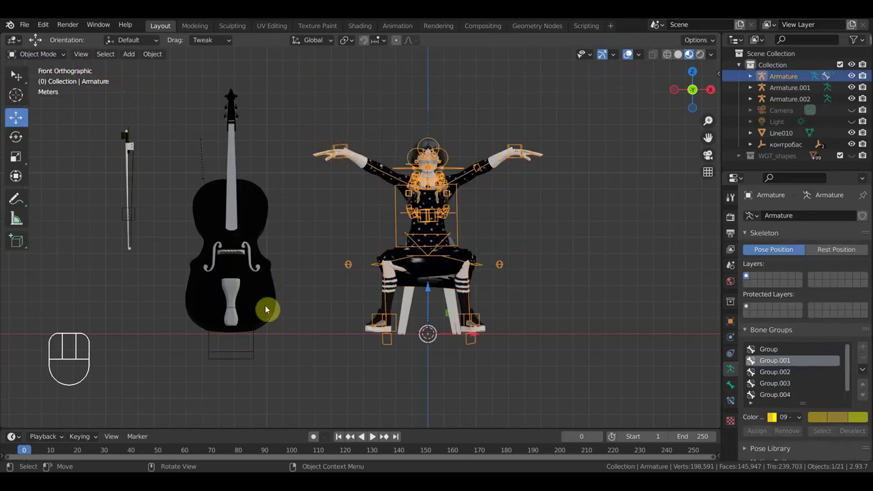
pyautogui.click(260, 356)
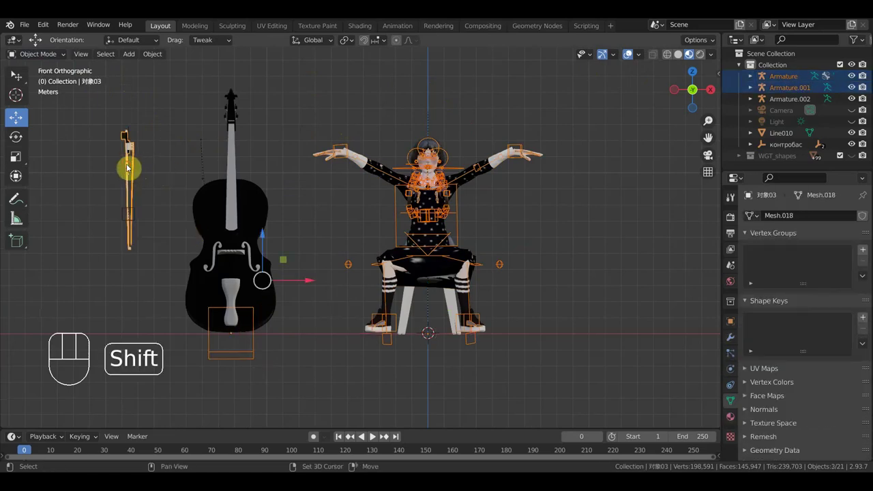
pyautogui.click(127, 213)
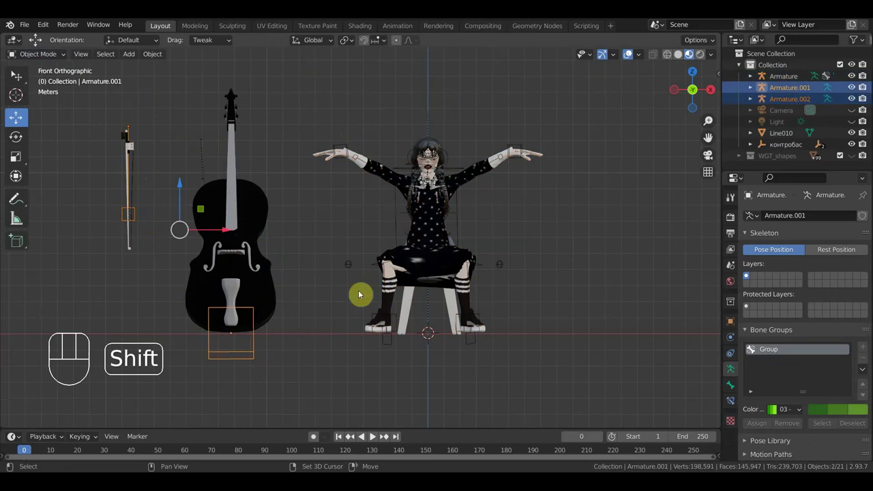
pyautogui.moveTo(46, 59); pyautogui.dragTo(346, 205)
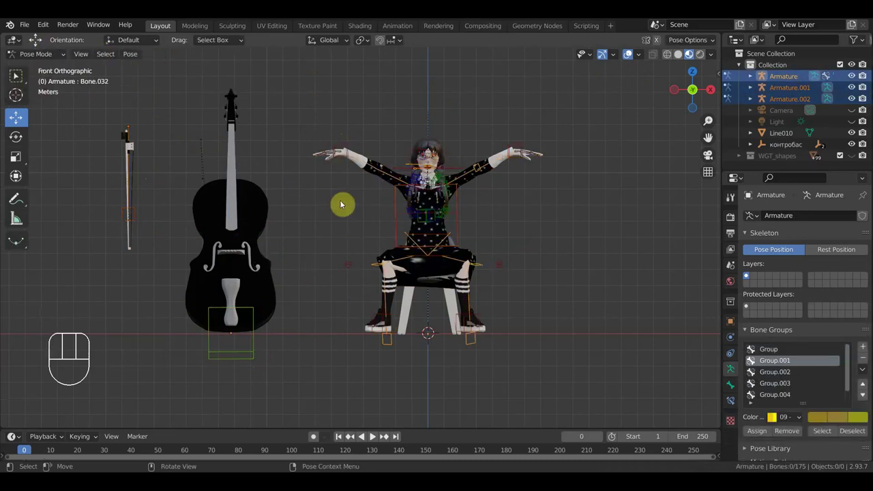
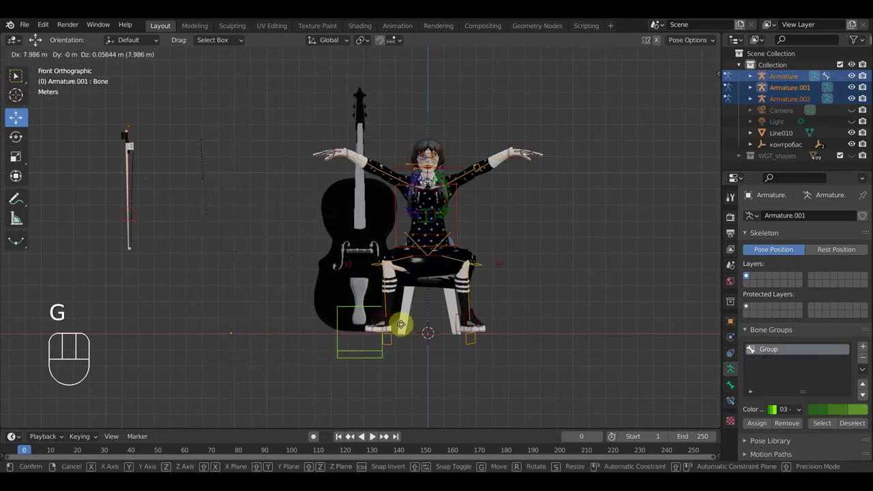
# Move the cello's root bone in against the girl's legs and scale it to about 0.89.
pyautogui.click(460, 331)
pyautogui.moveTo(604, 309); pyautogui.dragTo(450, 311)
pyautogui.moveTo(512, 316); pyautogui.dragTo(542, 315)
pyautogui.press('g')
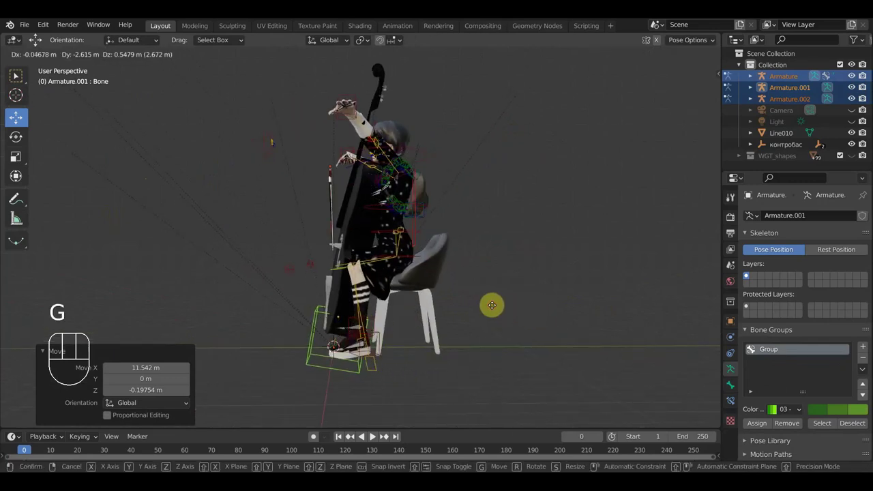
pyautogui.moveTo(543, 319); pyautogui.dragTo(636, 323)
pyautogui.press('s')
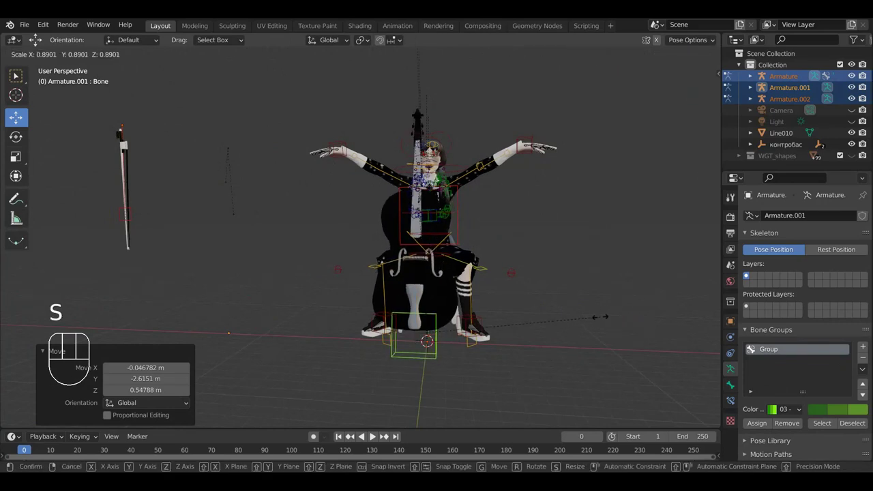
pyautogui.click(606, 322)
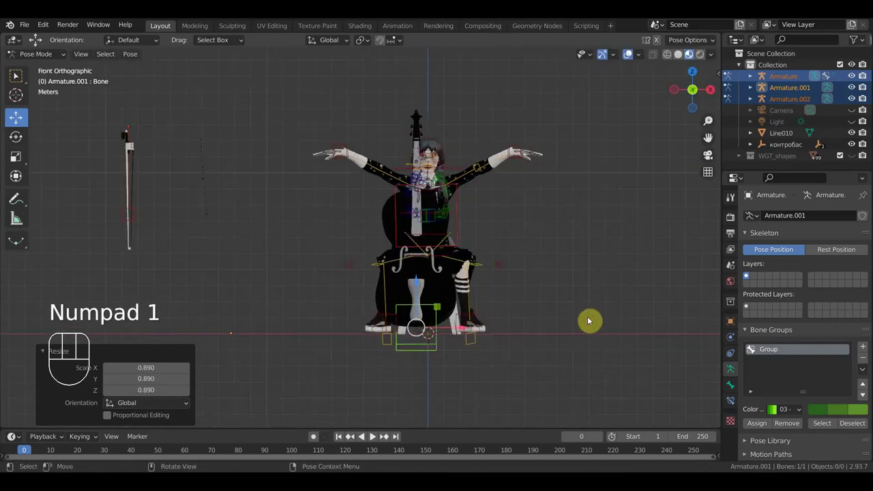
# Nudge the cello's position again and check its placement from above.
pyautogui.press('g')
pyautogui.click(574, 317)
pyautogui.moveTo(559, 332); pyautogui.dragTo(552, 330)
pyautogui.moveTo(519, 334); pyautogui.dragTo(536, 46)
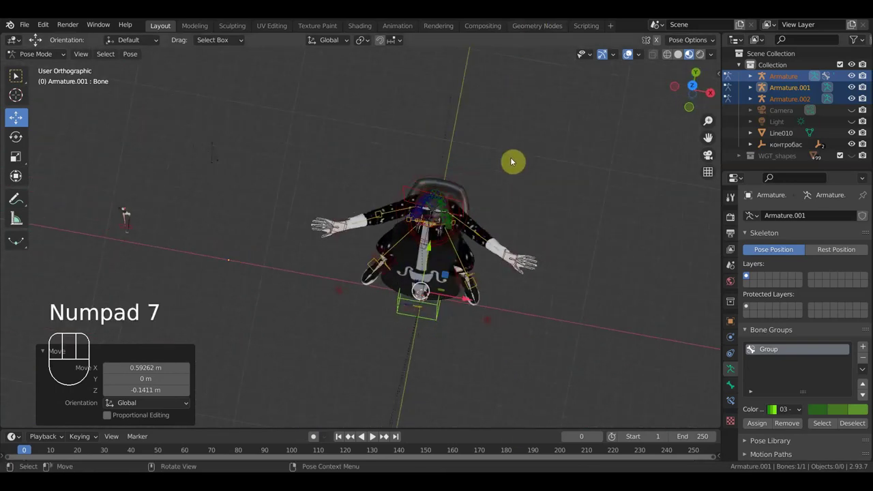
# Rotate and move the cello root bone further into place between her knees.
pyautogui.press('r')
pyautogui.click(562, 301)
pyautogui.press('g')
pyautogui.click(563, 269)
pyautogui.moveTo(559, 221); pyautogui.dragTo(570, 172)
pyautogui.scroll(3)
pyautogui.moveTo(591, 264); pyautogui.dragTo(604, 260)
# From front view, scale the cello root bone down to 0.96.
pyautogui.press('g')
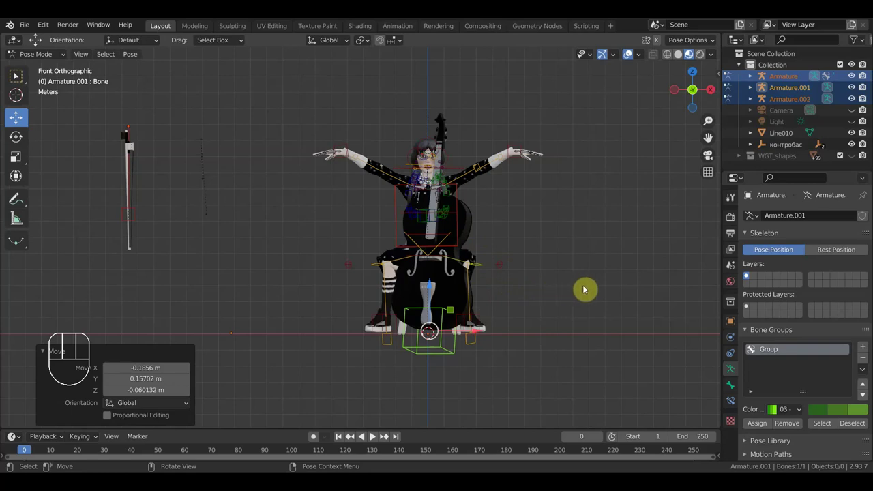
pyautogui.press('s')
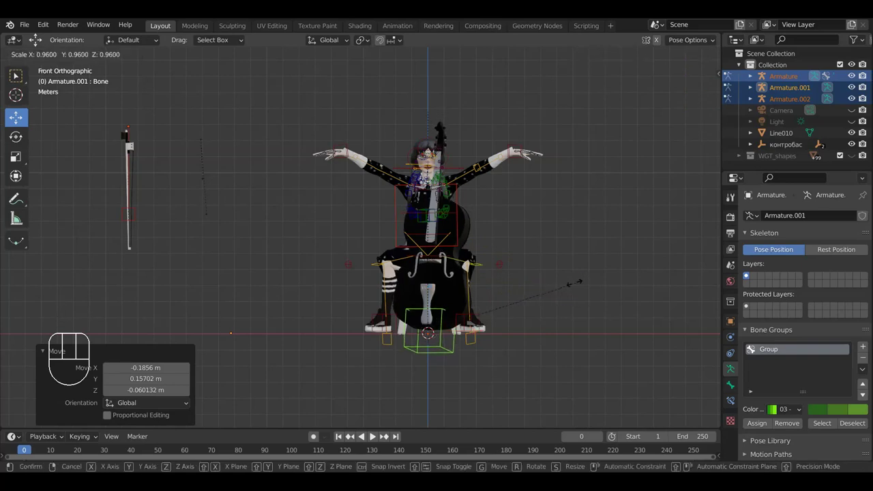
pyautogui.click(576, 284)
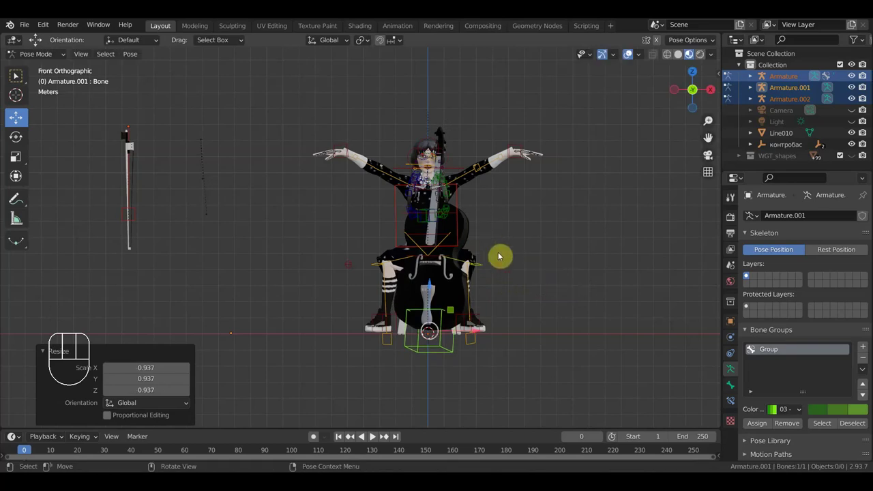
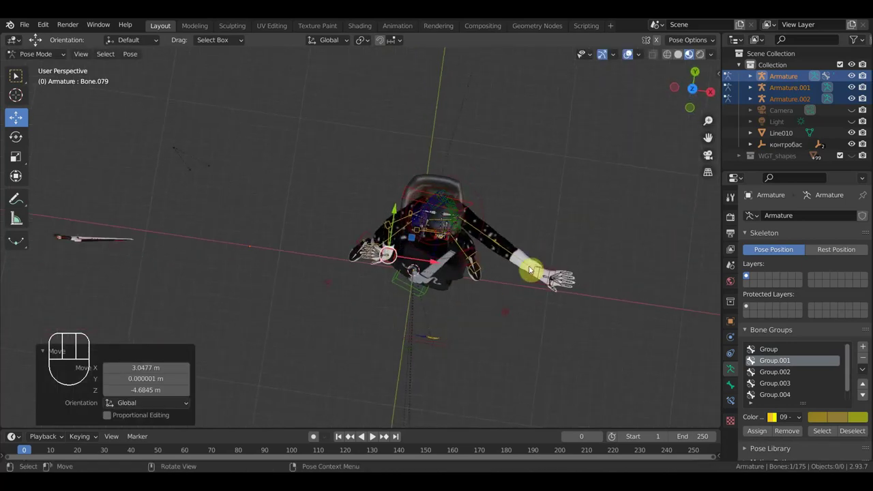
# Rotate the lowered arm bone from top view to swing it around toward the cello.
pyautogui.press('r')
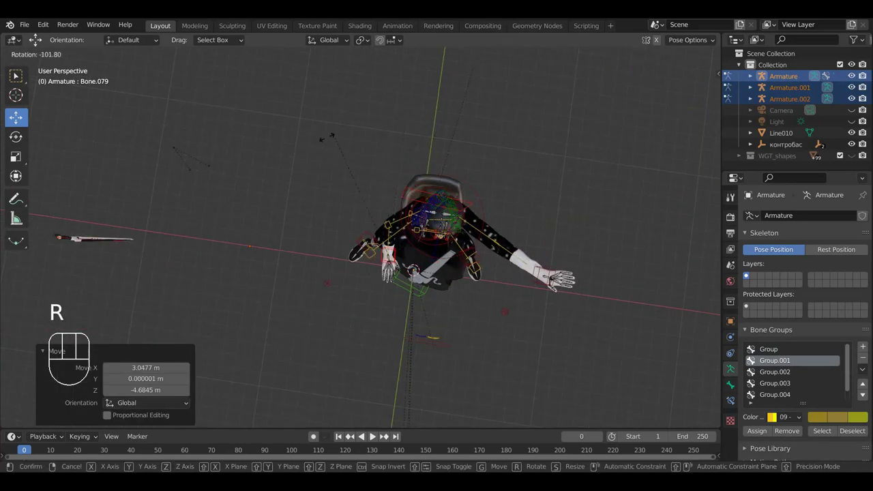
pyautogui.moveTo(417, 182); pyautogui.dragTo(439, 187)
pyautogui.moveTo(441, 174); pyautogui.dragTo(456, 128)
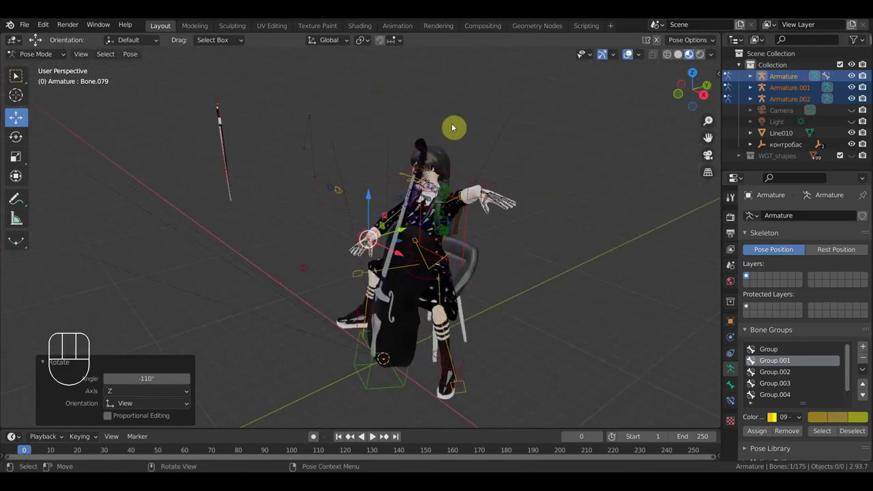
pyautogui.middleClick(502, 171)
pyautogui.press('r')
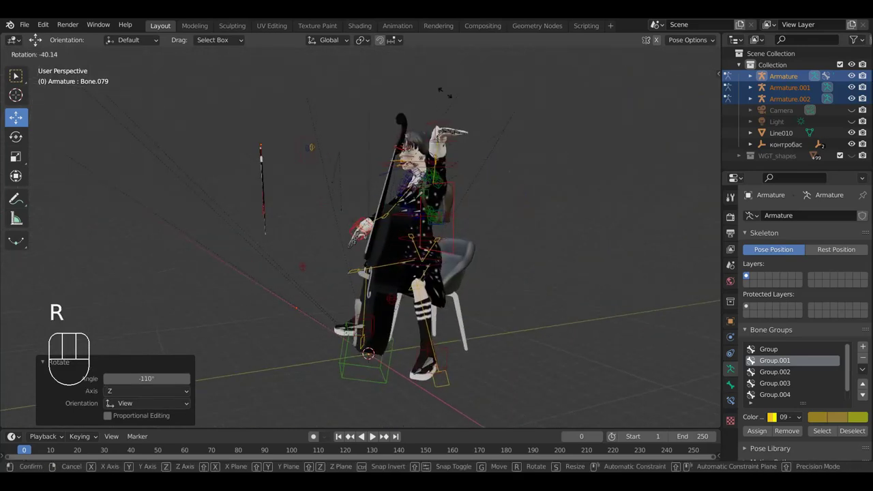
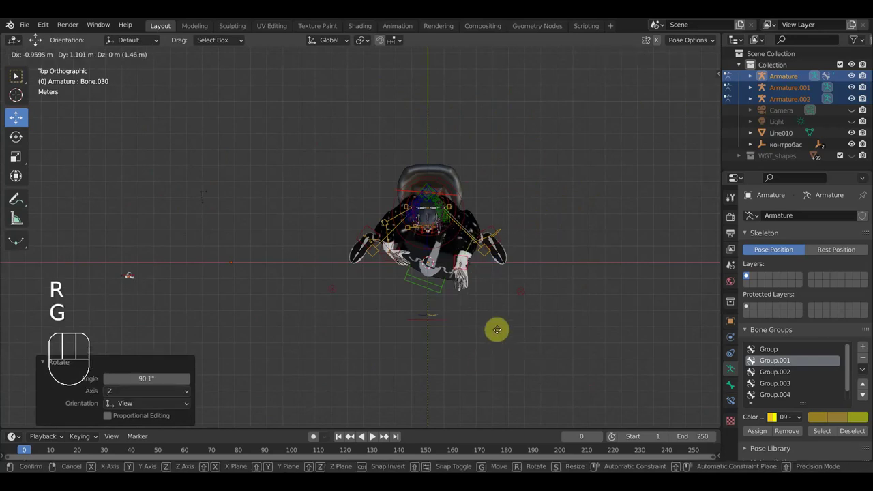
# Bring hand bone Bone.030 up to rest at the cello's neck.
pyautogui.moveTo(497, 327); pyautogui.dragTo(514, 330)
pyautogui.moveTo(553, 298); pyautogui.dragTo(571, 228)
pyautogui.press('r')
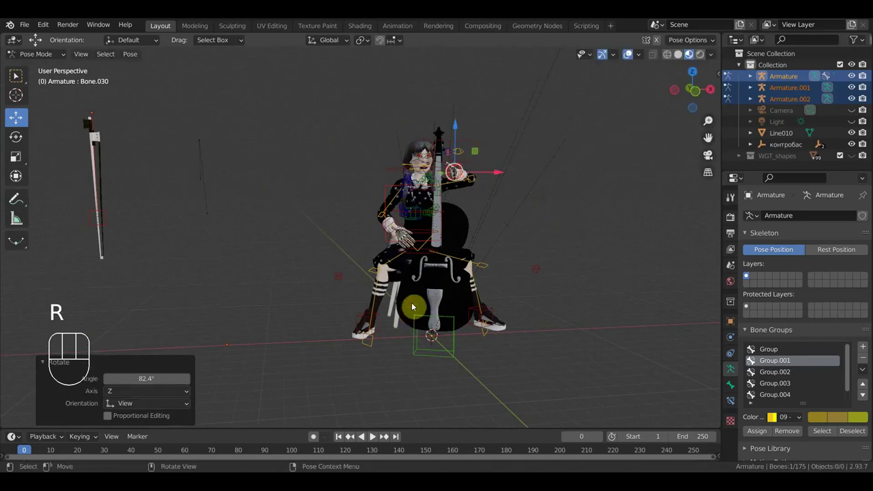
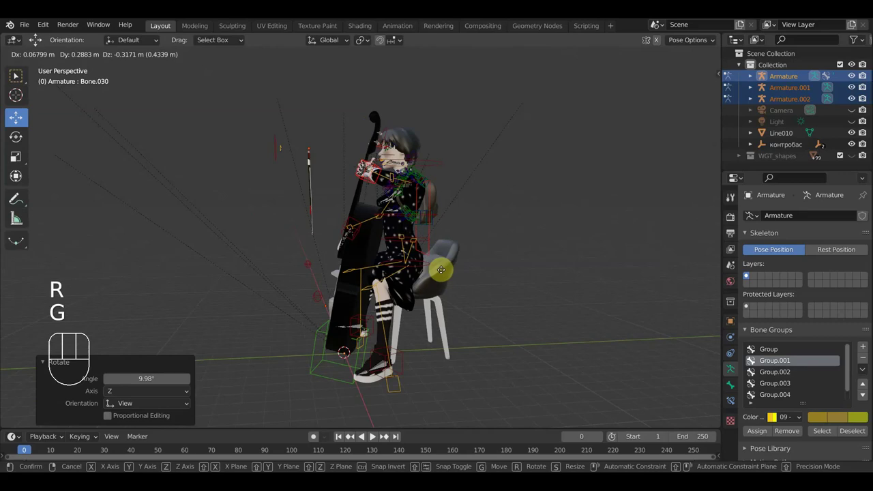
pyautogui.click(445, 275)
pyautogui.moveTo(501, 296); pyautogui.dragTo(550, 287)
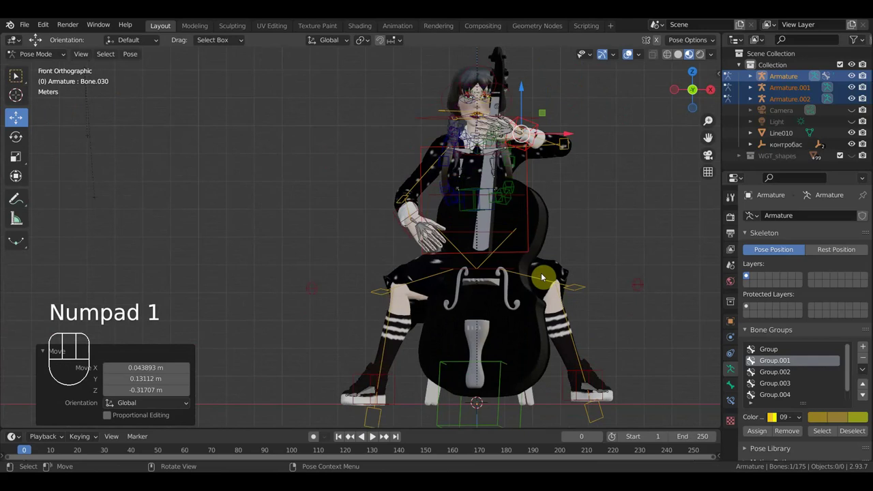
# Scale the cello's control bone slightly larger.
pyautogui.click(508, 370)
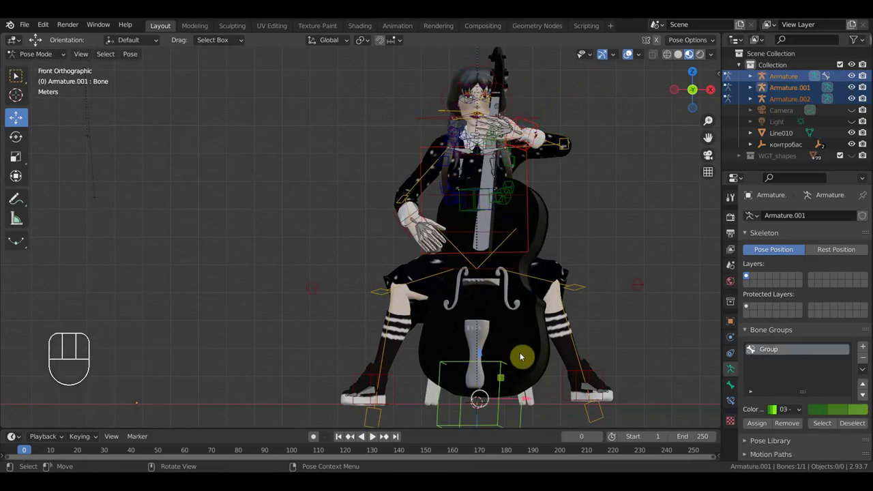
pyautogui.press('s')
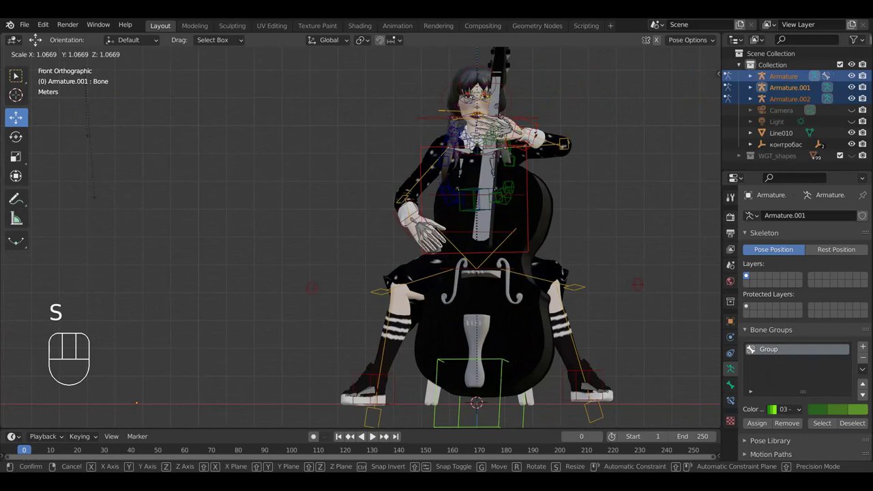
pyautogui.click(536, 354)
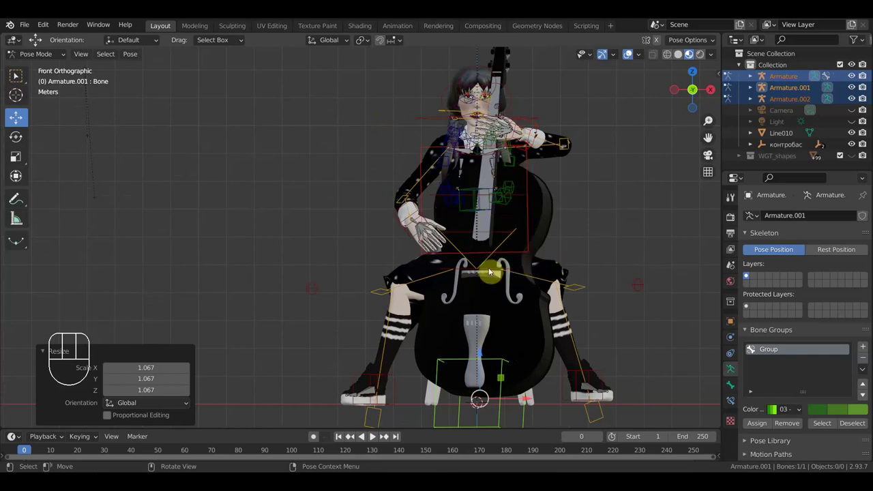
# Turn and shift the girl's main body bone so she faces the cello.
pyautogui.moveTo(492, 273); pyautogui.dragTo(558, 267)
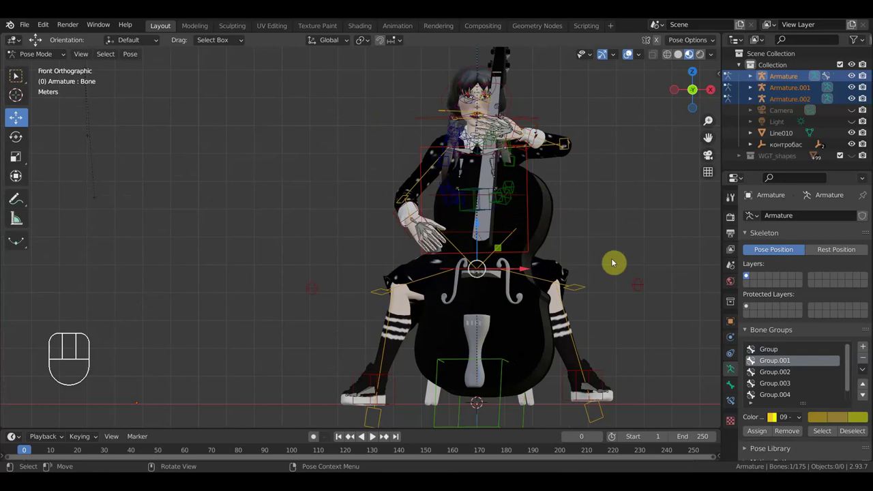
pyautogui.press('g')
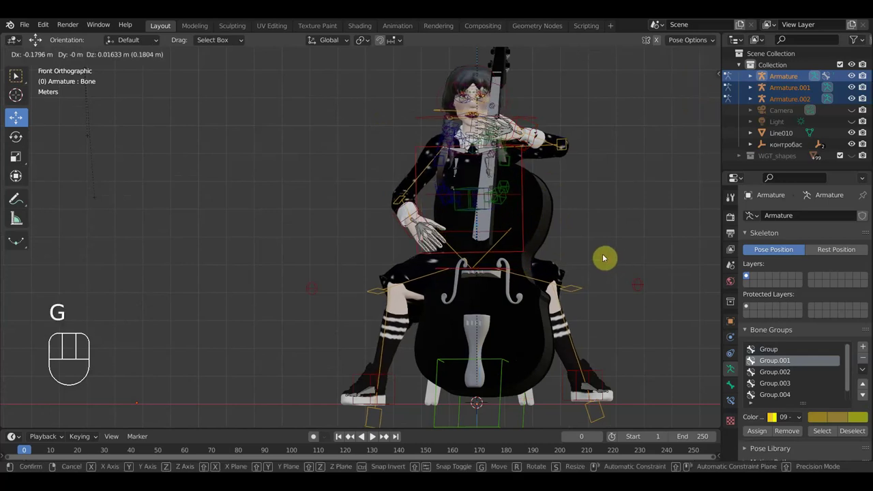
pyautogui.press('r')
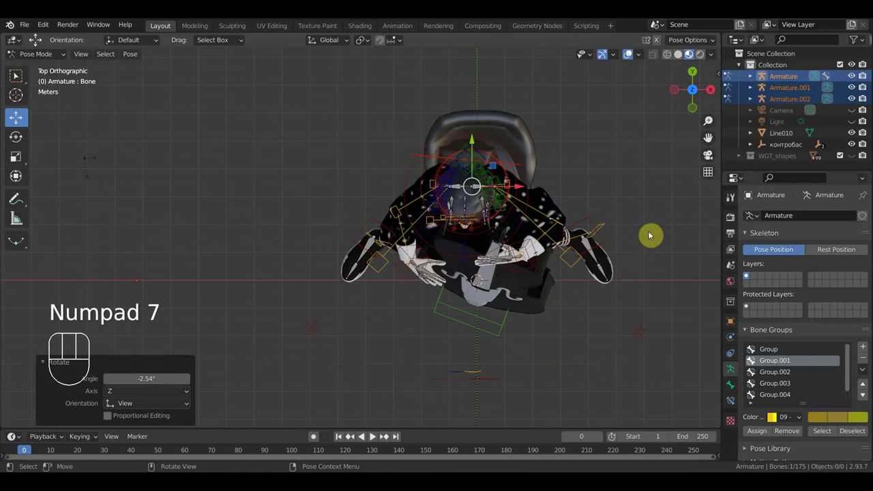
pyautogui.press('r')
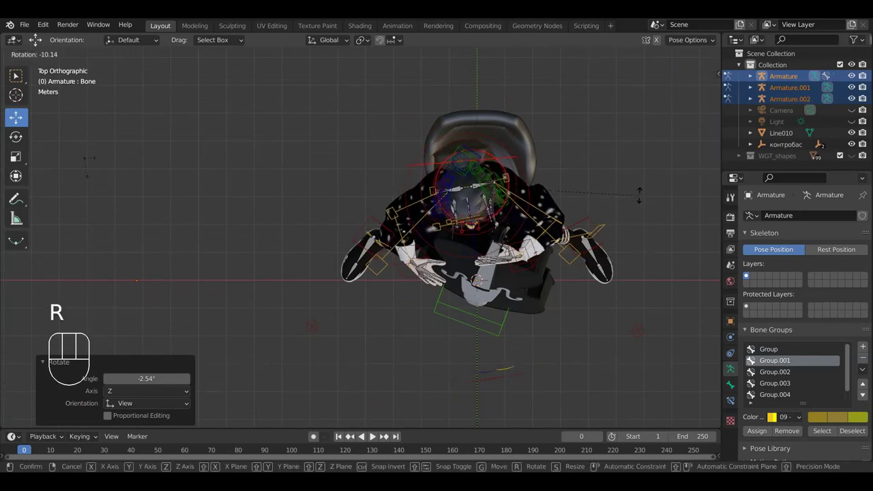
pyautogui.click(643, 196)
pyautogui.press('g')
pyautogui.click(641, 224)
# Move the body bone from the side, rotate the hip bone, and check from front view.
pyautogui.moveTo(645, 206); pyautogui.dragTo(530, 160)
pyautogui.press('g')
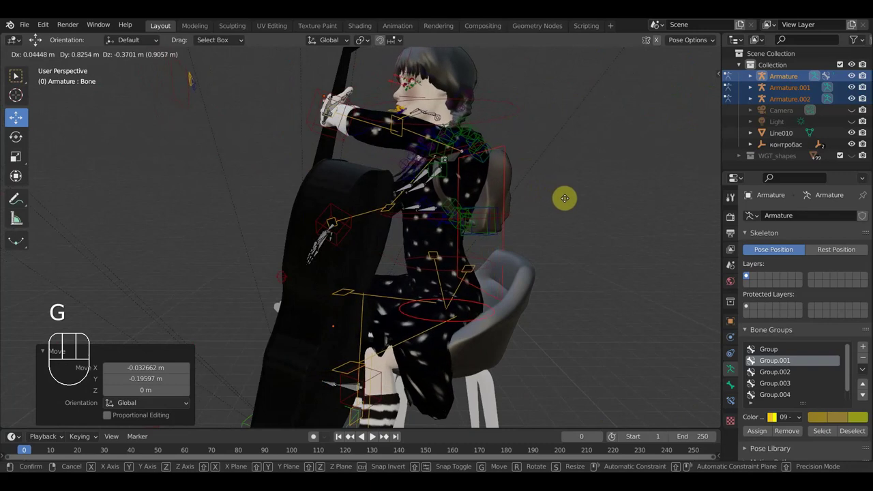
pyautogui.moveTo(549, 241); pyautogui.dragTo(592, 239)
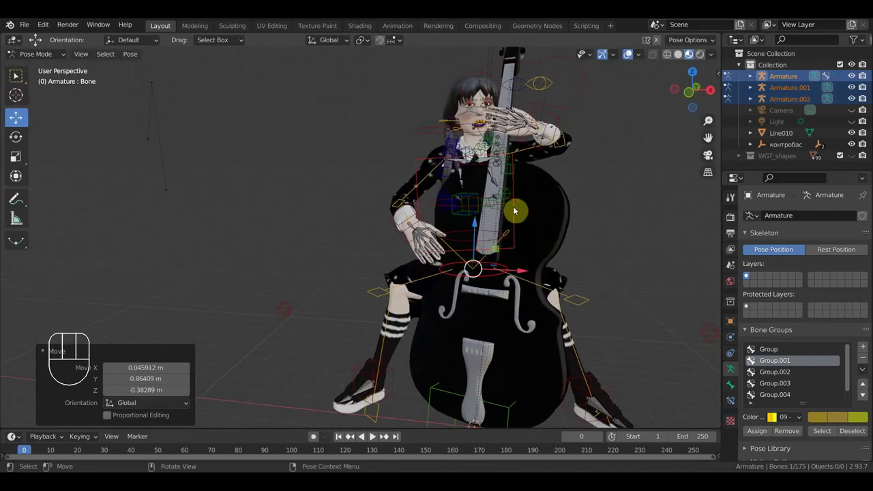
pyautogui.click(475, 170)
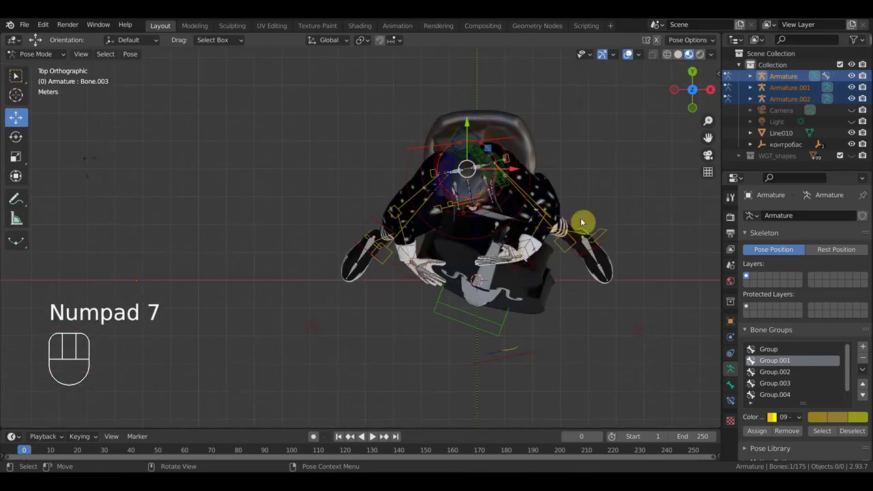
pyautogui.press('r')
pyautogui.click(593, 245)
pyautogui.moveTo(589, 242); pyautogui.dragTo(572, 129)
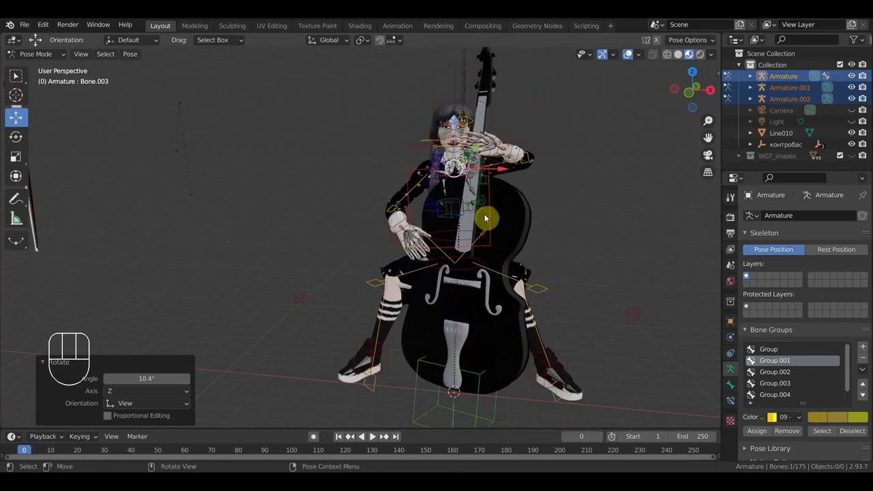
pyautogui.moveTo(501, 236); pyautogui.dragTo(509, 229)
# Move the Armature.002 bow bone in beside the cello near the girl's hand.
pyautogui.click(131, 207)
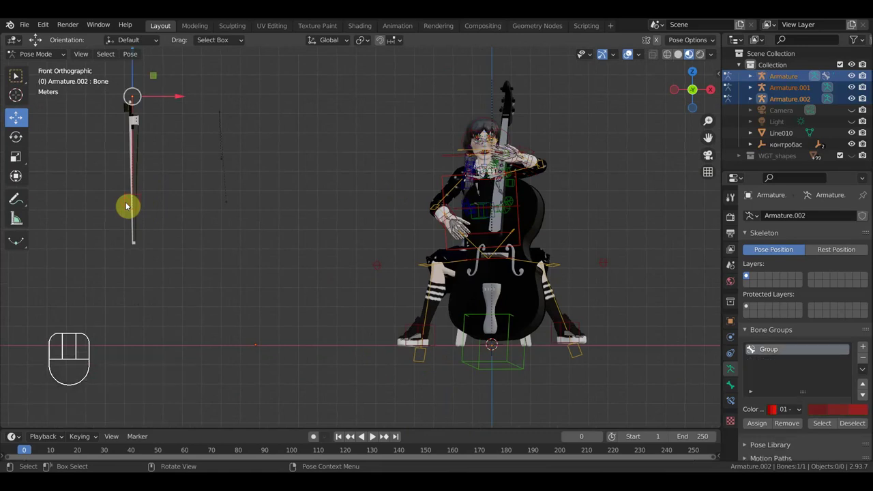
pyautogui.press('g')
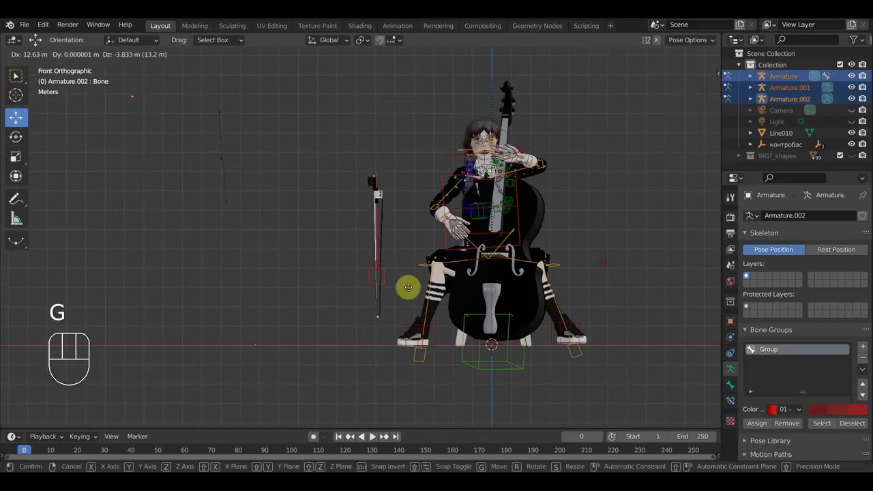
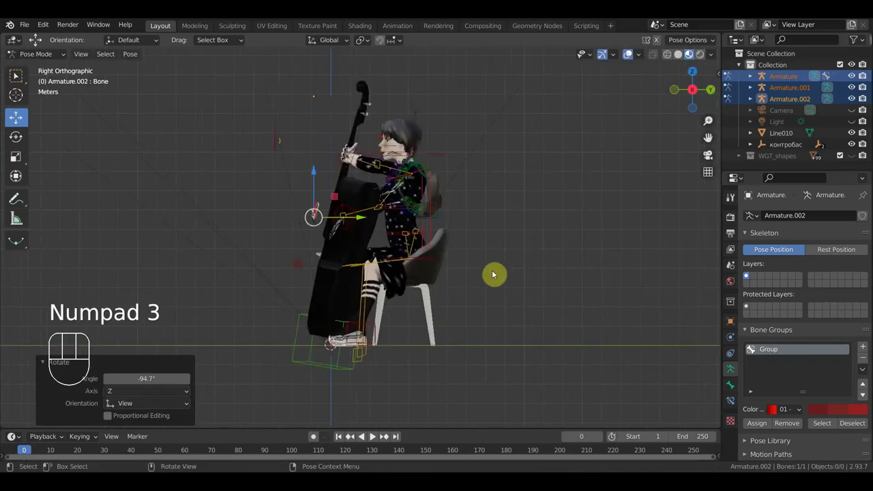
pyautogui.press('g')
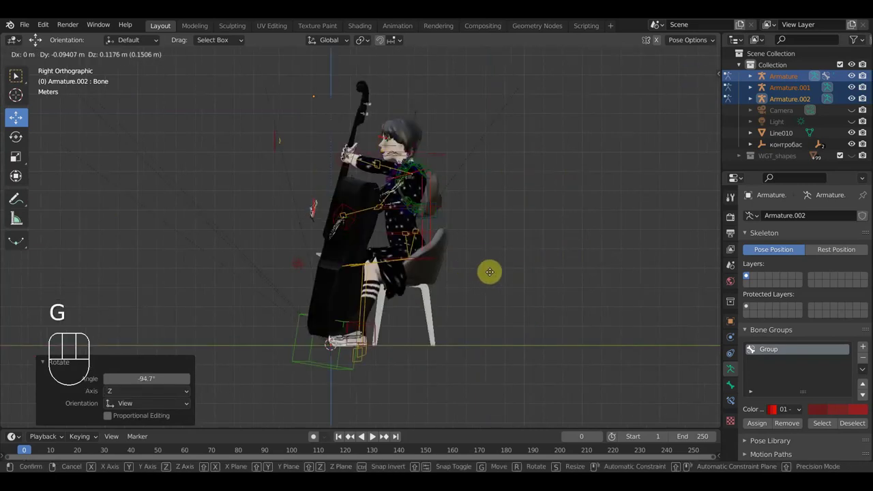
pyautogui.click(503, 273)
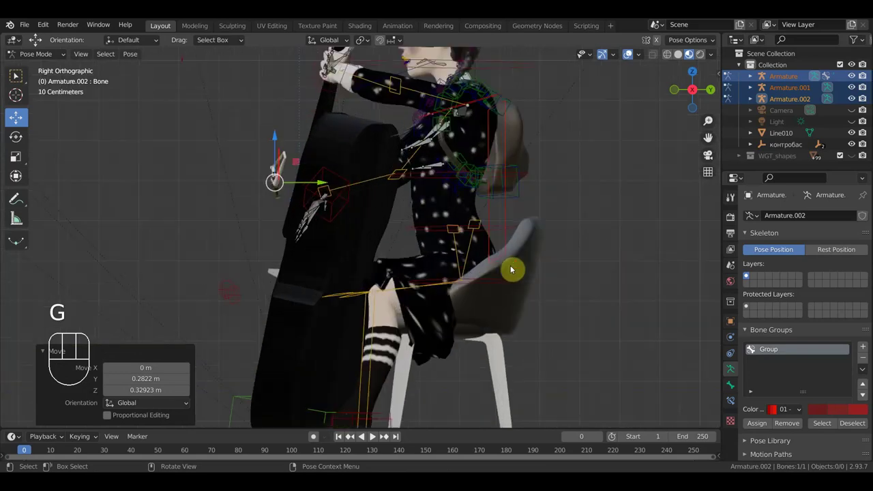
pyautogui.moveTo(530, 267); pyautogui.dragTo(535, 275)
pyautogui.moveTo(515, 279); pyautogui.dragTo(519, 269)
# Rotate the bow bone to lay it across the cello strings.
pyautogui.press('r')
pyautogui.moveTo(343, 304); pyautogui.dragTo(584, 296)
pyautogui.middleClick(578, 283)
pyautogui.press('r')
pyautogui.click(448, 104)
pyautogui.moveTo(449, 208); pyautogui.dragTo(501, 210)
# Fine-tune the bow's rotation and position over the strings and begin scaling it down.
pyautogui.press('r')
pyautogui.moveTo(488, 304); pyautogui.dragTo(488, 292)
pyautogui.moveTo(449, 315); pyautogui.dragTo(464, 312)
pyautogui.moveTo(488, 319); pyautogui.dragTo(456, 347)
pyautogui.press('g')
pyautogui.click(483, 341)
pyautogui.press('s')
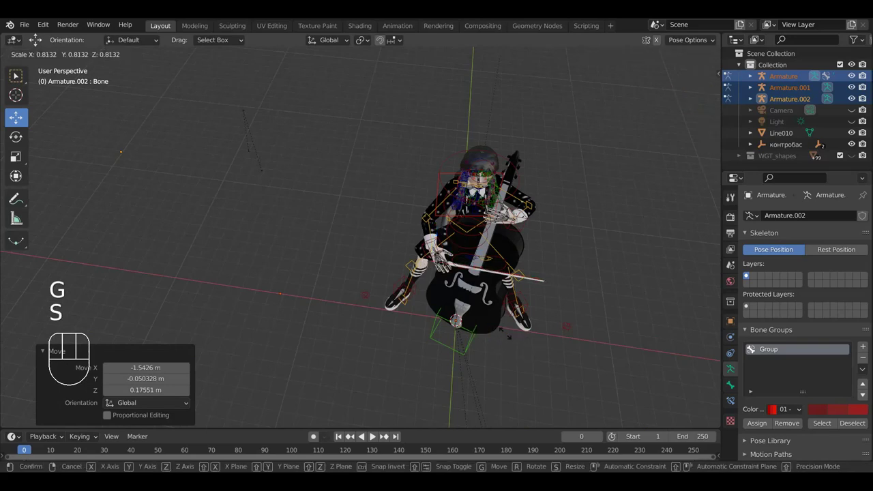
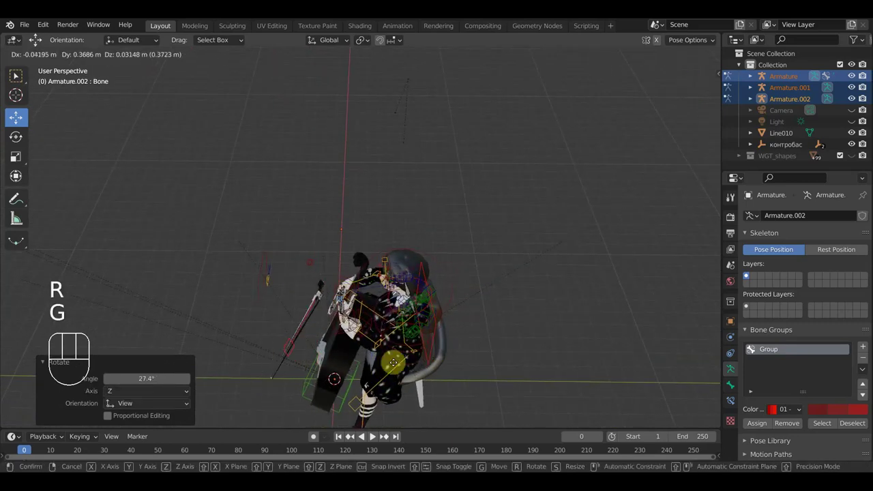
# Confirm the shrunken bow and move hand IK bone Bone.079 onto it.
pyautogui.click(407, 367)
pyautogui.moveTo(503, 348); pyautogui.dragTo(565, 314)
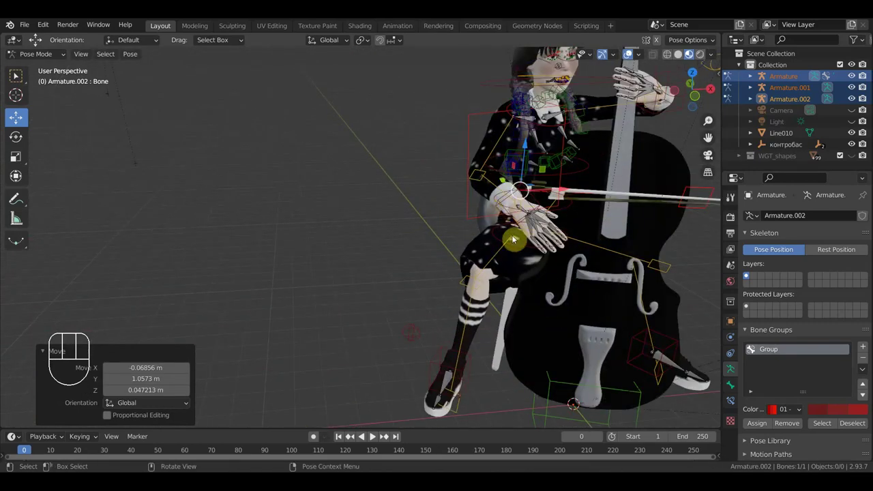
pyautogui.middleClick(543, 261)
pyautogui.press('g')
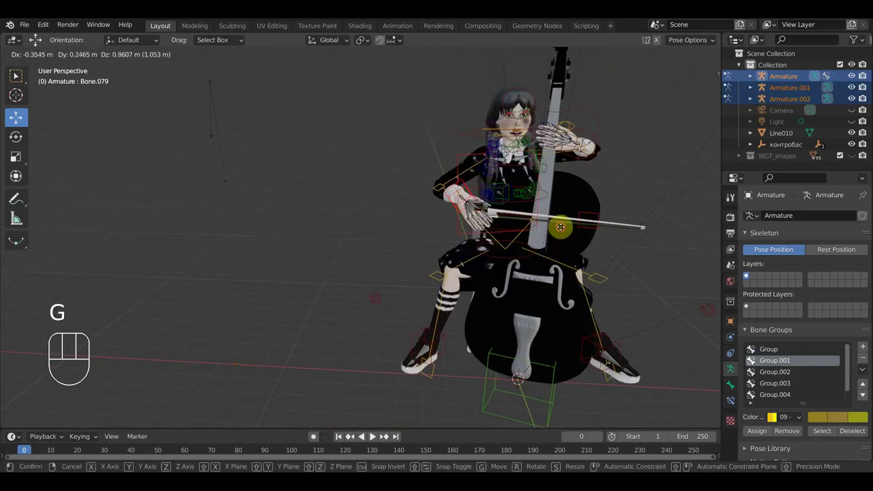
pyautogui.click(566, 239)
pyautogui.moveTo(531, 259); pyautogui.dragTo(470, 264)
pyautogui.press('g')
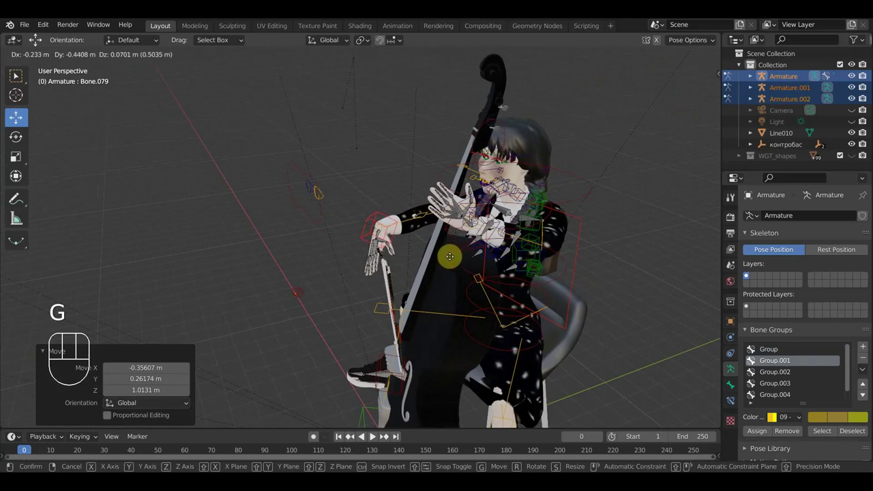
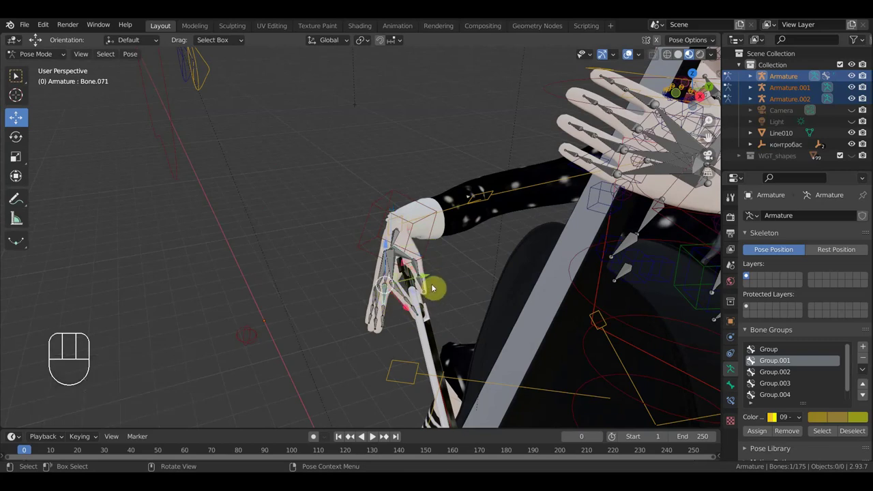
# Rotate the wrist bone (Bone.071) in several passes until the hand rests on the bow.
pyautogui.press('r')
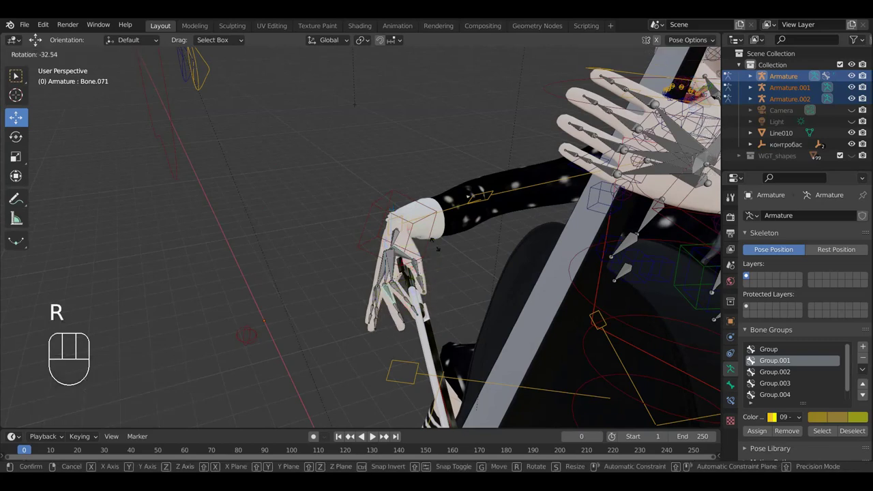
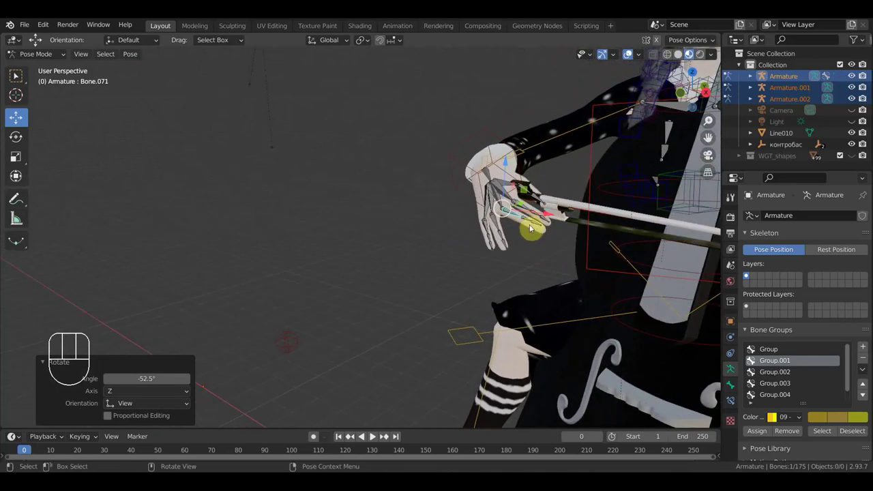
pyautogui.press('r')
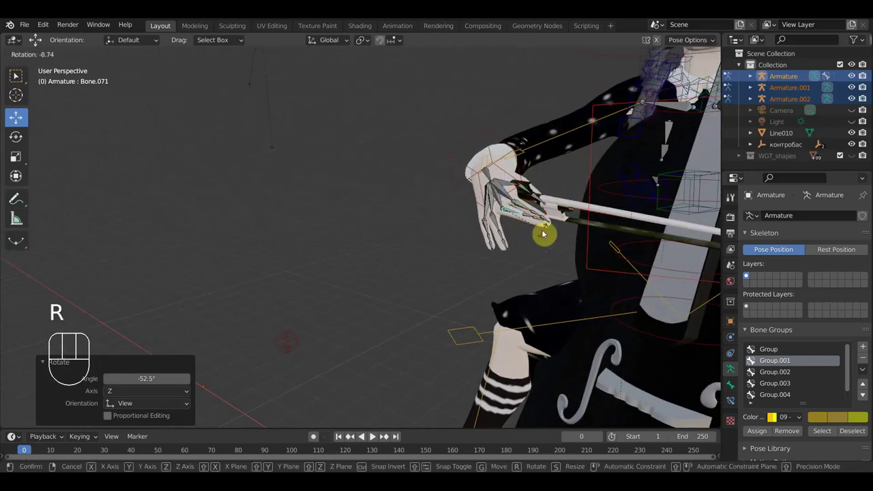
pyautogui.moveTo(514, 247); pyautogui.dragTo(499, 260)
pyautogui.scroll(-3)
pyautogui.press('r')
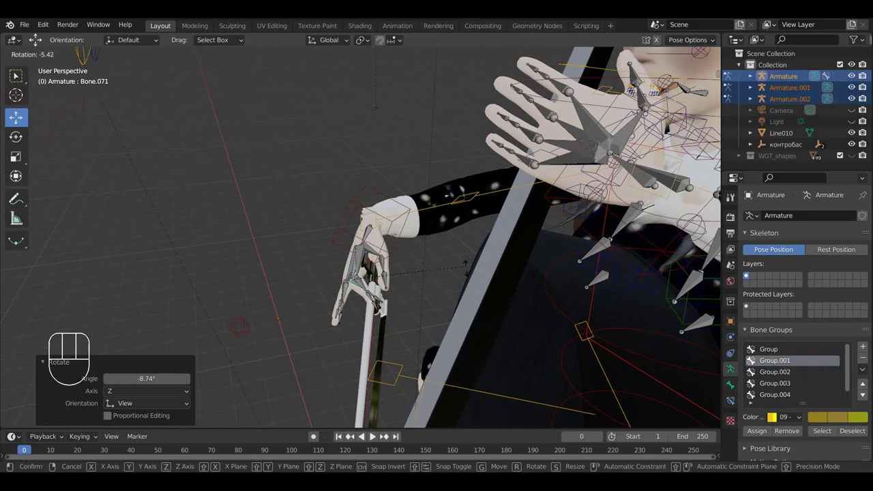
pyautogui.click(429, 285)
pyautogui.moveTo(480, 265); pyautogui.dragTo(527, 241)
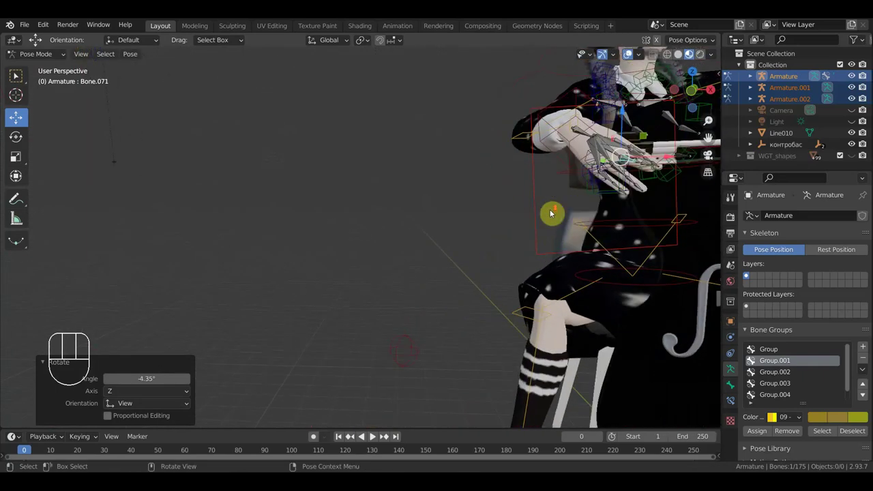
pyautogui.moveTo(350, 262); pyautogui.dragTo(344, 280)
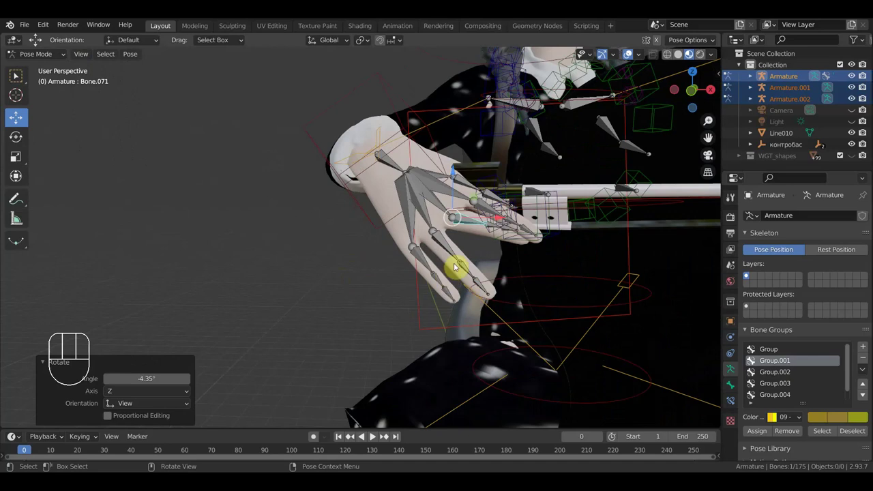
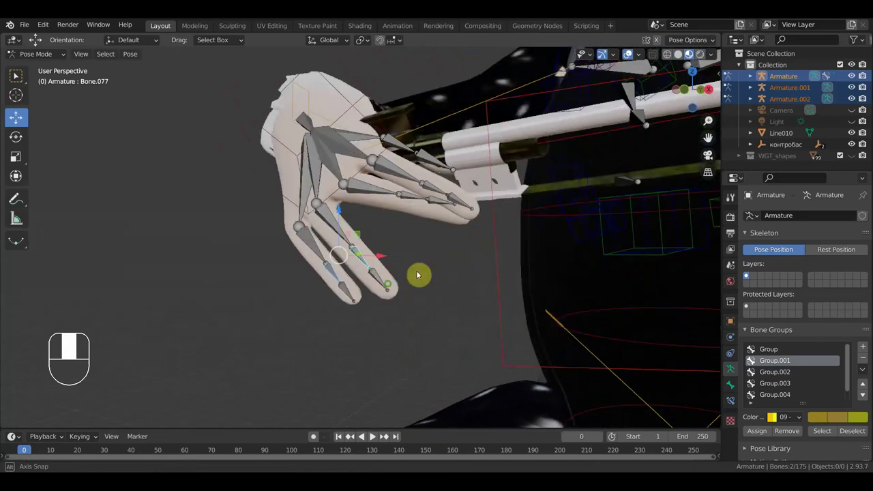
# Bend the first finger bones (Bone.077, Bone.078) closed around the bow.
pyautogui.middleClick(364, 308)
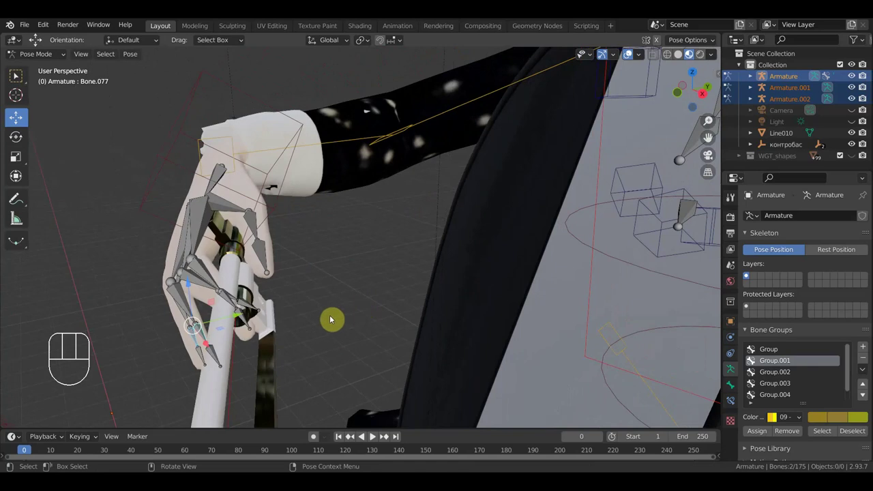
pyautogui.press('r')
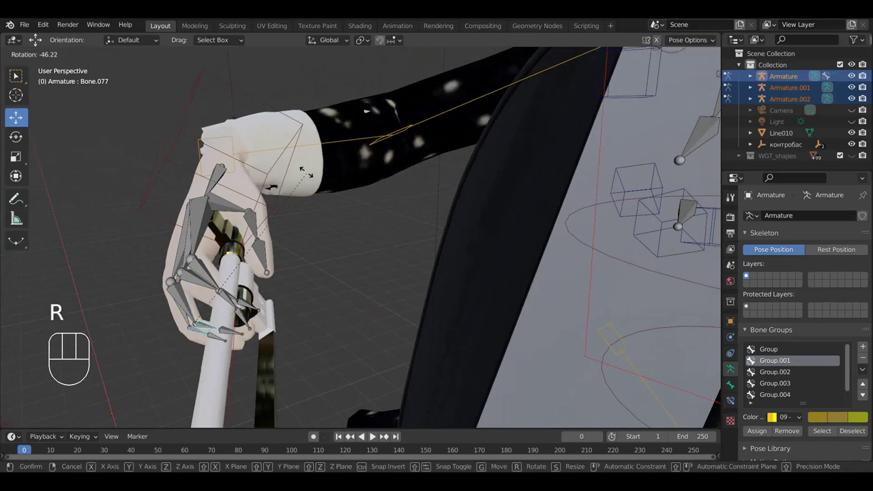
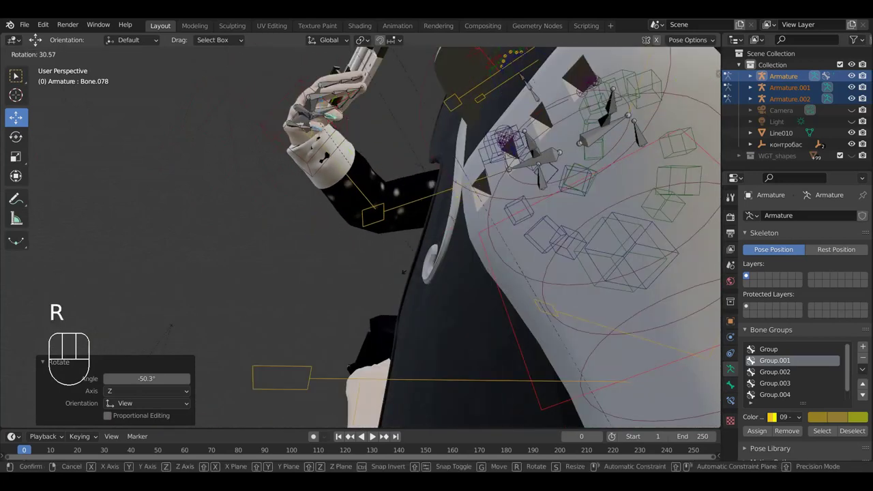
pyautogui.moveTo(389, 309); pyautogui.dragTo(398, 320)
pyautogui.moveTo(405, 273); pyautogui.dragTo(402, 263)
pyautogui.press('r')
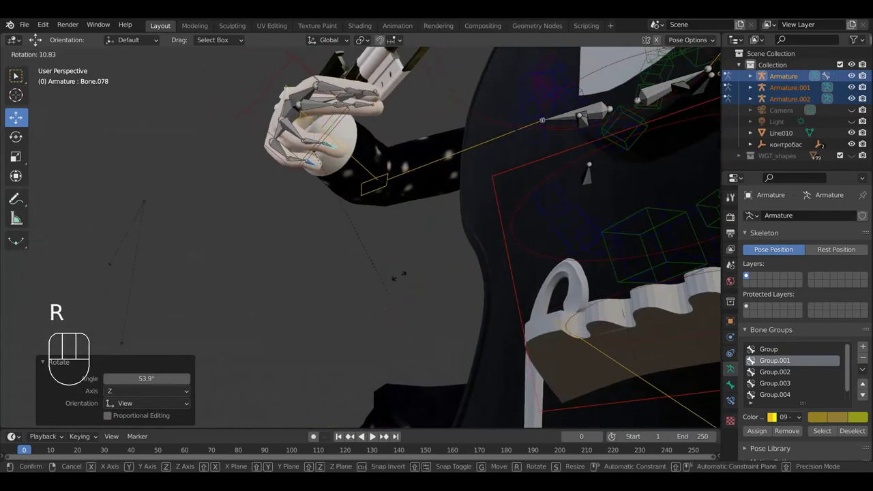
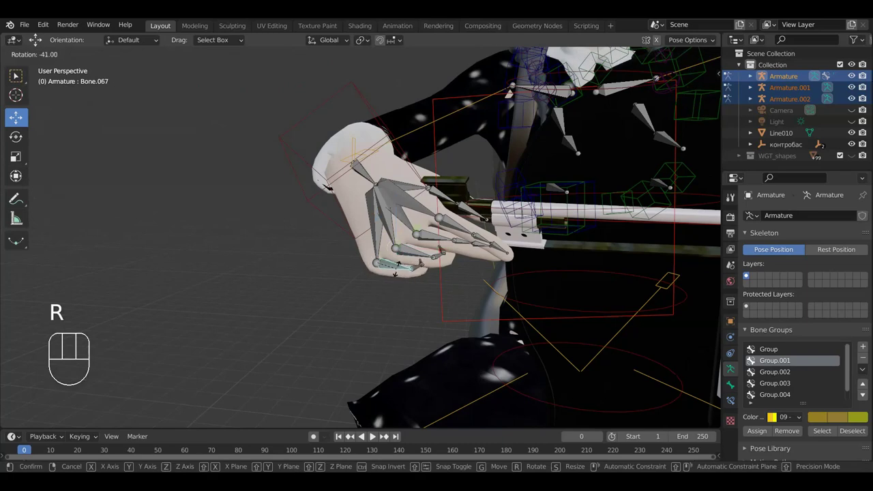
pyautogui.click(456, 277)
# Bend the remaining finger bone (Bone.067) and check the grip from several angles.
pyautogui.middleClick(414, 319)
pyautogui.press('r')
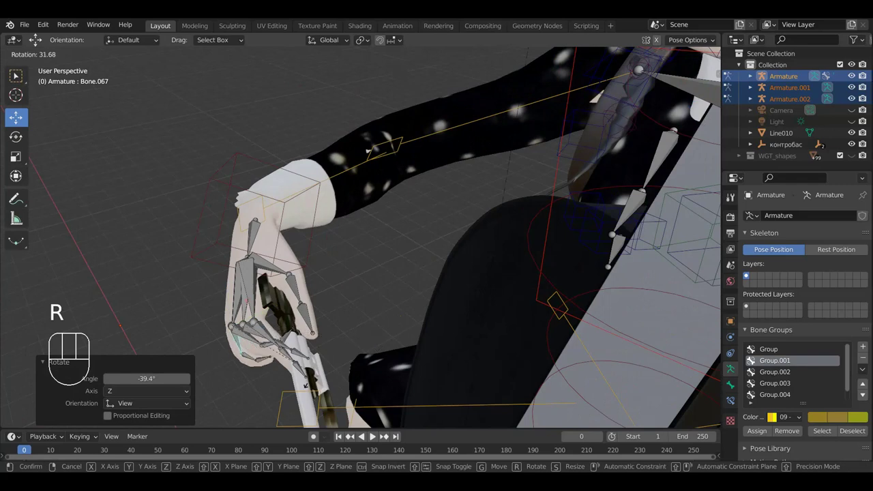
pyautogui.moveTo(378, 354); pyautogui.dragTo(438, 322)
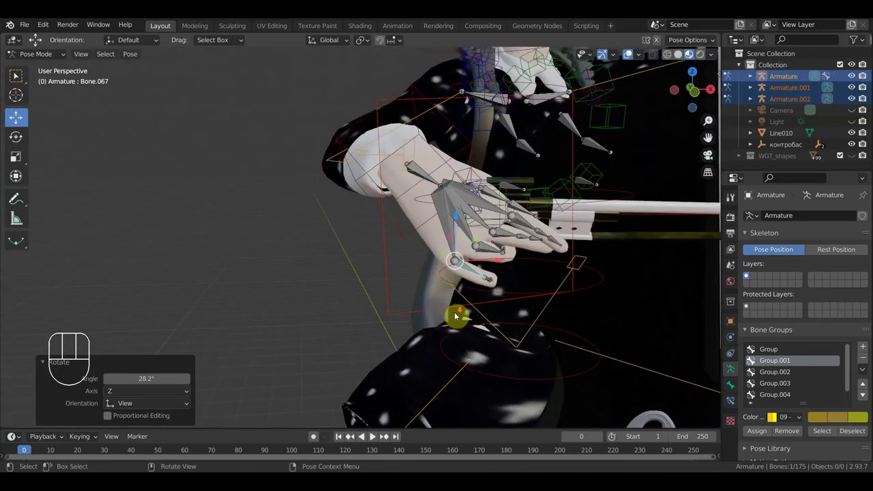
pyautogui.moveTo(359, 319); pyautogui.dragTo(235, 311)
pyautogui.moveTo(339, 246); pyautogui.dragTo(331, 267)
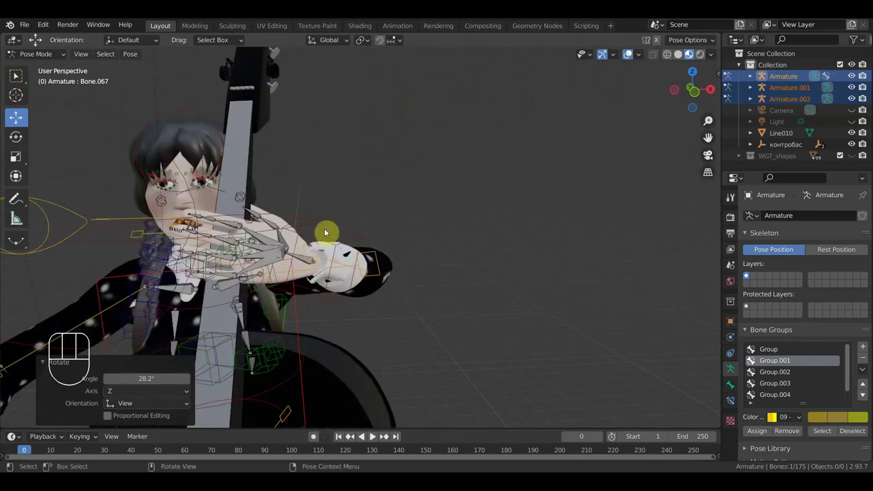
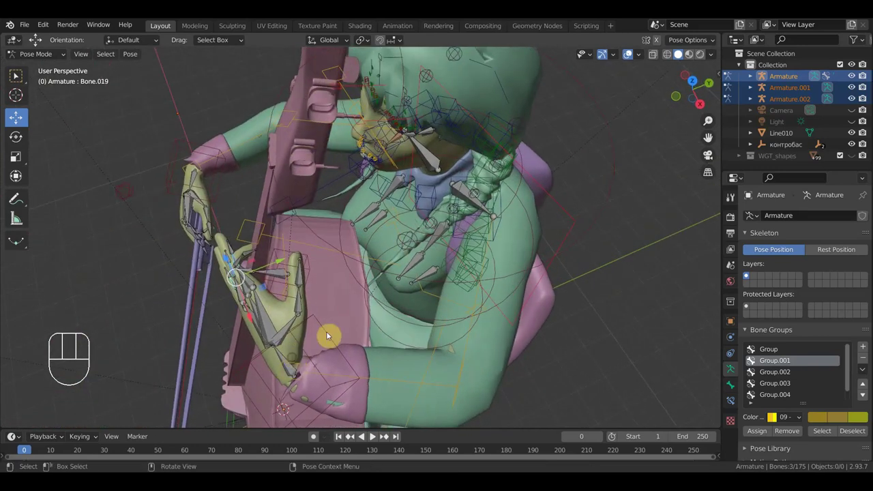
# Curl the first left-hand finger bone around the cello neck with repeated rotations.
pyautogui.press('r')
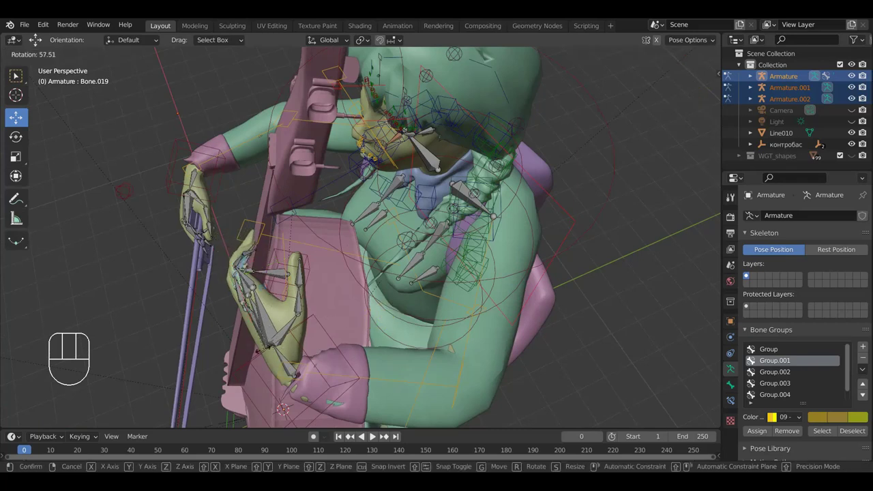
pyautogui.moveTo(371, 307); pyautogui.dragTo(428, 282)
pyautogui.press('r')
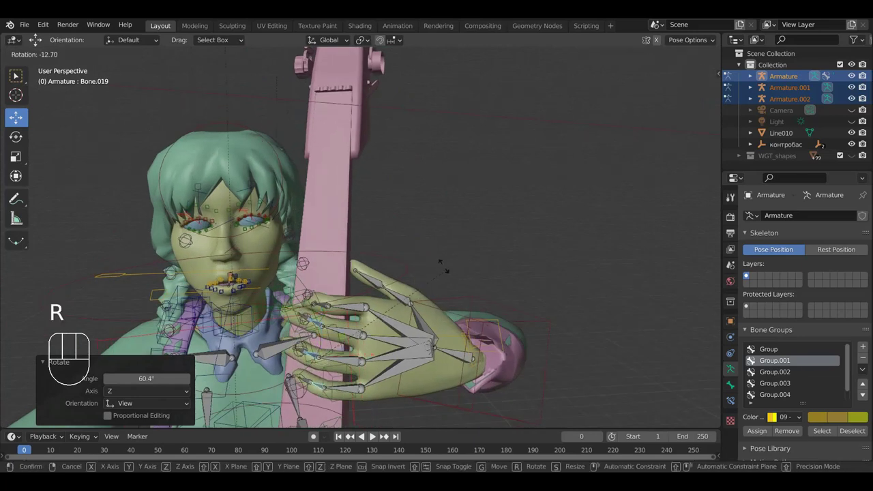
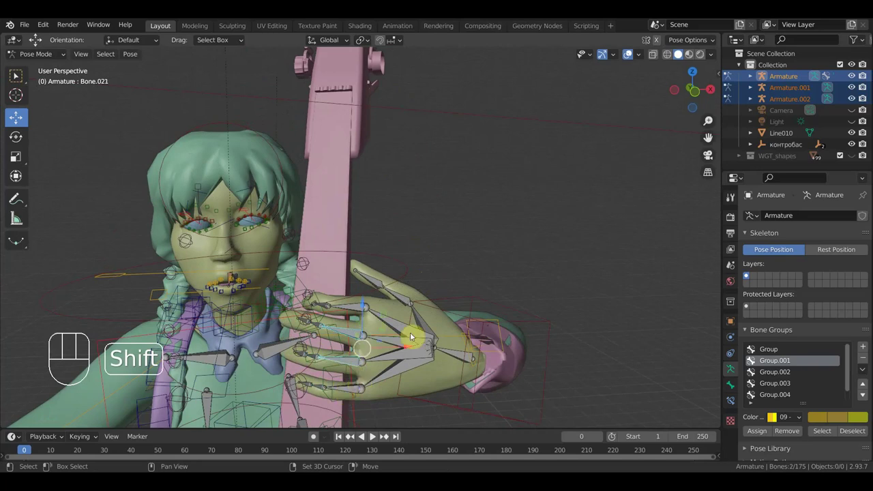
pyautogui.moveTo(435, 336); pyautogui.dragTo(416, 343)
pyautogui.press('r')
pyautogui.click(423, 341)
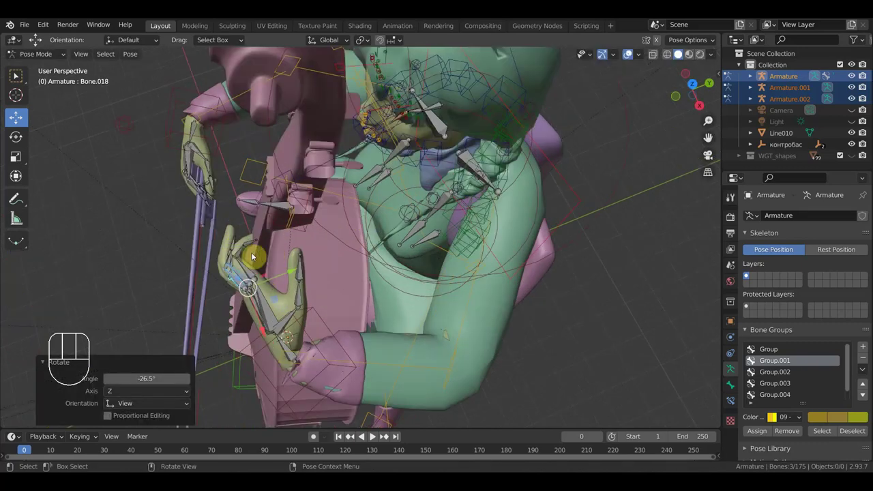
# Rotate the other left-hand finger bones so the fingers lie across the neck.
pyautogui.moveTo(447, 385); pyautogui.dragTo(280, 249)
pyautogui.moveTo(285, 247); pyautogui.dragTo(478, 384)
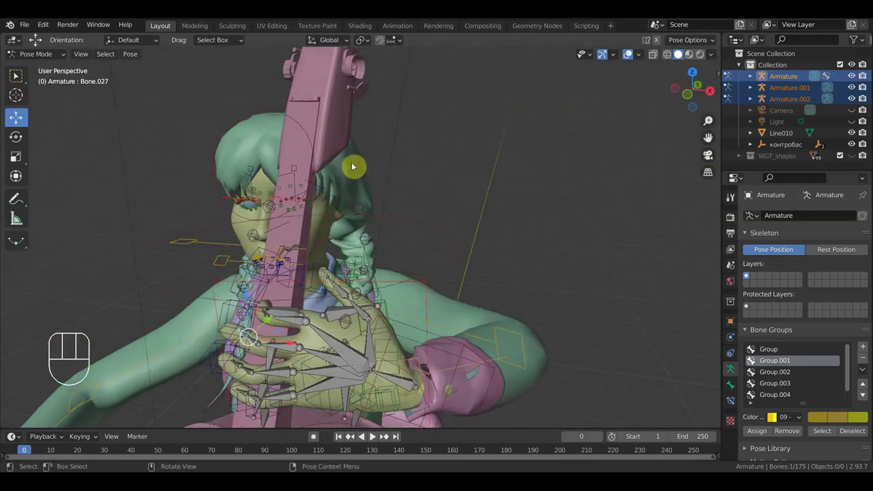
pyautogui.click(477, 383)
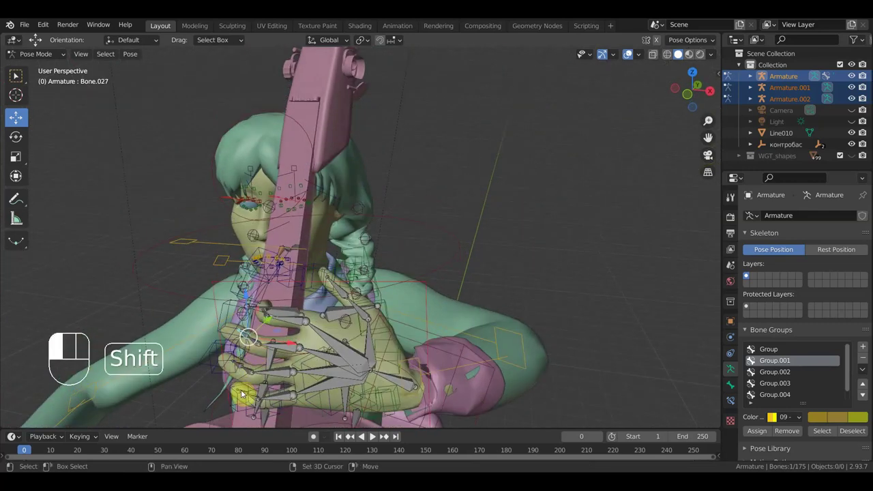
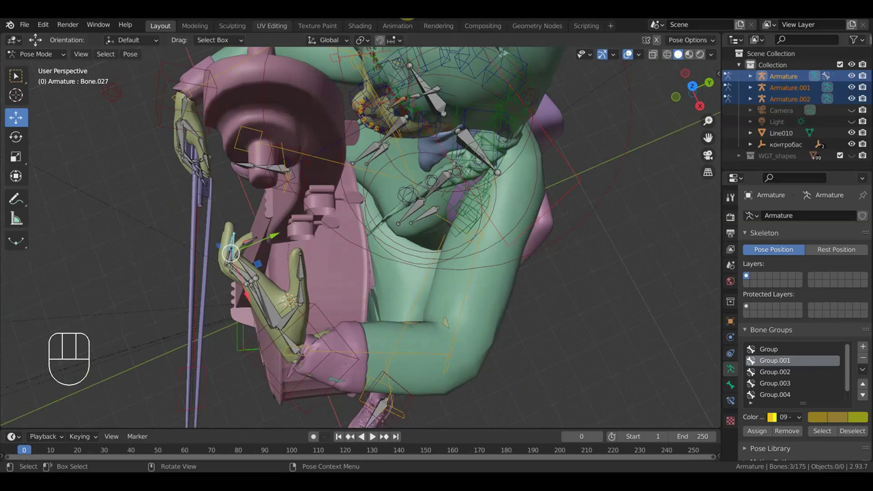
pyautogui.press('r')
pyautogui.moveTo(284, 333); pyautogui.dragTo(294, 323)
pyautogui.moveTo(353, 286); pyautogui.dragTo(438, 165)
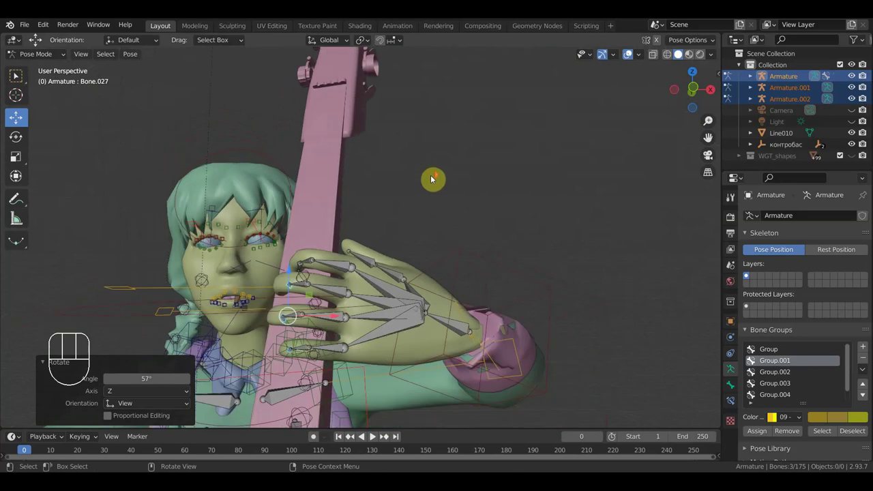
# Move the left wrist control (Bone.030) toward the neck, then rotate and shrink the hand.
pyautogui.moveTo(416, 262); pyautogui.dragTo(432, 348)
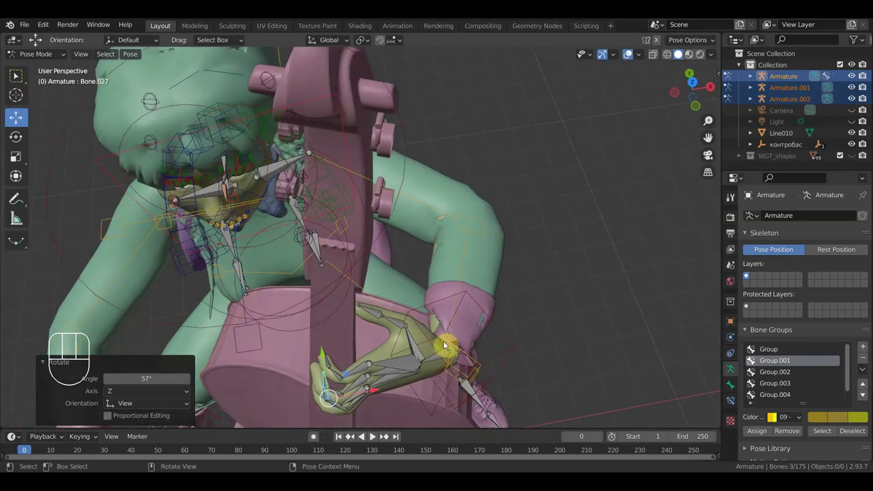
pyautogui.click(468, 294)
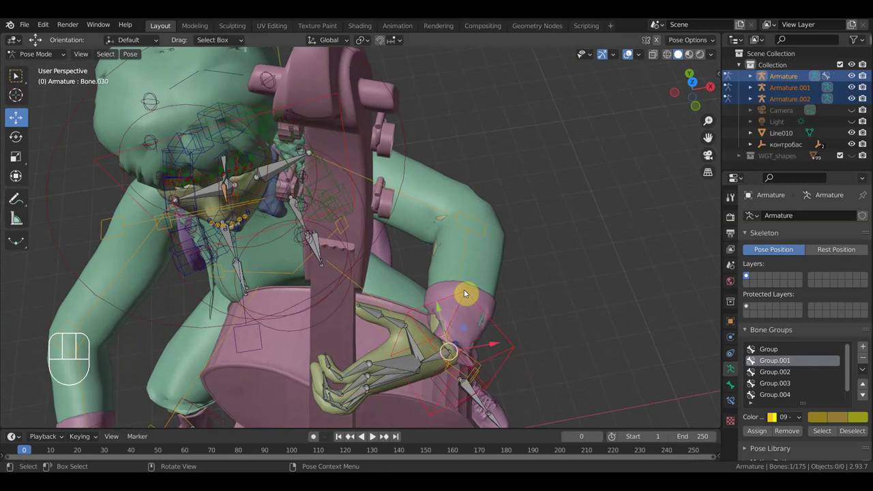
pyautogui.press('g')
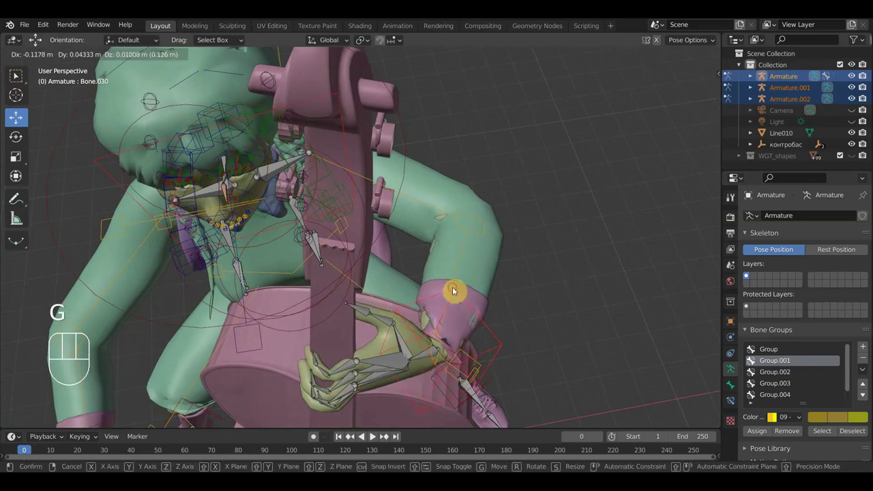
pyautogui.moveTo(469, 280); pyautogui.dragTo(465, 207)
pyautogui.middleClick(456, 261)
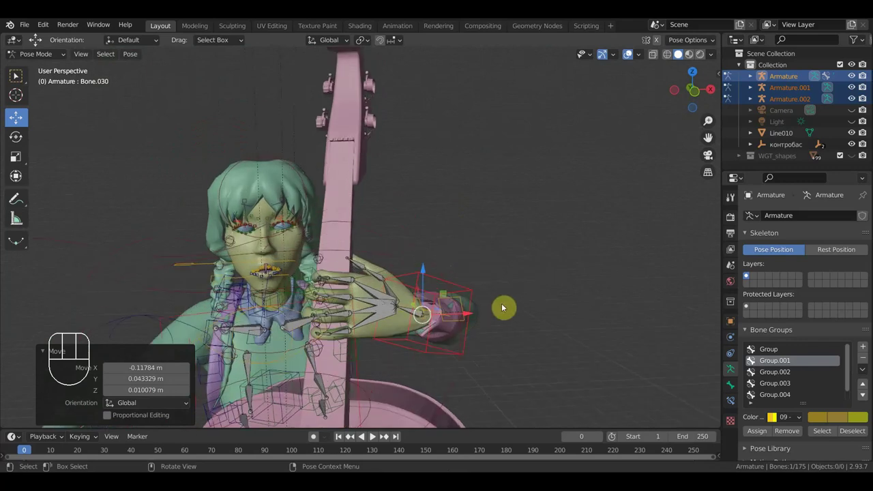
pyautogui.press('r')
pyautogui.click(508, 325)
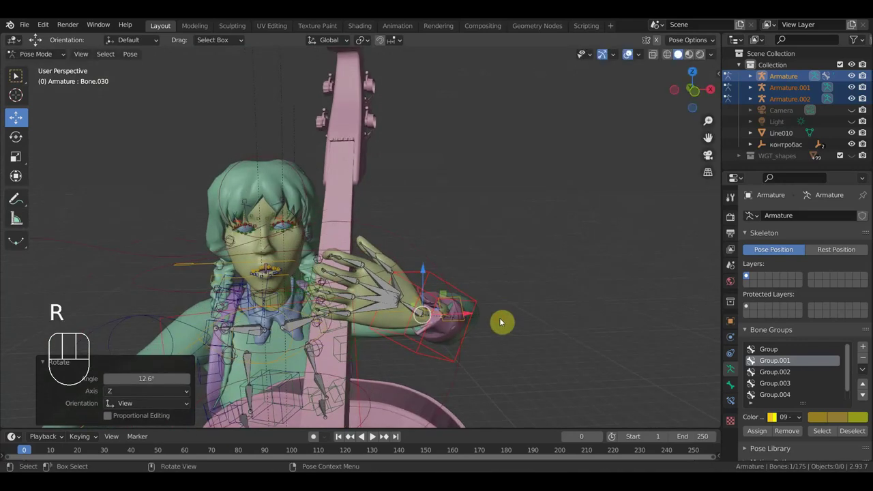
pyautogui.press('r')
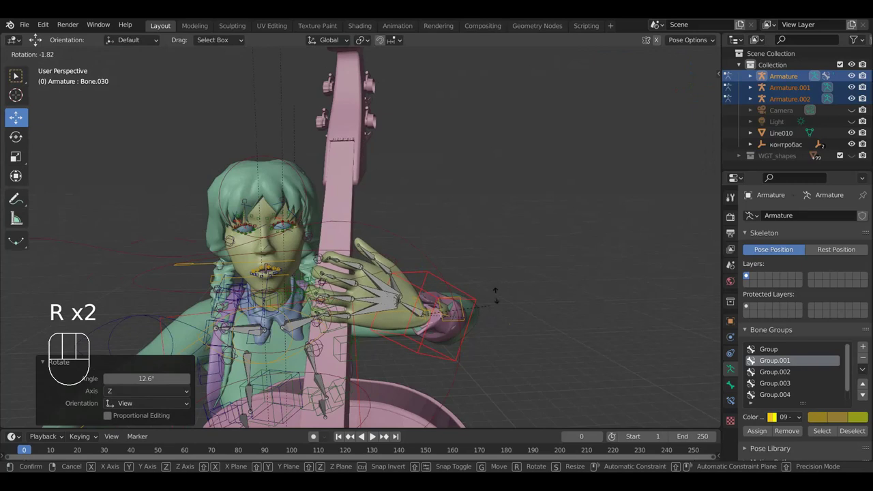
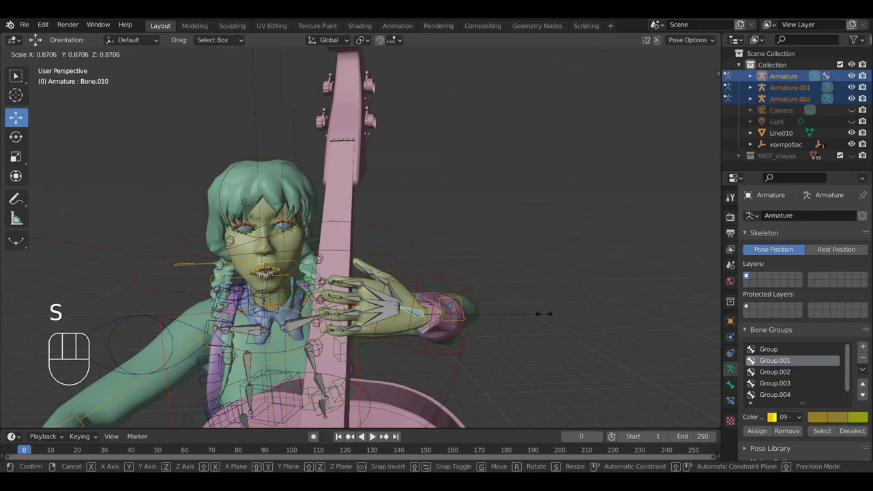
pyautogui.click(546, 318)
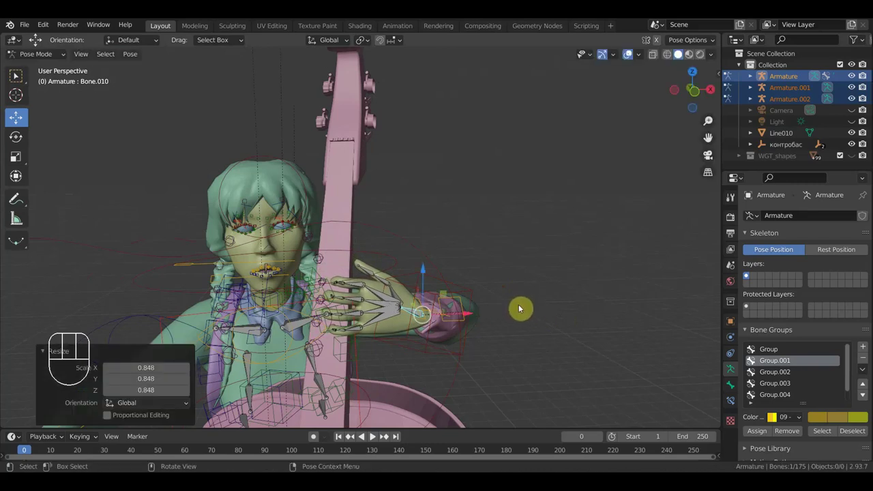
# Nudge the hand and wrist control into their final place on the cello neck.
pyautogui.press('g')
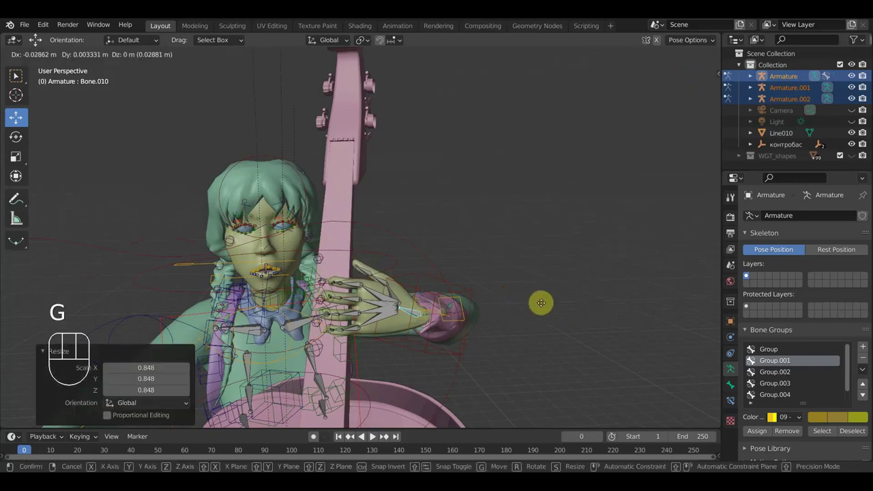
pyautogui.click(546, 306)
pyautogui.click(464, 291)
pyautogui.press('g')
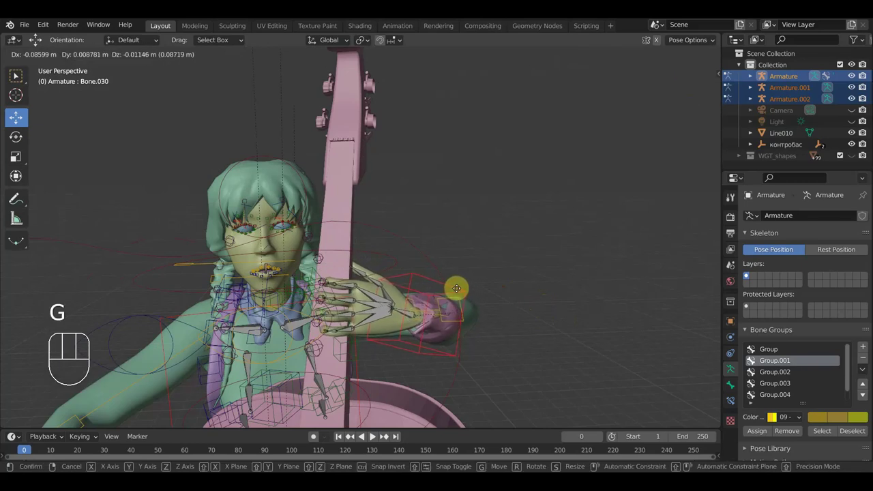
pyautogui.click(458, 291)
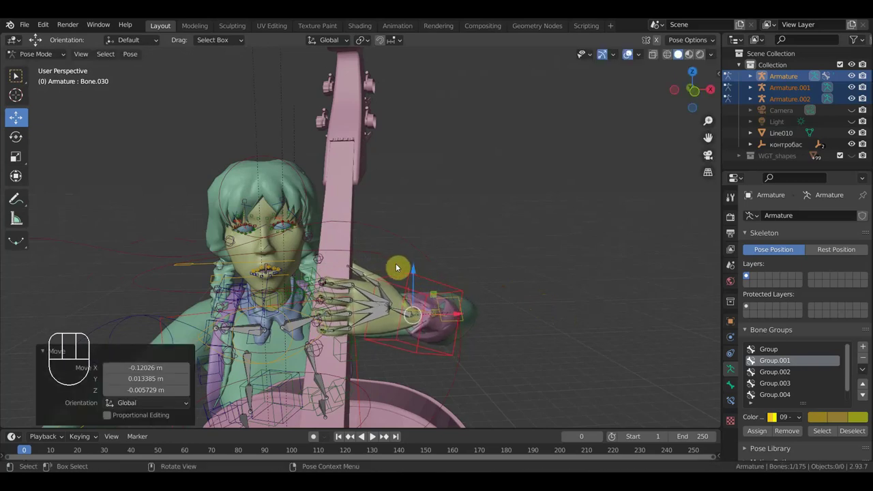
pyautogui.moveTo(473, 290); pyautogui.dragTo(475, 295)
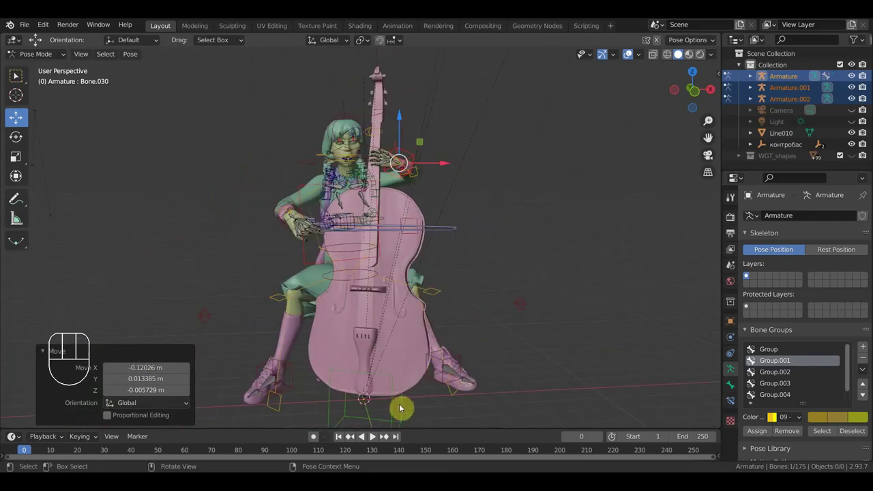
# Tilt the bow armature bone to a new angle over the strings.
pyautogui.moveTo(400, 410); pyautogui.dragTo(436, 358)
pyautogui.moveTo(475, 304); pyautogui.dragTo(468, 337)
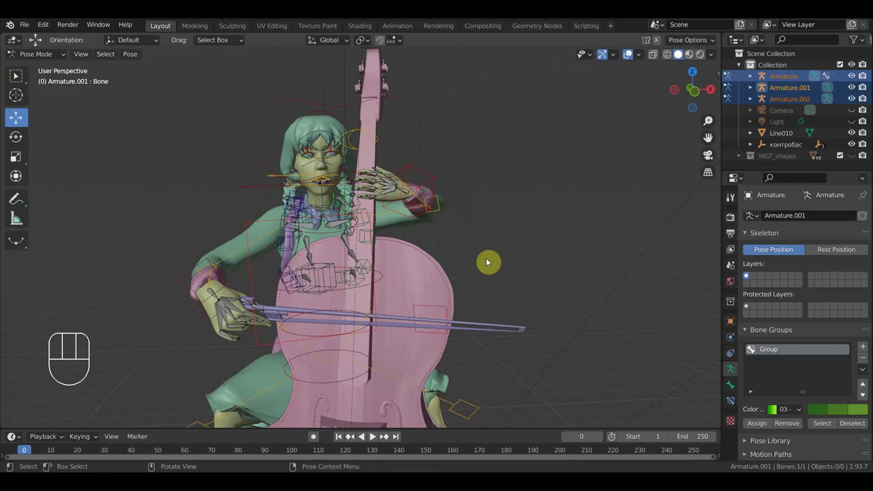
pyautogui.press('r')
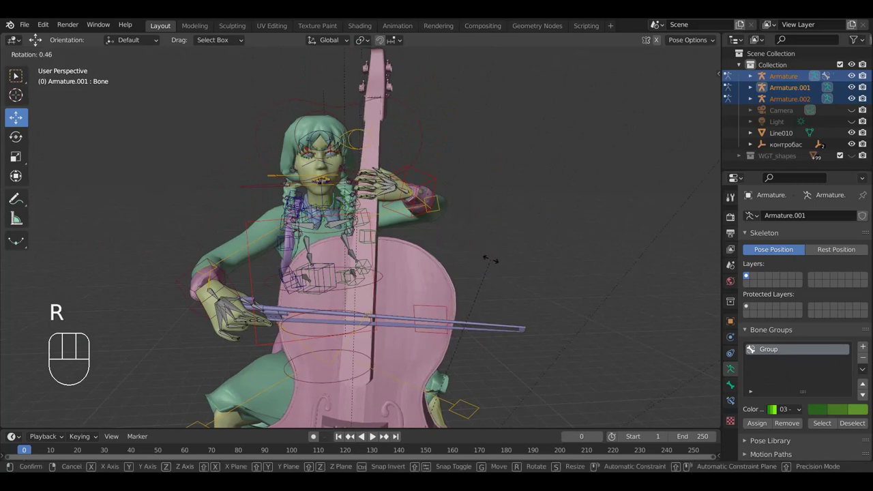
pyautogui.click(261, 232)
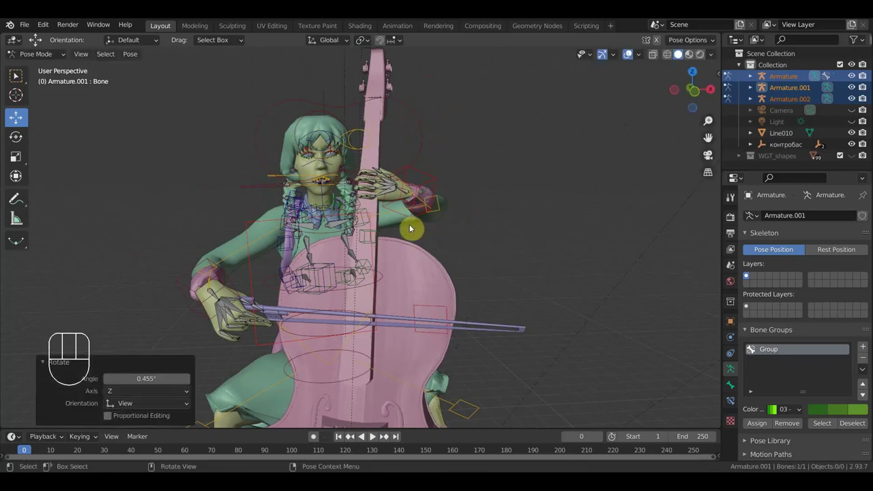
pyautogui.moveTo(269, 231); pyautogui.dragTo(308, 247)
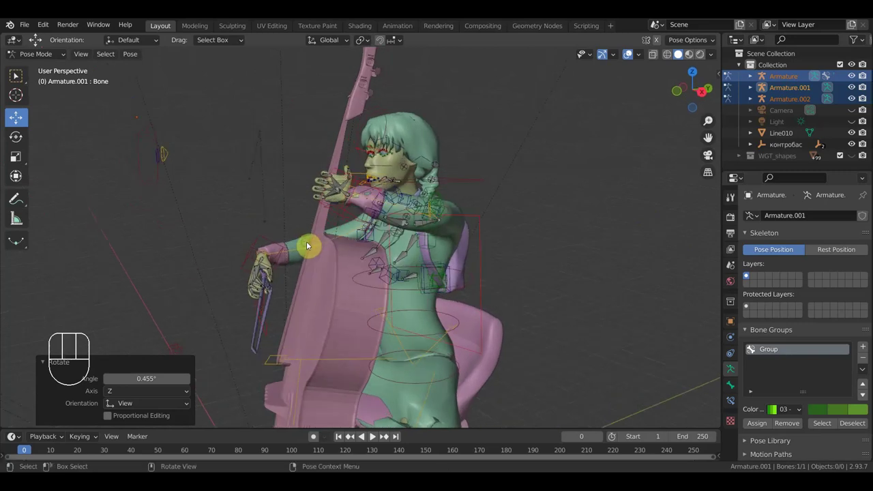
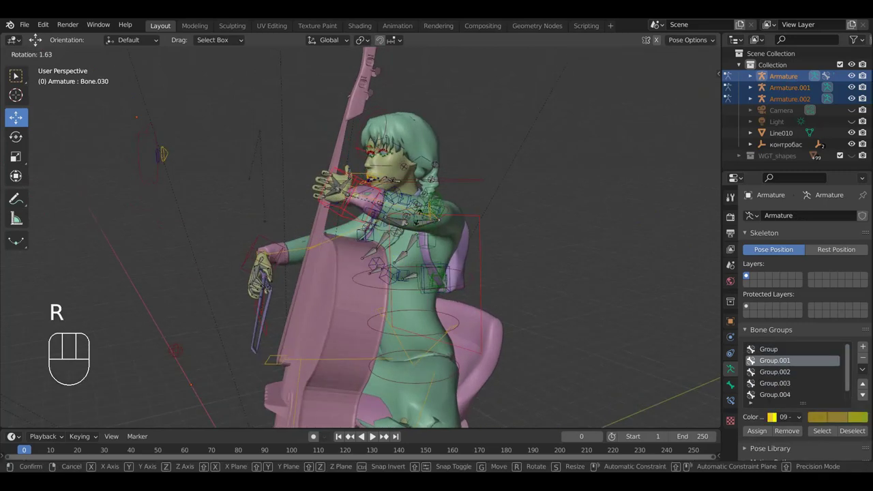
# Rotate the left wrist (Bone.030) and scale the bow hand control (Bone.059).
pyautogui.click(423, 222)
pyautogui.moveTo(315, 313); pyautogui.dragTo(229, 255)
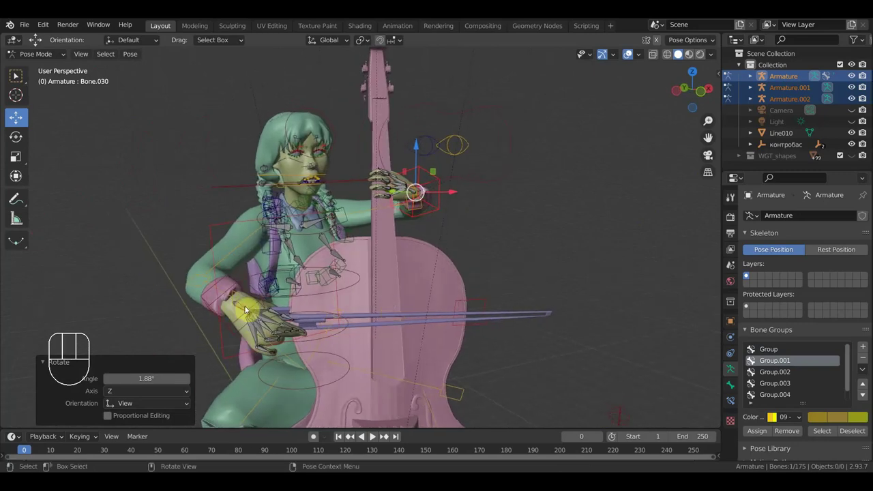
pyautogui.press('s')
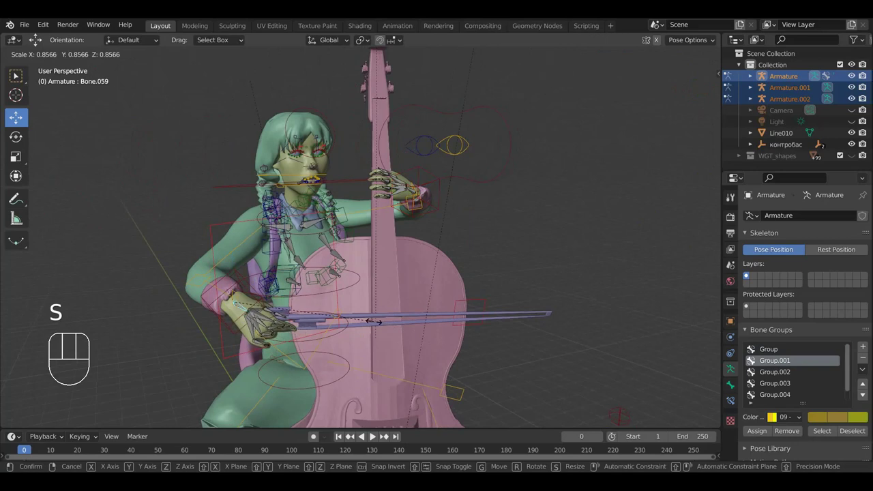
pyautogui.click(228, 255)
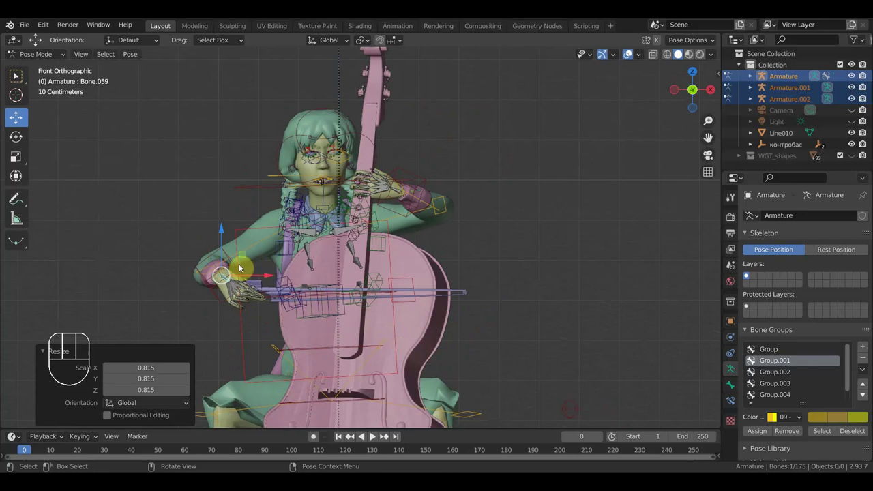
# Move the bow hand control (Bone.079) so the bow lies across the strings, then inspect the pose.
pyautogui.click(265, 238)
pyautogui.press('g')
pyautogui.click(256, 244)
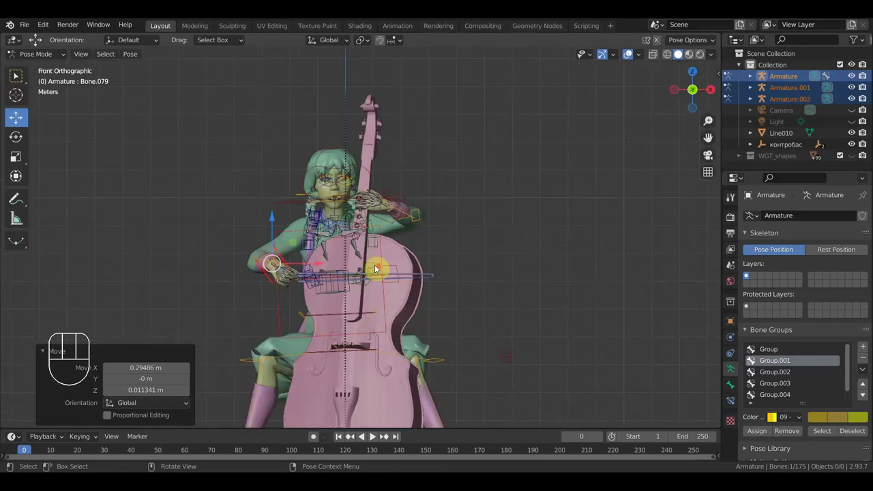
pyautogui.scroll(3)
pyautogui.moveTo(476, 252); pyautogui.dragTo(477, 200)
pyautogui.scroll(-3)
pyautogui.scroll(3)
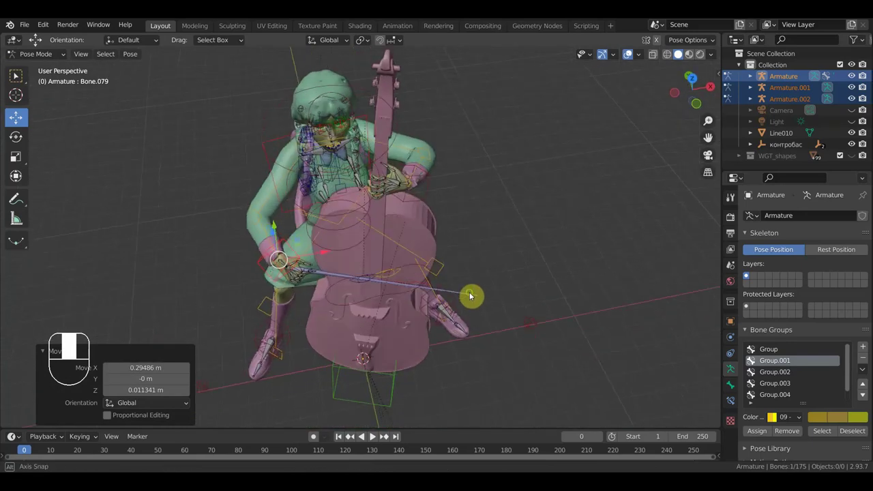
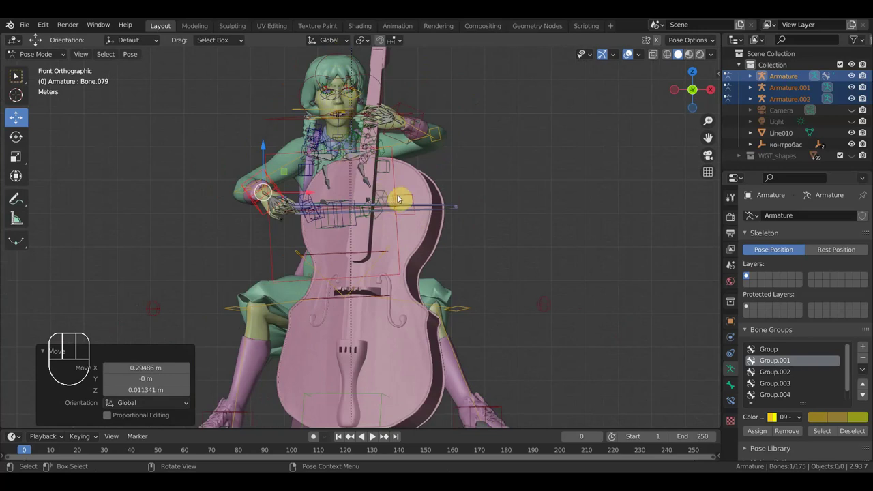
pyautogui.middleClick(443, 219)
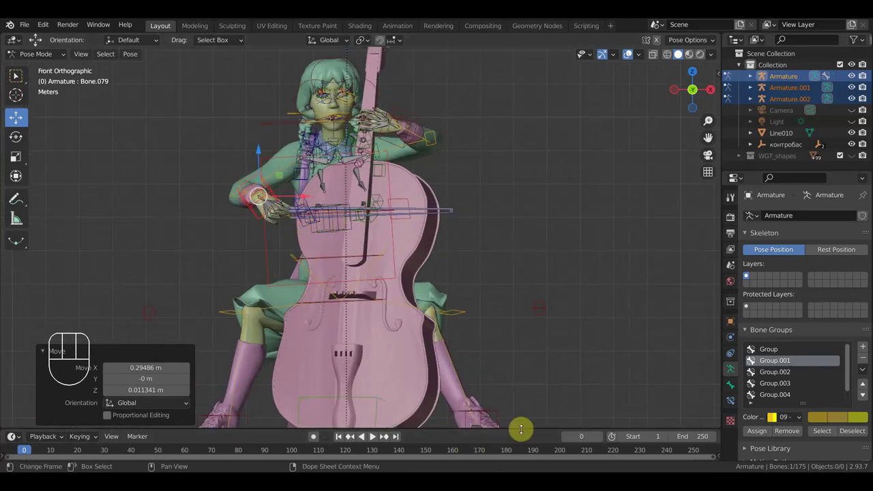
# Enlarge the timeline, go to frame 1 and key all rig bones in the playing pose.
pyautogui.moveTo(283, 145); pyautogui.dragTo(283, 132)
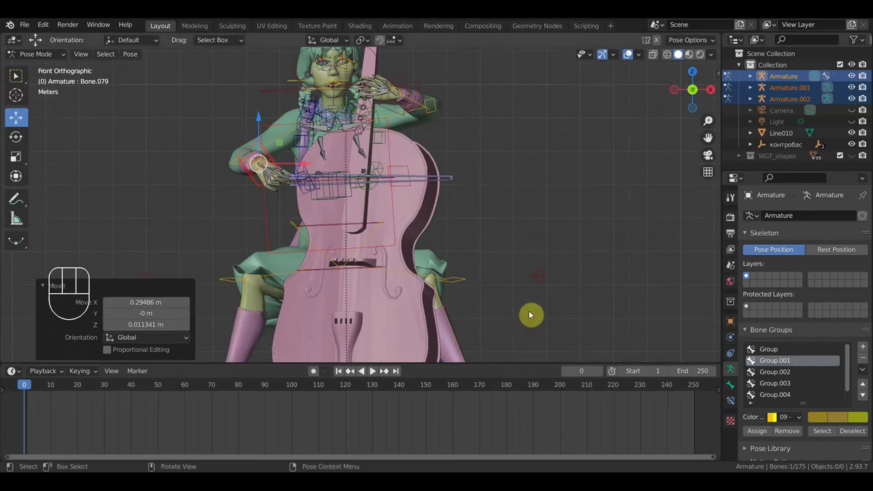
pyautogui.click(283, 131)
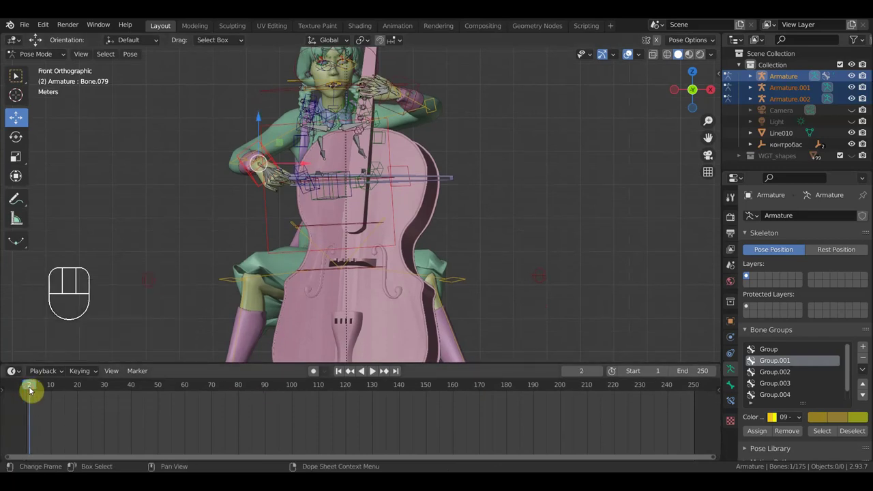
pyautogui.click(283, 132)
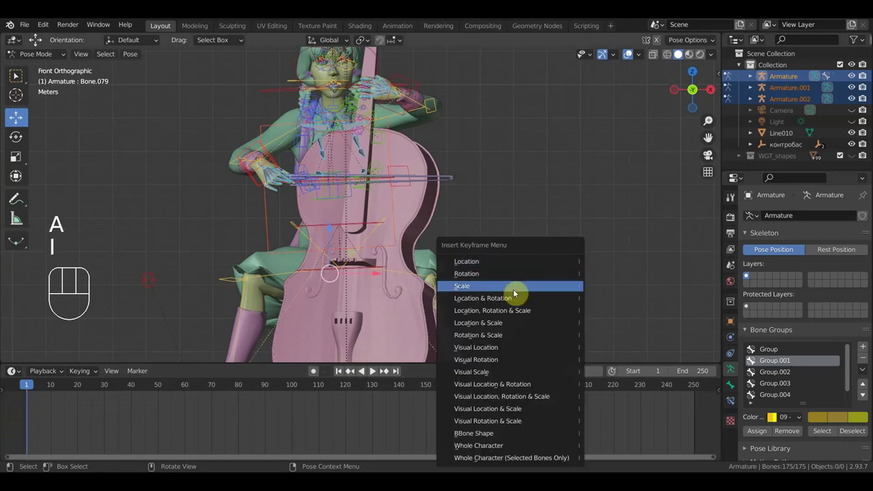
pyautogui.middleClick(283, 133)
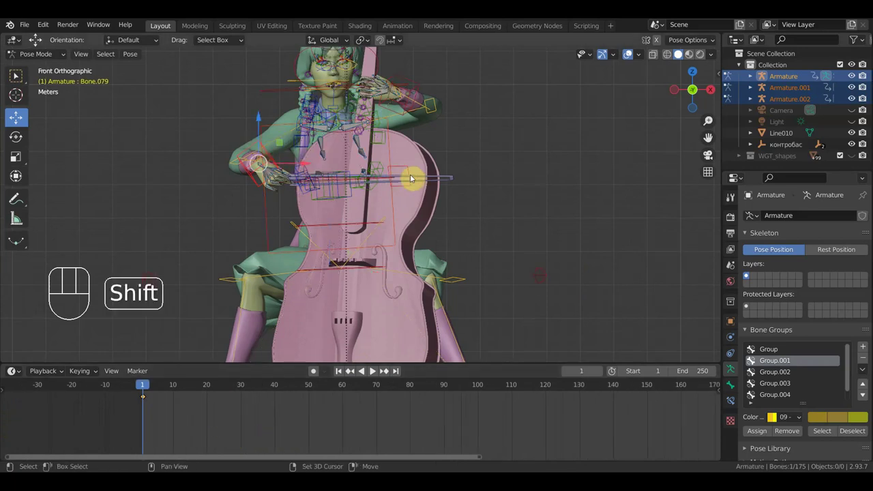
# Rotate and slide the bow's control bone so the bow sits against the strings.
pyautogui.click(283, 133)
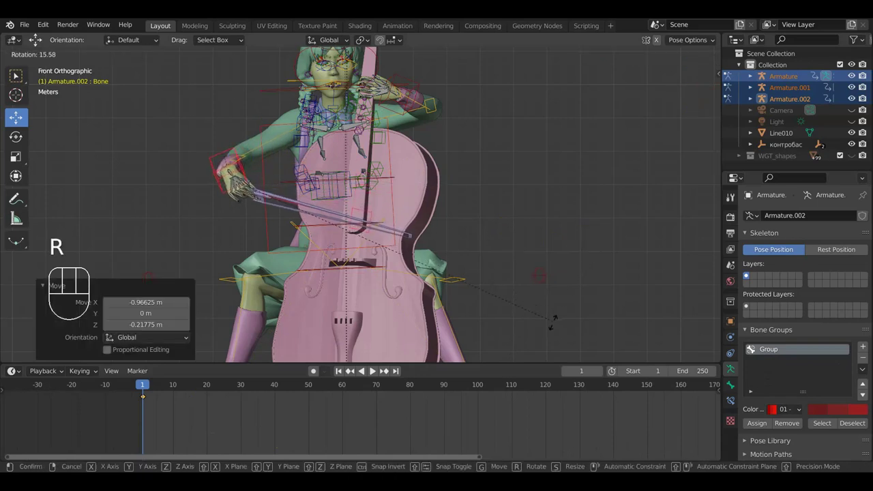
pyautogui.click(556, 327)
pyautogui.moveTo(503, 315); pyautogui.dragTo(443, 279)
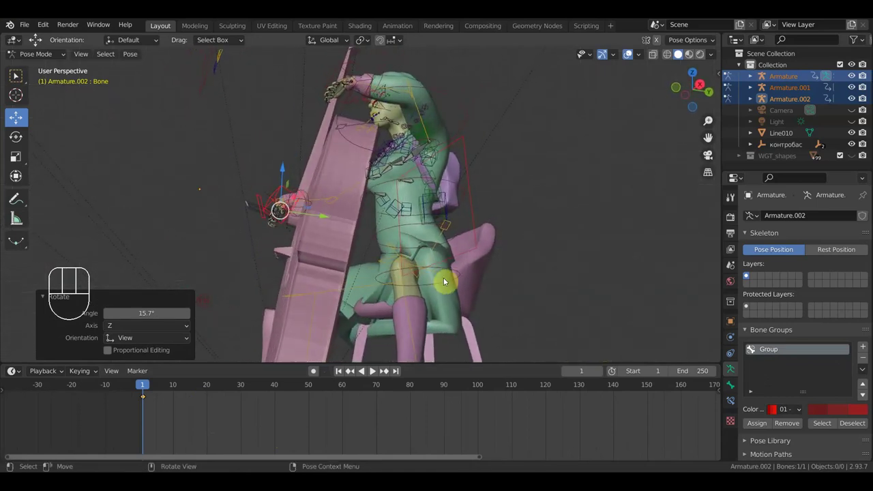
pyautogui.press('r')
pyautogui.moveTo(465, 234); pyautogui.dragTo(441, 325)
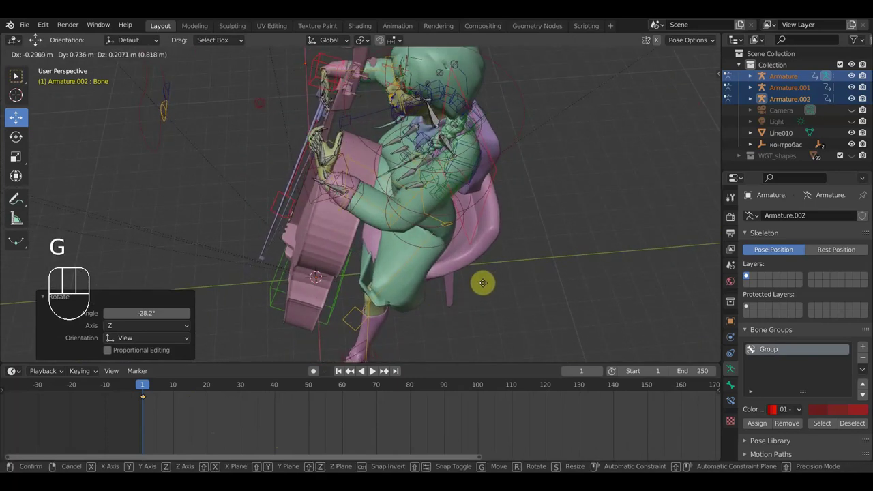
pyautogui.click(491, 291)
# Rotate the bowing upper-arm bone from a front view of the girl.
pyautogui.moveTo(503, 293); pyautogui.dragTo(571, 265)
pyautogui.moveTo(571, 265); pyautogui.dragTo(662, 219)
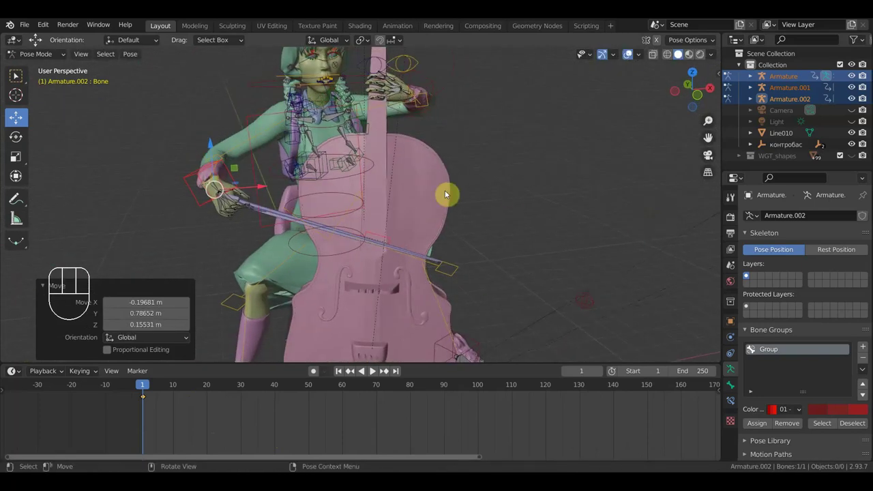
pyautogui.moveTo(287, 148); pyautogui.dragTo(389, 168)
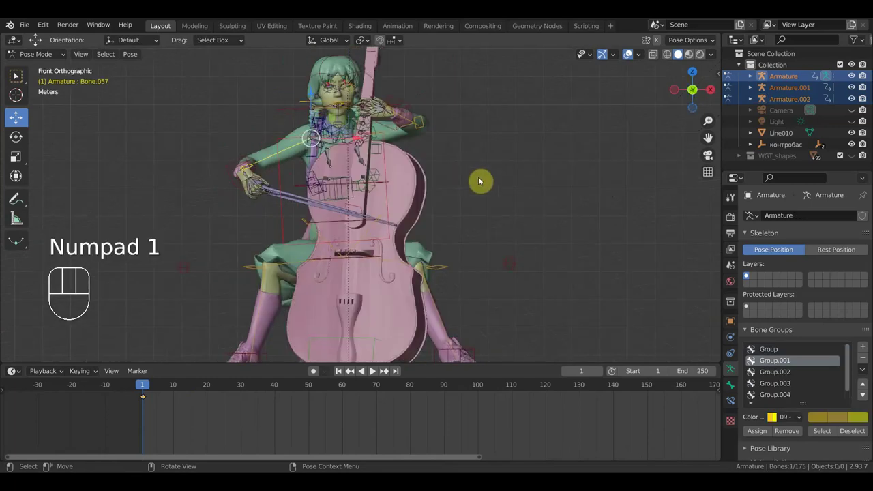
pyautogui.press('r')
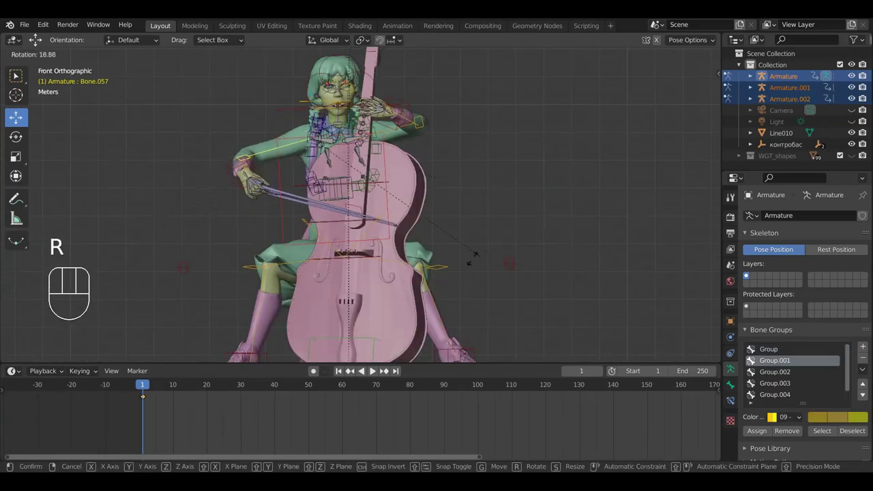
pyautogui.click(457, 267)
# Adjust the shoulders from behind, then lean a waist spine bone toward the cello.
pyautogui.moveTo(431, 132); pyautogui.dragTo(265, 149)
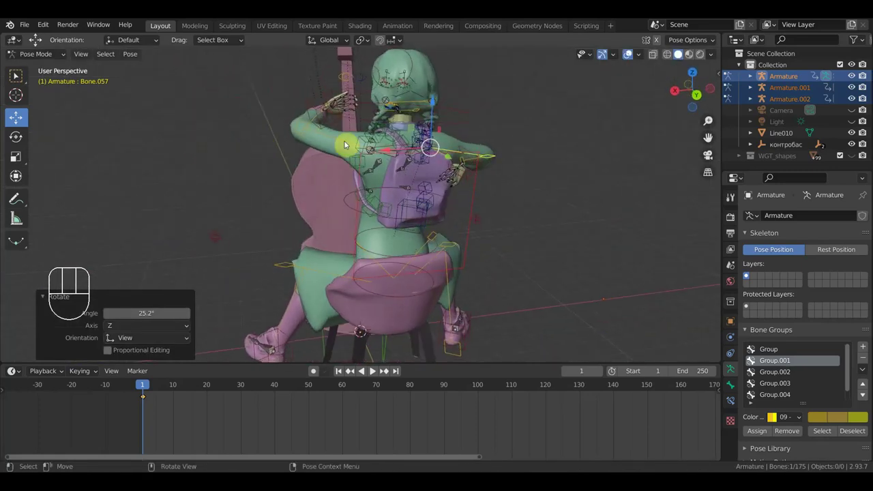
pyautogui.middleClick(361, 164)
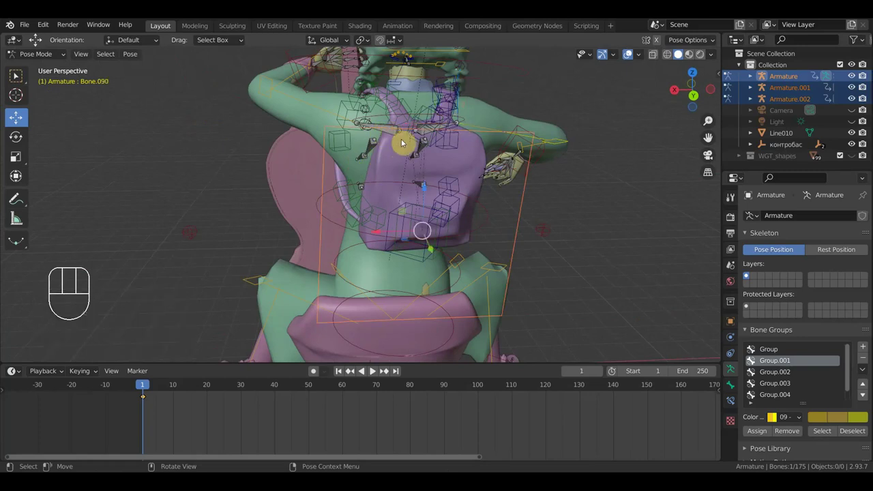
pyautogui.middleClick(405, 142)
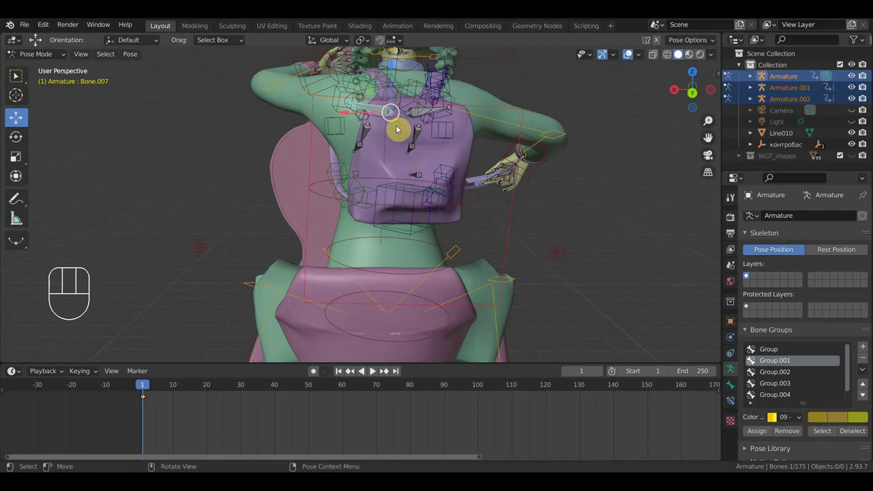
pyautogui.press('r')
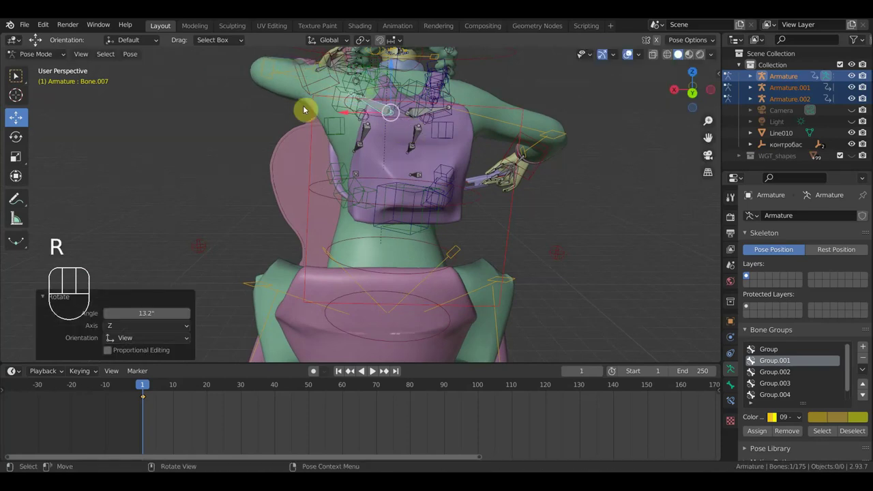
pyautogui.moveTo(347, 214); pyautogui.dragTo(613, 205)
pyautogui.moveTo(526, 208); pyautogui.dragTo(641, 215)
pyautogui.middleClick(619, 211)
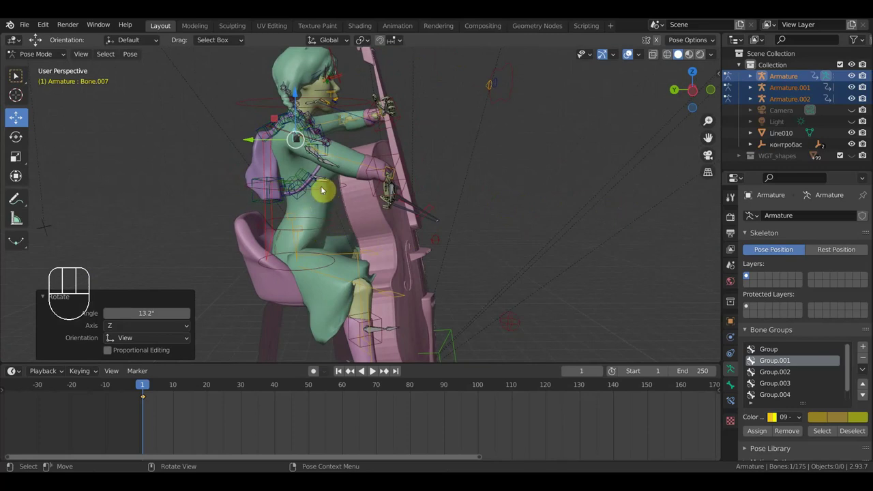
pyautogui.click(325, 191)
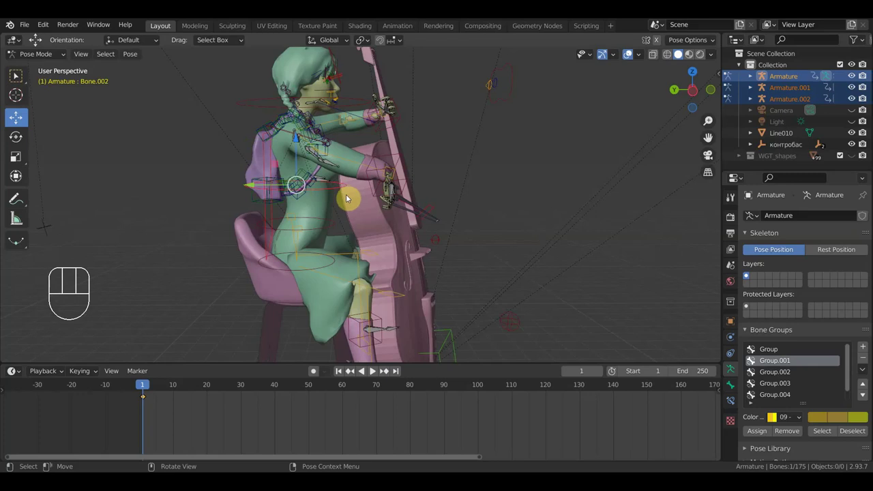
pyautogui.press('r')
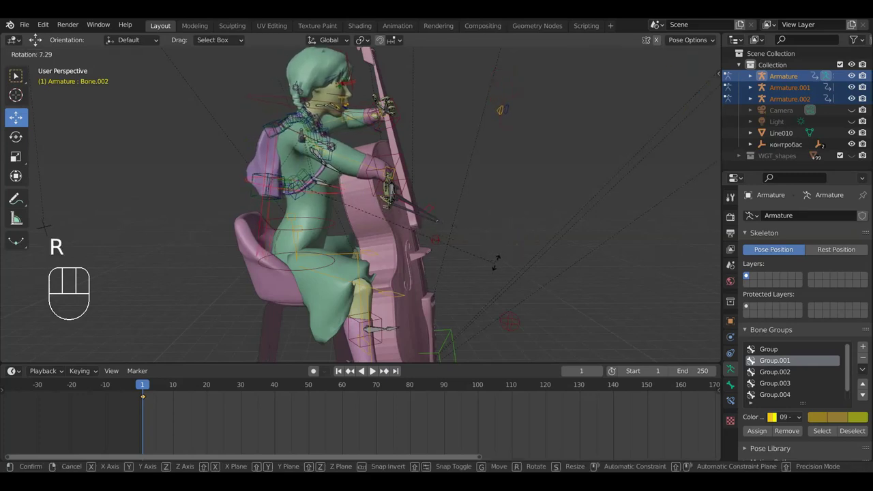
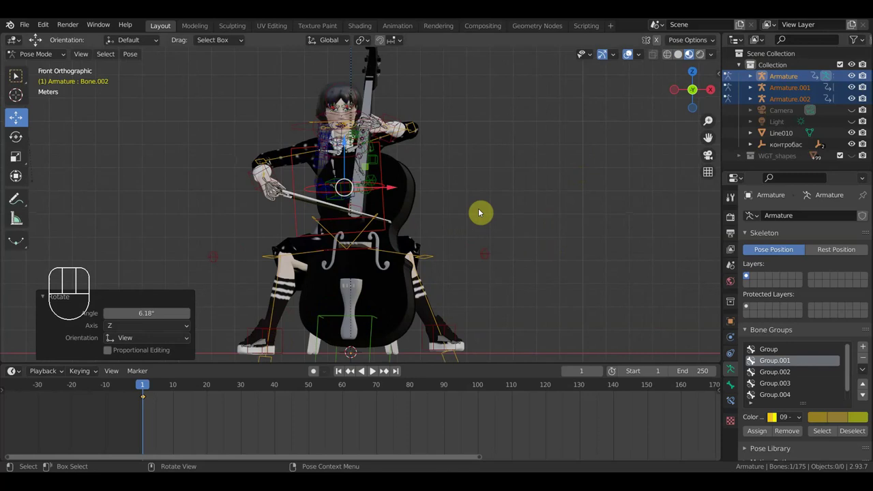
# At frame 3, tilt the bow bone and insert a keyframe for it.
pyautogui.moveTo(514, 207); pyautogui.dragTo(536, 195)
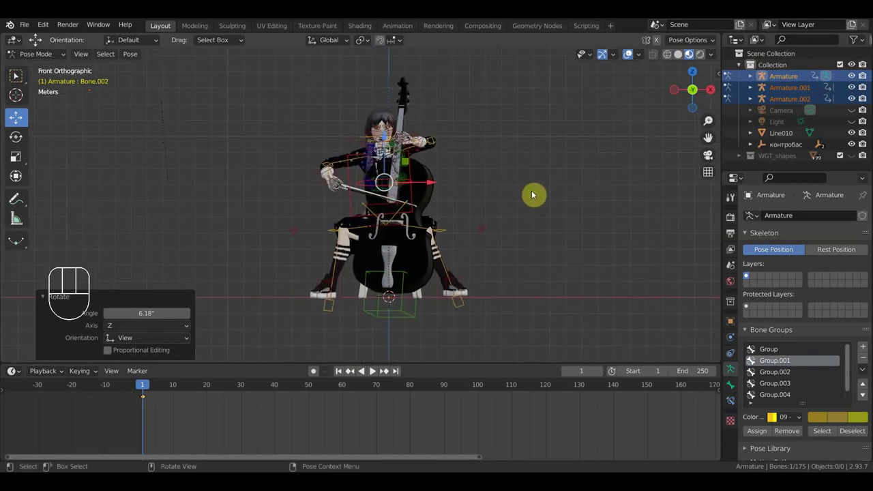
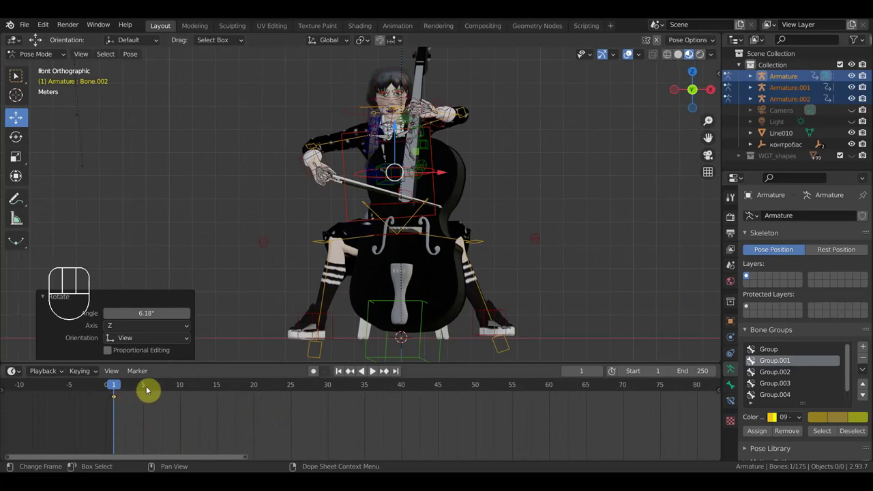
pyautogui.moveTo(146, 390); pyautogui.dragTo(181, 376)
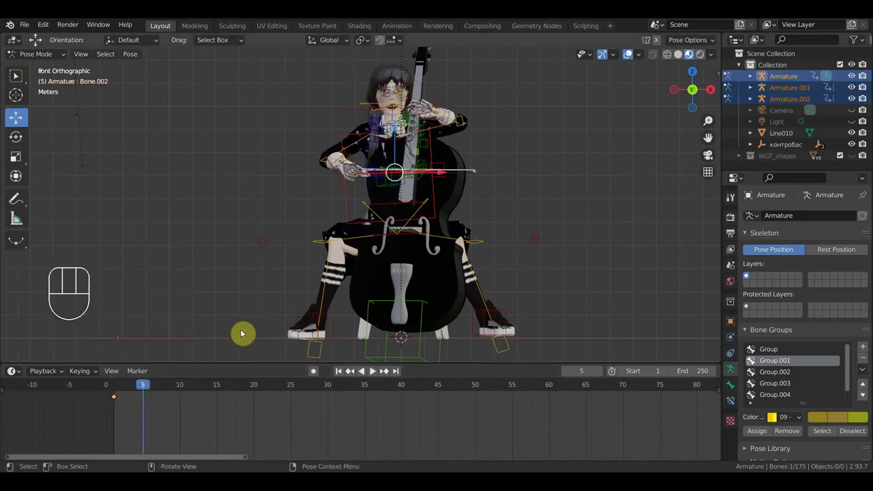
pyautogui.click(135, 394)
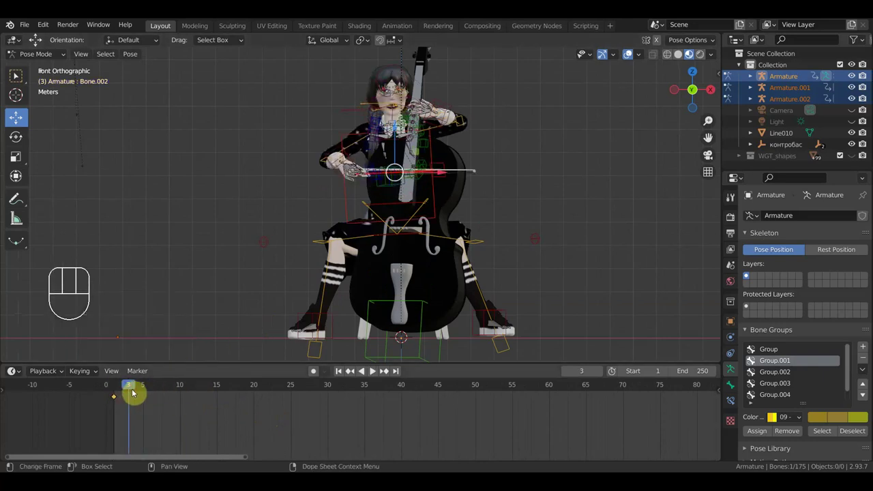
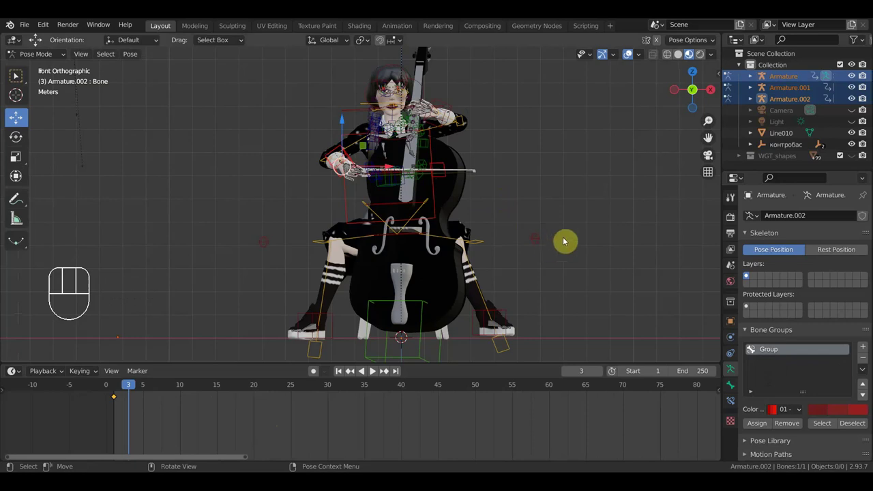
pyautogui.press('r')
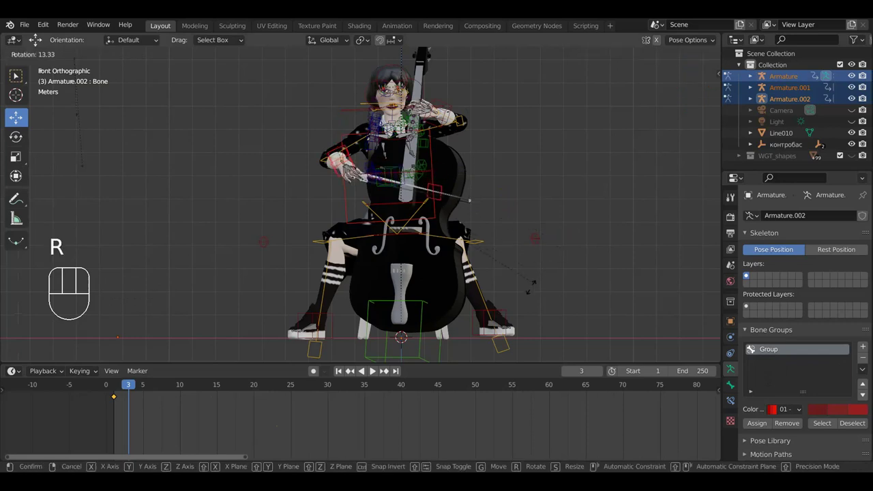
pyautogui.click(532, 294)
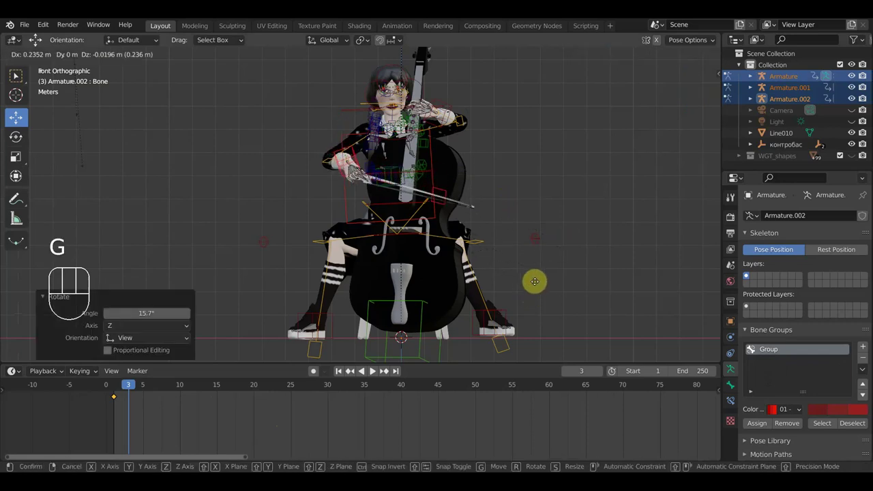
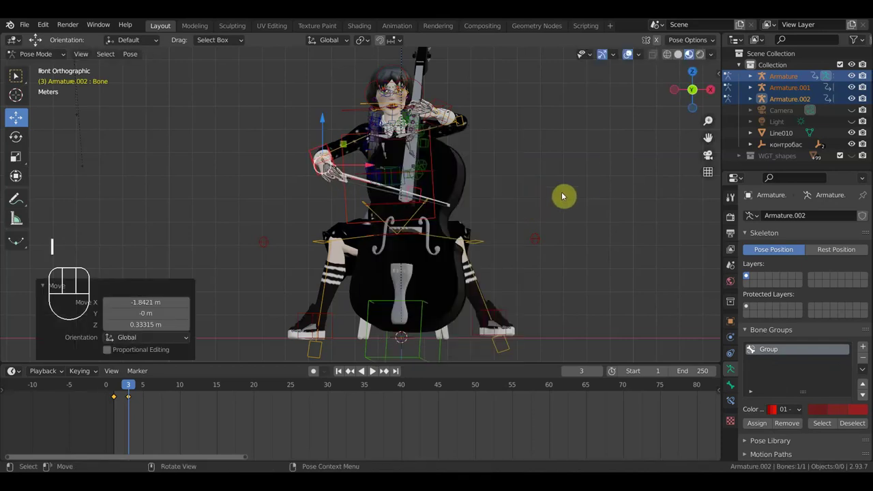
pyautogui.press('i')
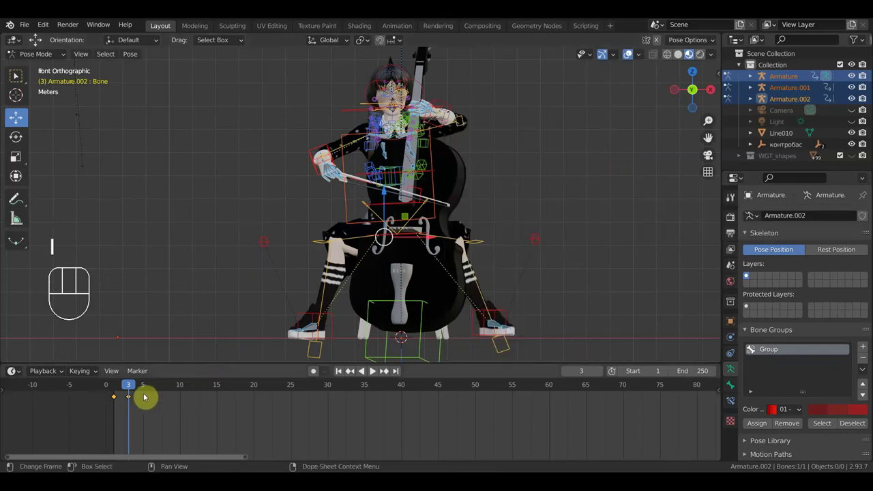
# At frame 5, slide the bow further along the strings.
pyautogui.click(149, 395)
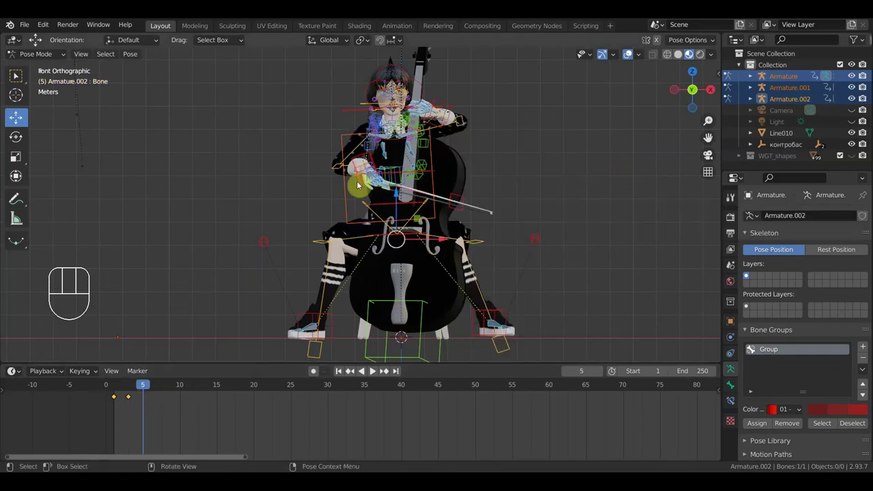
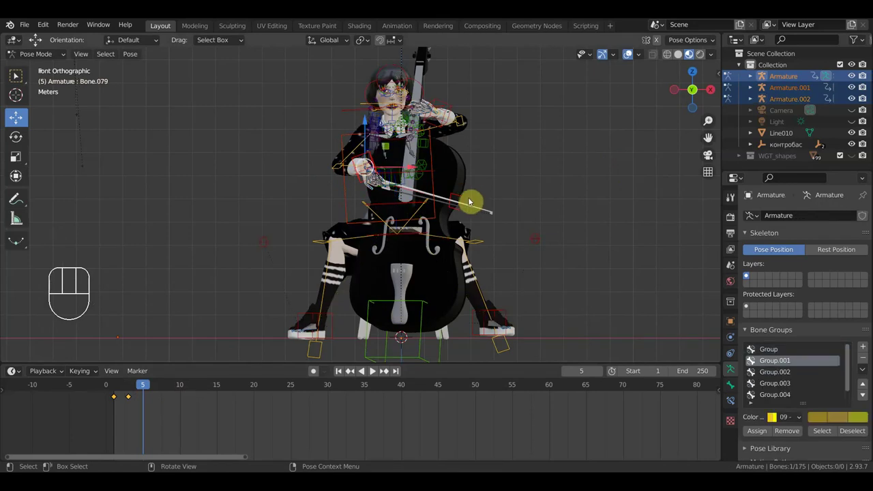
pyautogui.moveTo(467, 202); pyautogui.dragTo(505, 227)
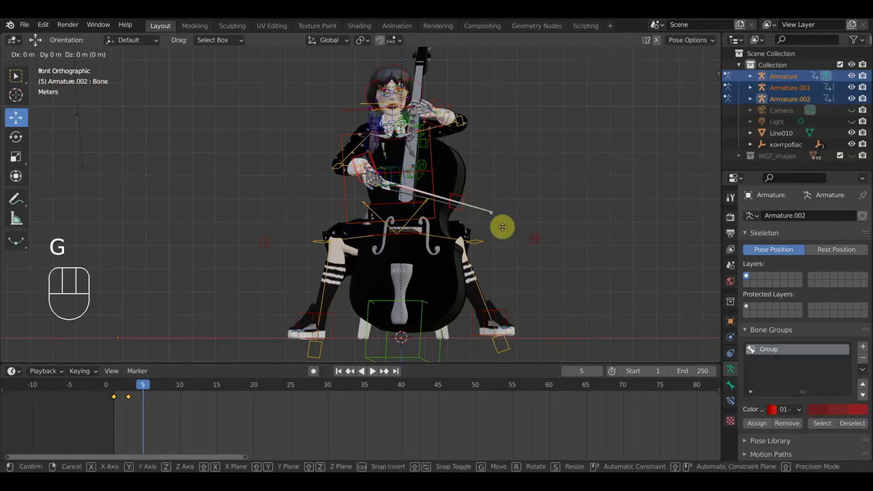
# Key the bow's location and rotation, then rotate the neck and head bones at frame 5.
pyautogui.click(484, 225)
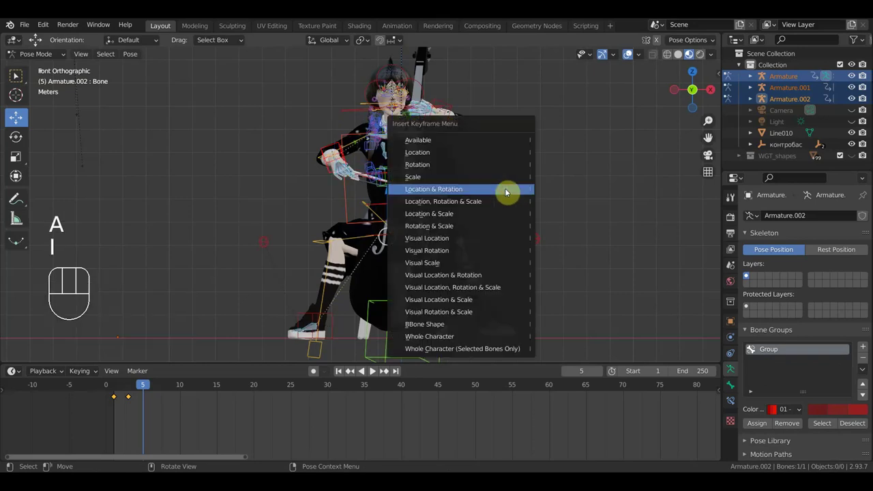
pyautogui.moveTo(413, 283); pyautogui.dragTo(484, 278)
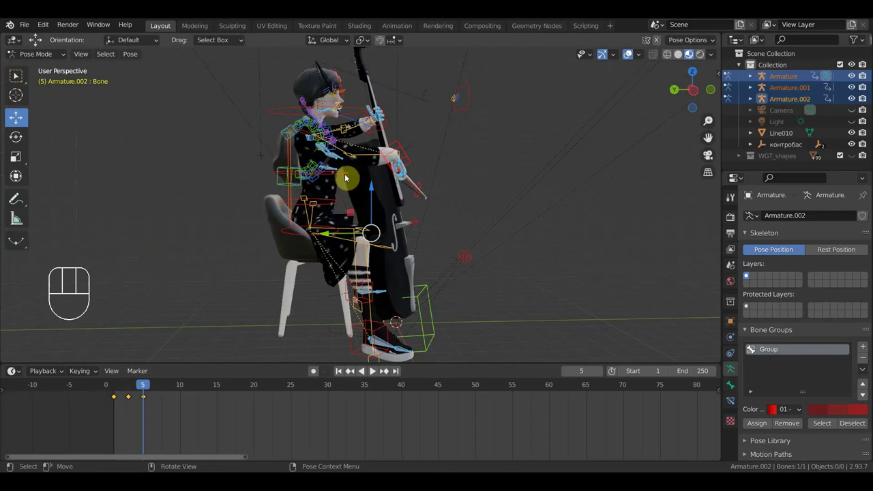
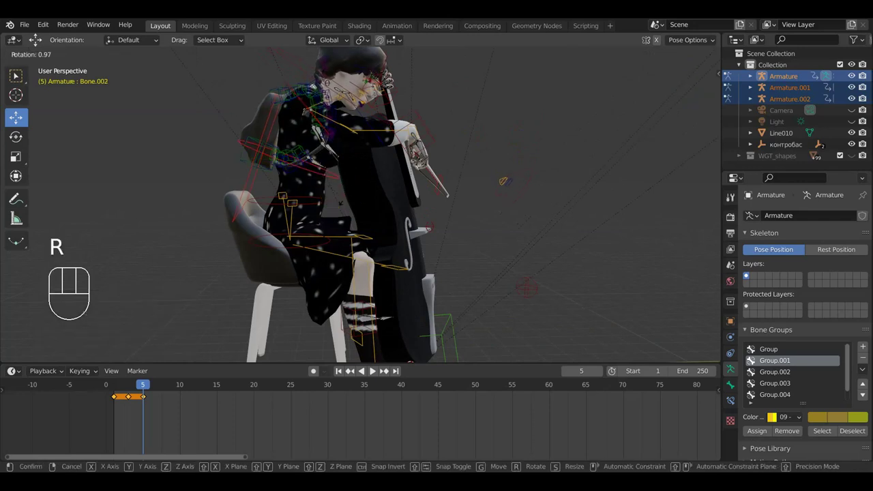
pyautogui.press('r')
pyautogui.click(345, 215)
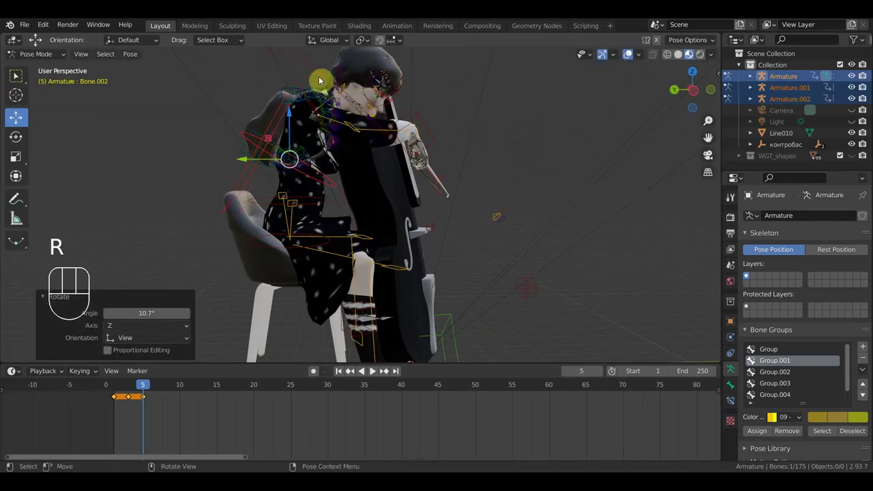
pyautogui.moveTo(321, 75); pyautogui.dragTo(404, 106)
# Select all bones, key Location & Rotation, and play the bowing animation back.
pyautogui.press('r')
pyautogui.moveTo(425, 74); pyautogui.dragTo(436, 94)
pyautogui.moveTo(392, 117); pyautogui.dragTo(339, 98)
pyautogui.moveTo(374, 102); pyautogui.dragTo(401, 96)
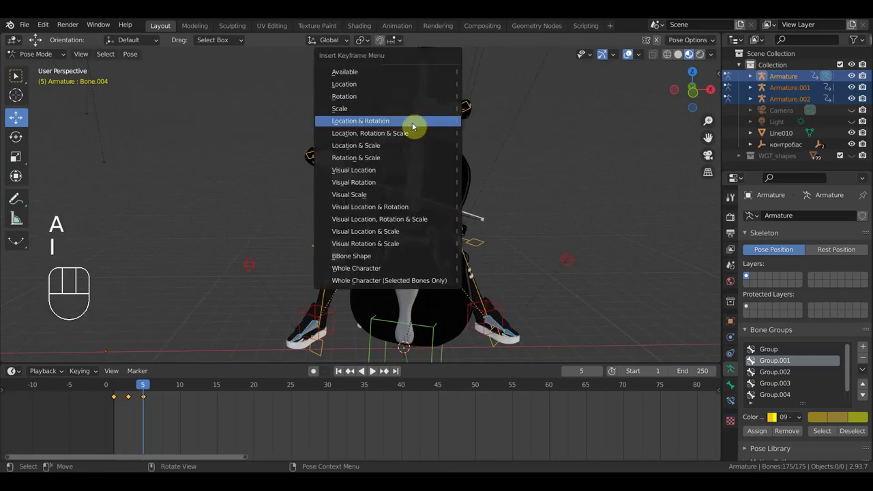
pyautogui.moveTo(130, 390); pyautogui.dragTo(161, 391)
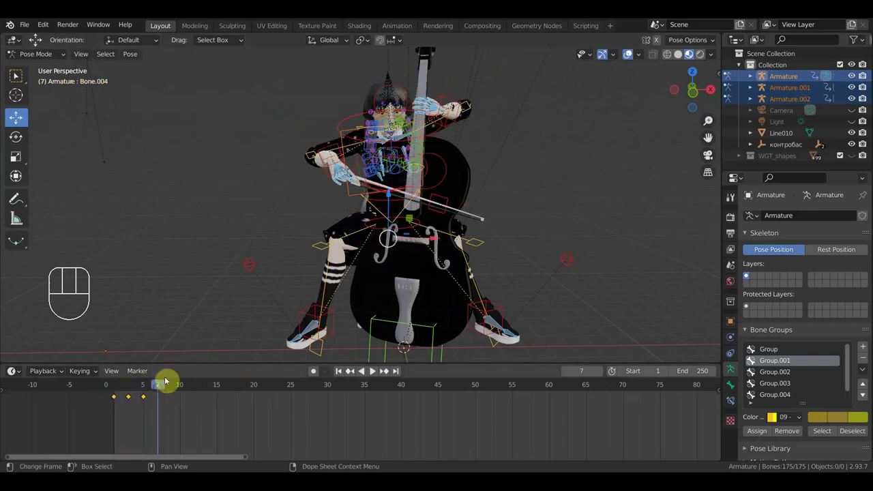
# From front orthographic view, move the left-hand control onto the cello's neck at frame 7.
pyautogui.middleClick(487, 282)
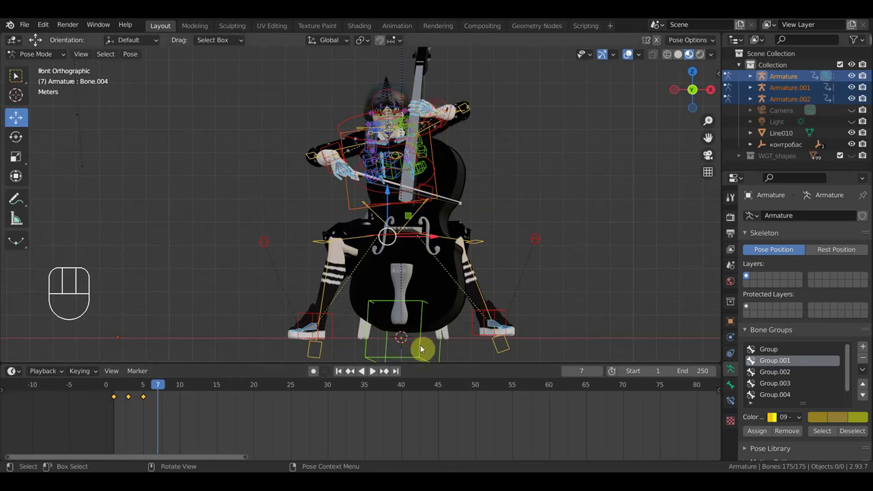
pyautogui.click(424, 349)
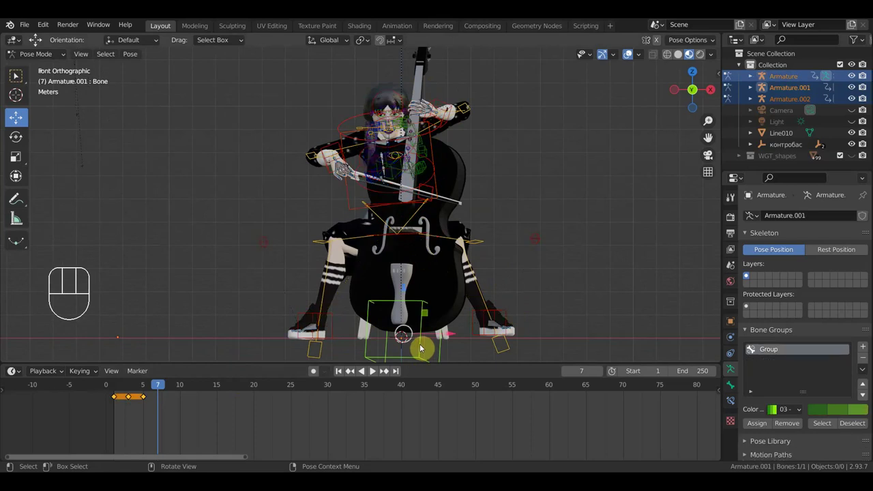
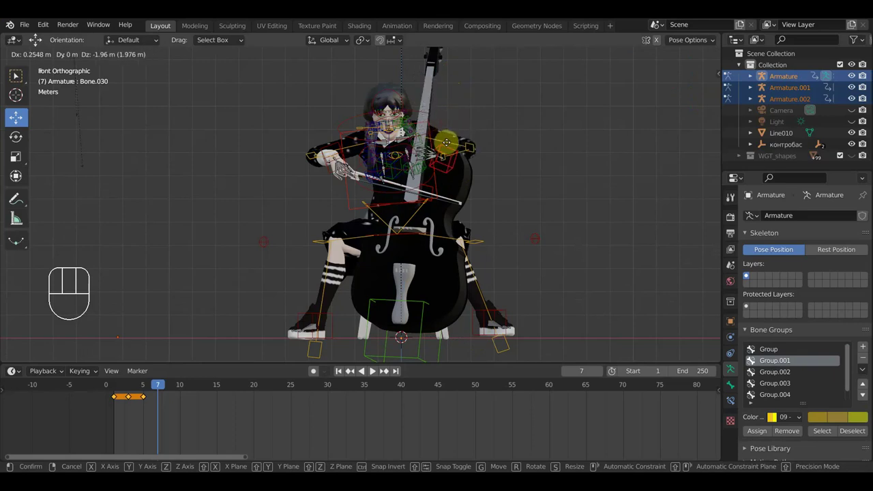
pyautogui.moveTo(444, 173); pyautogui.dragTo(364, 200)
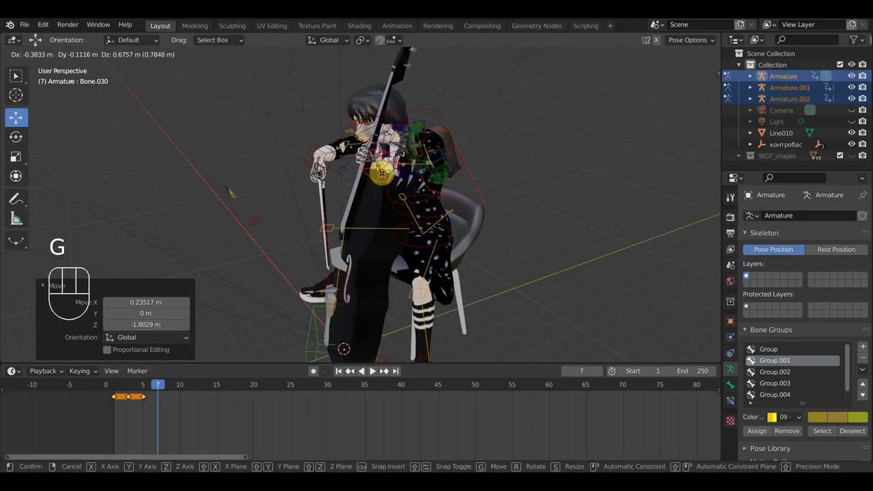
pyautogui.moveTo(467, 201); pyautogui.dragTo(457, 175)
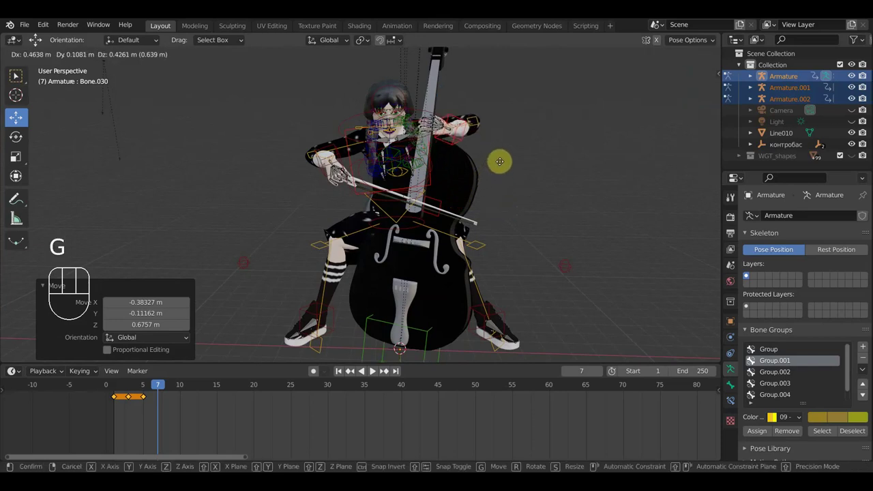
pyautogui.click(506, 171)
# Inspect the hand from side and above with rig overlays hidden, then show the overlays again.
pyautogui.moveTo(477, 184); pyautogui.dragTo(441, 204)
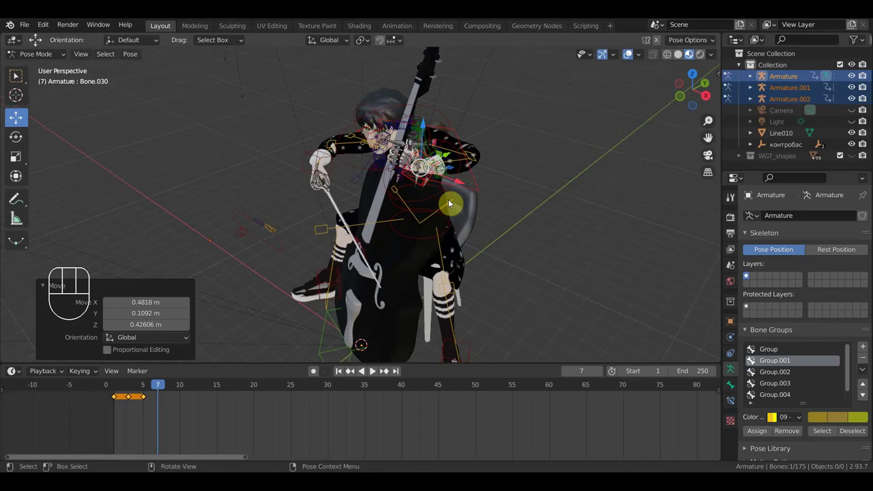
pyautogui.click(443, 204)
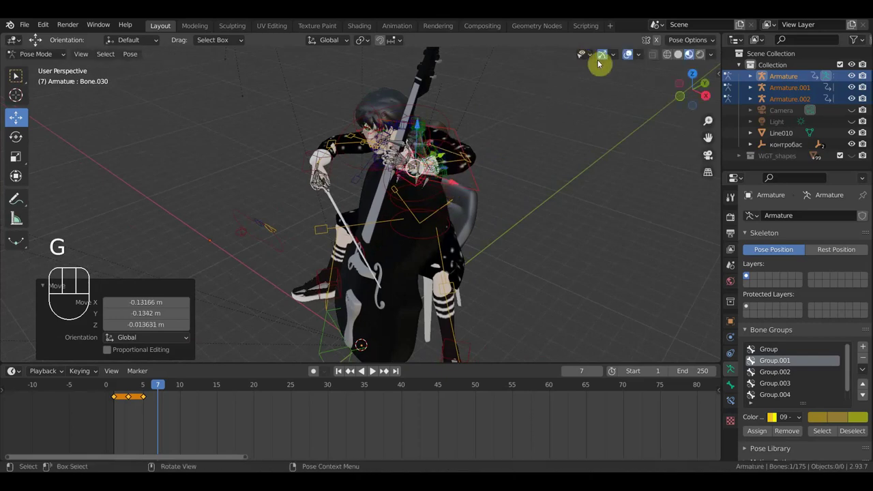
pyautogui.moveTo(629, 58); pyautogui.dragTo(579, 133)
pyautogui.middleClick(512, 155)
pyautogui.moveTo(495, 178); pyautogui.dragTo(473, 232)
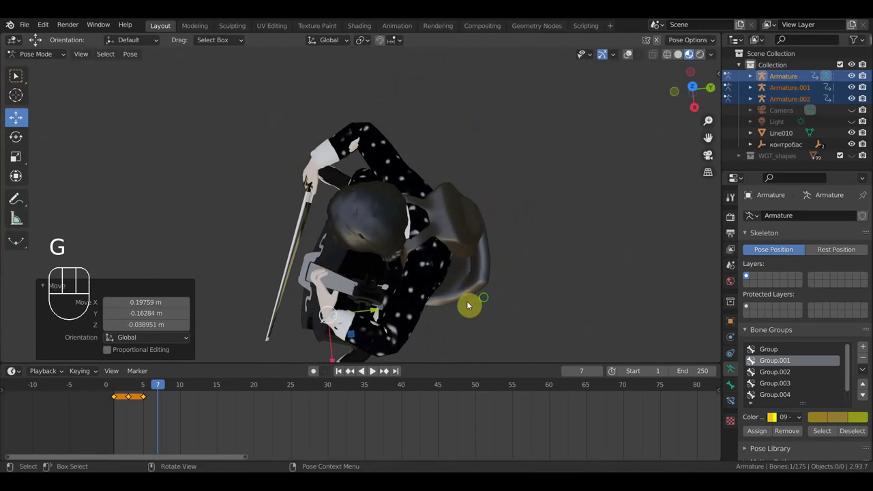
pyautogui.moveTo(557, 265); pyautogui.dragTo(604, 209)
pyautogui.scroll(3)
pyautogui.moveTo(610, 206); pyautogui.dragTo(610, 198)
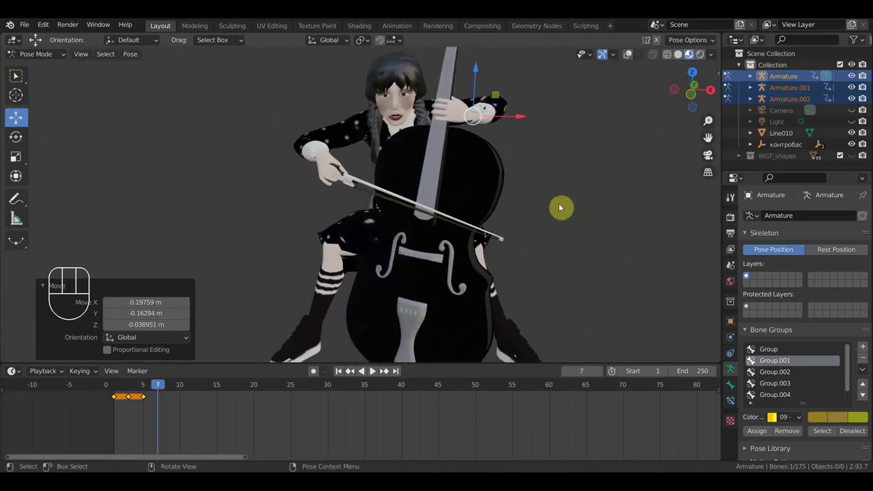
pyautogui.click(627, 60)
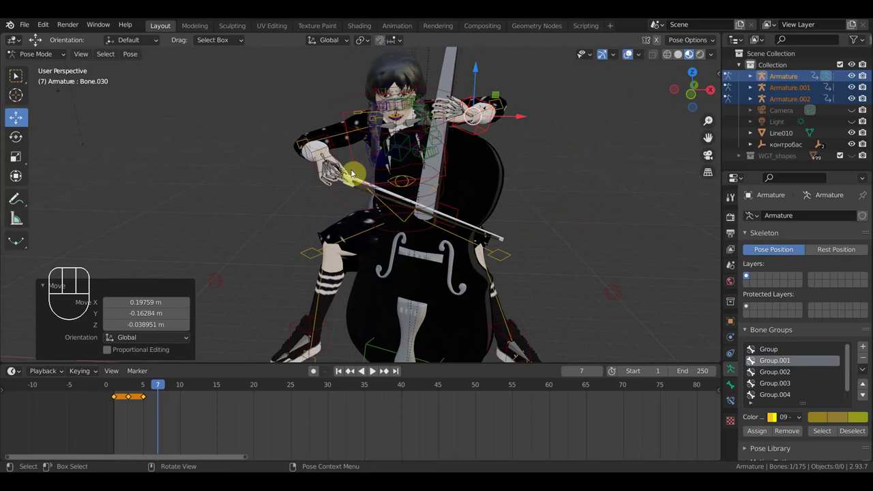
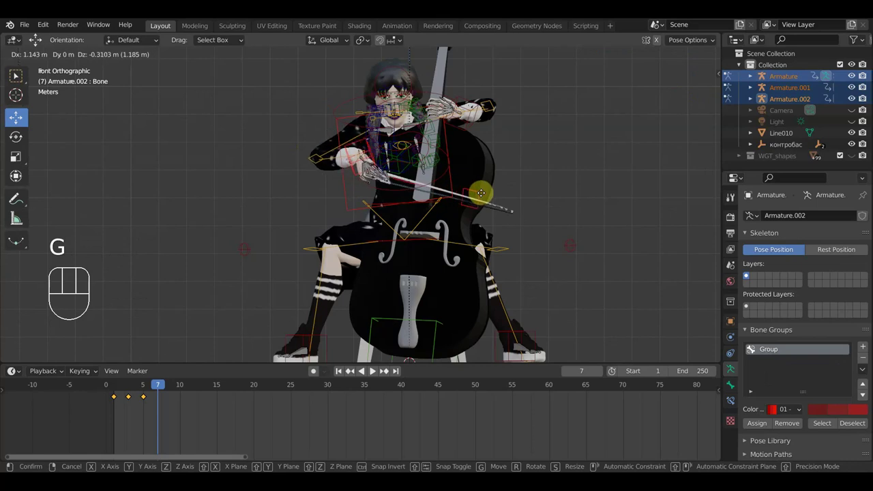
# Confirm the bow drawn farther across the strings at frame 7 and return to frame 5.
pyautogui.click(486, 198)
pyautogui.press('a')
pyautogui.moveTo(146, 392); pyautogui.dragTo(148, 395)
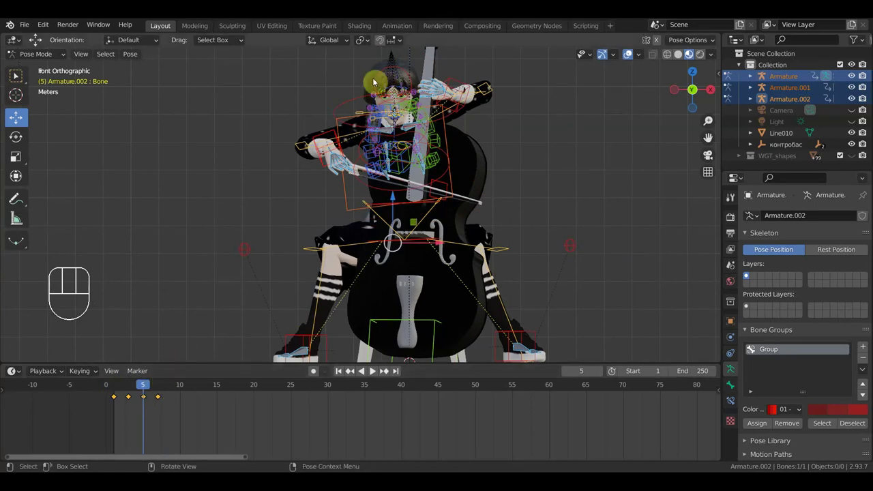
# Select the girl's head bone and play the bowing animation from the timeline.
pyautogui.click(381, 83)
pyautogui.click(372, 103)
pyautogui.click(134, 401)
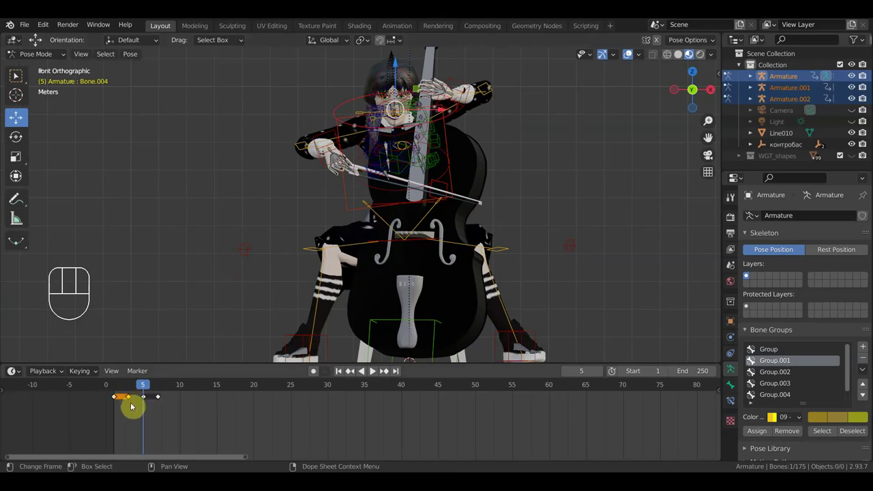
# Stop playback and shift the bowing keyframes to new timing in the timeline.
pyautogui.moveTo(140, 394); pyautogui.dragTo(124, 395)
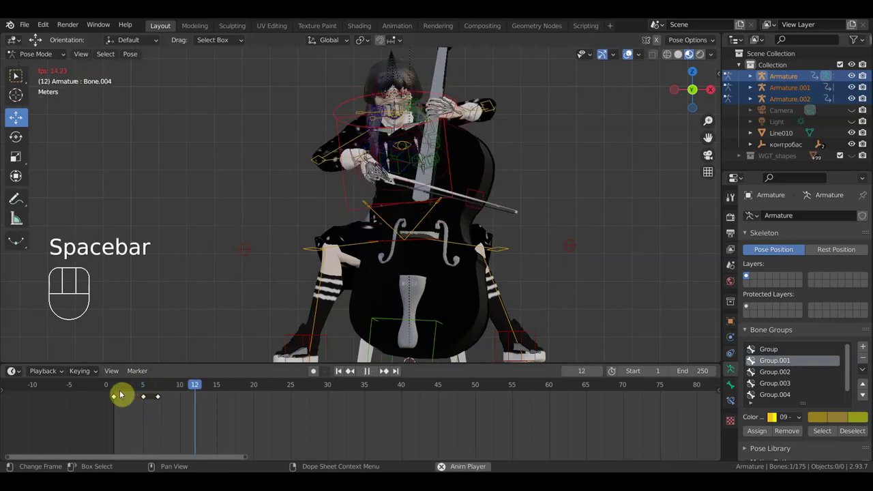
pyautogui.press('space')
pyautogui.moveTo(186, 423); pyautogui.dragTo(134, 392)
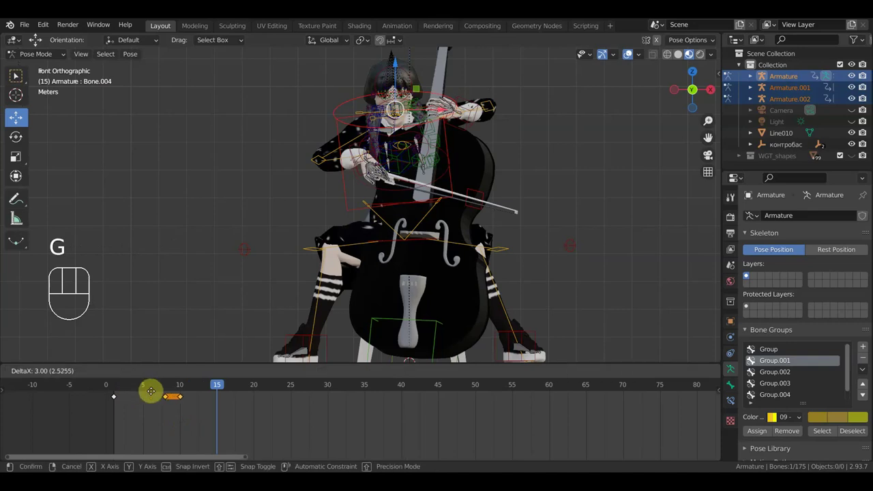
pyautogui.click(120, 393)
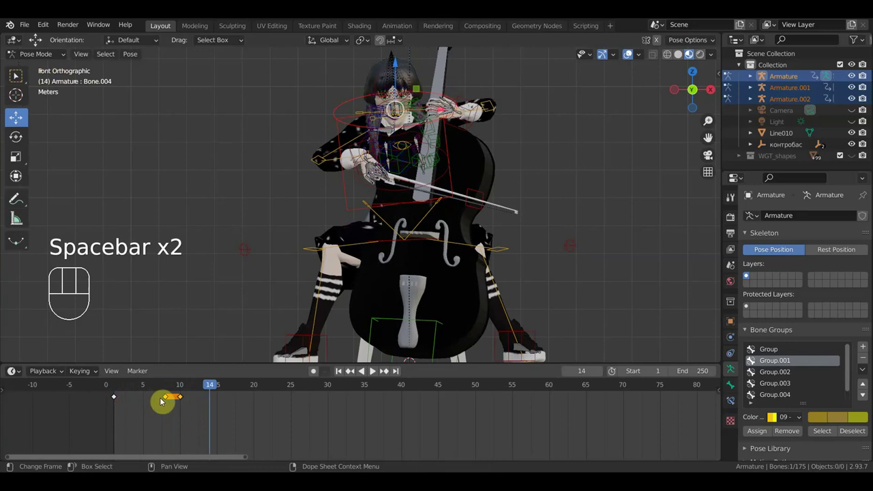
pyautogui.click(169, 403)
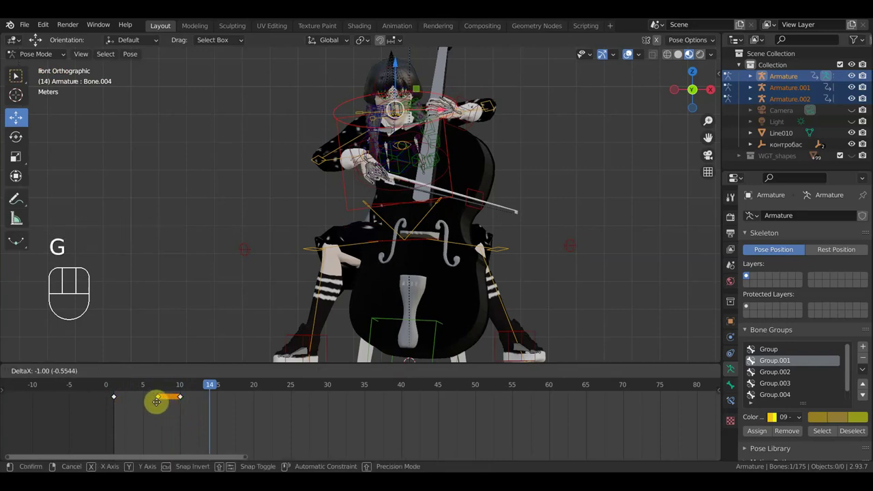
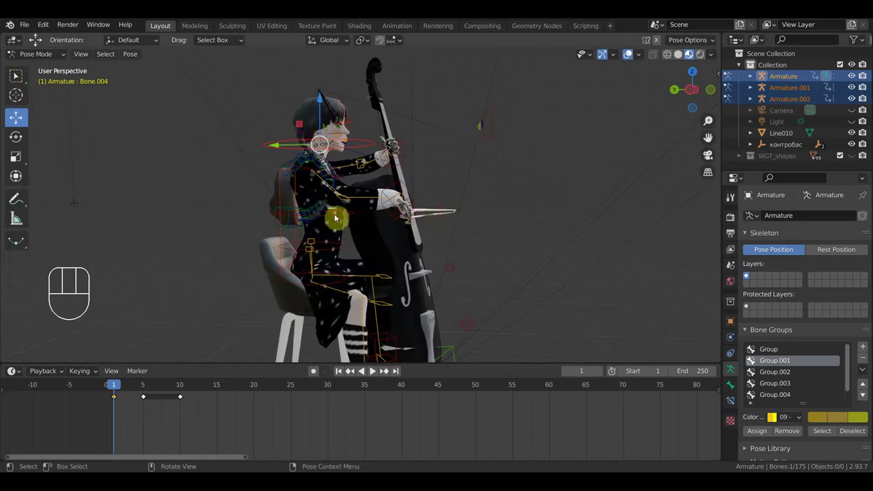
# Re-rotate the neck and head bones at frame 1, then key Location & Rotation for every rig bone.
pyautogui.click(344, 219)
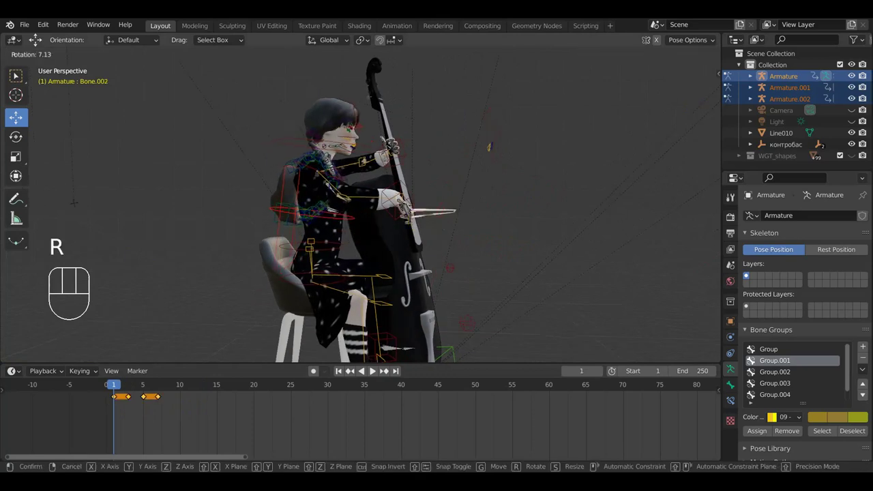
pyautogui.click(370, 249)
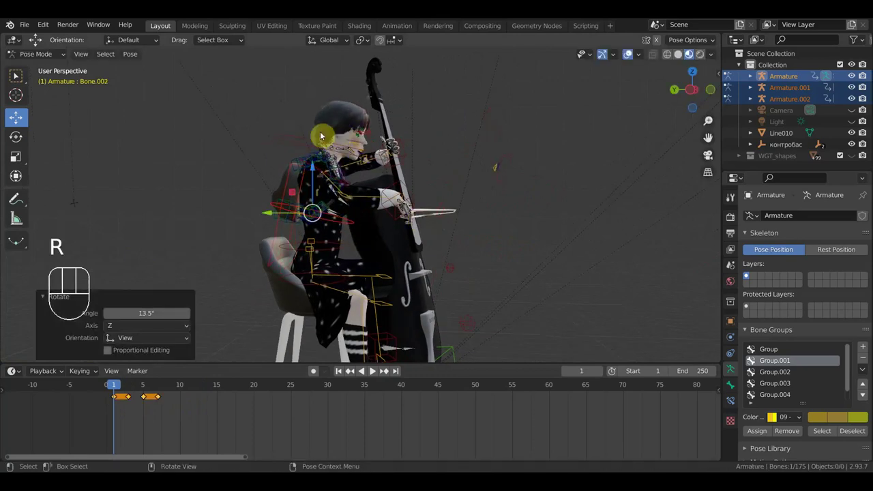
pyautogui.click(309, 143)
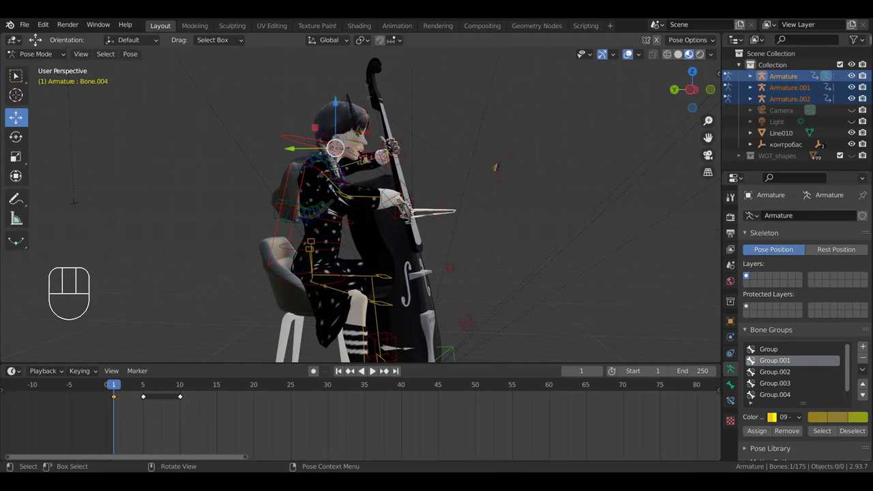
pyautogui.click(403, 135)
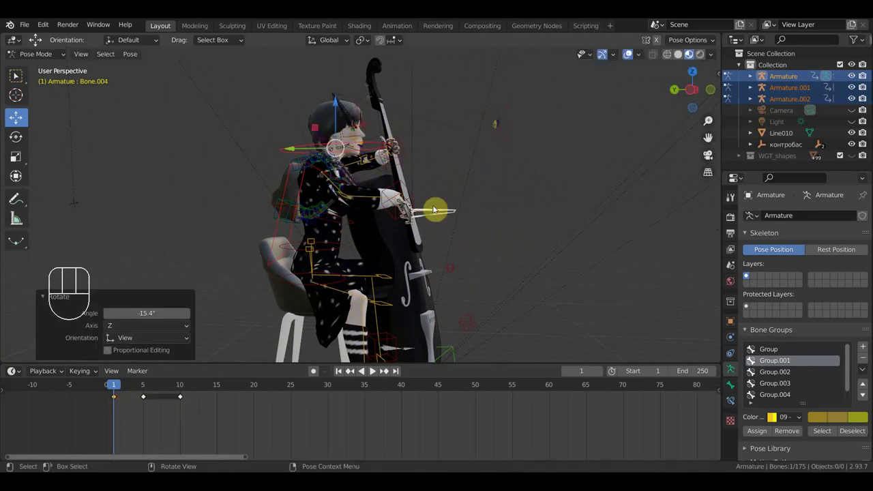
pyautogui.moveTo(382, 224); pyautogui.dragTo(361, 222)
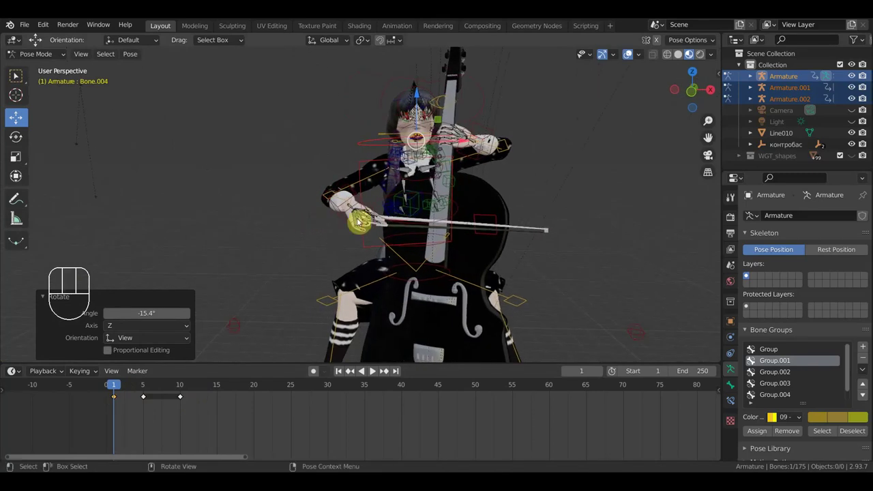
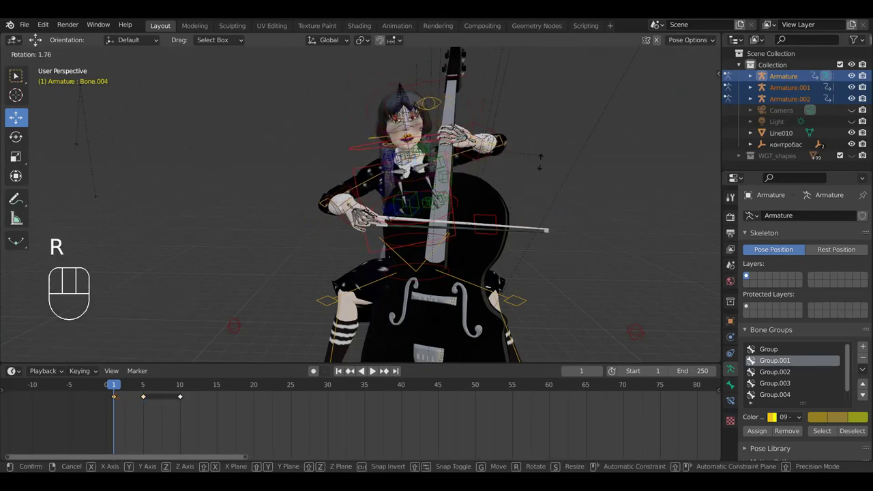
pyautogui.click(542, 176)
pyautogui.press('a')
pyautogui.press('i')
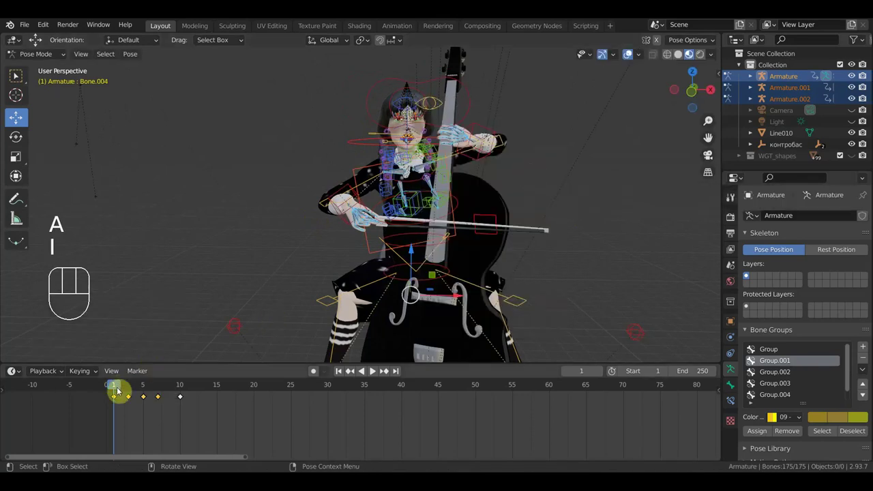
# Play the bowing loop, step back to frame 7 and show the rig controls over the model again.
pyautogui.moveTo(132, 388); pyautogui.dragTo(131, 387)
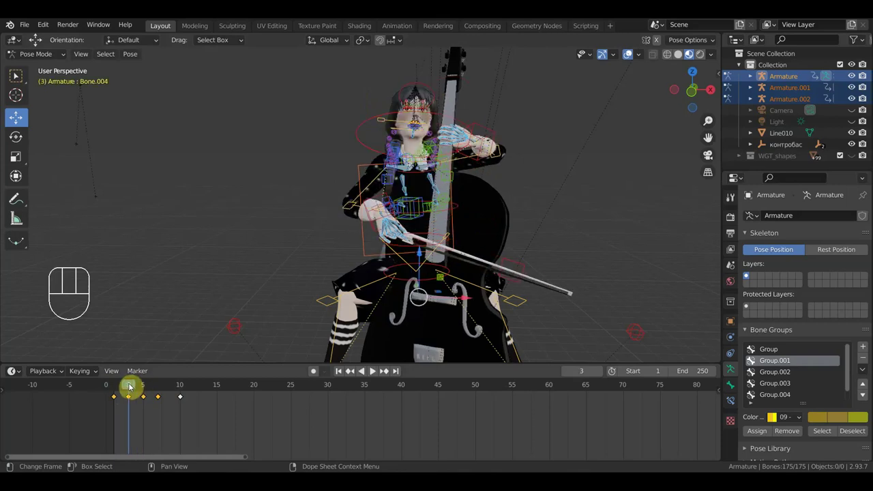
pyautogui.moveTo(149, 394); pyautogui.dragTo(595, 157)
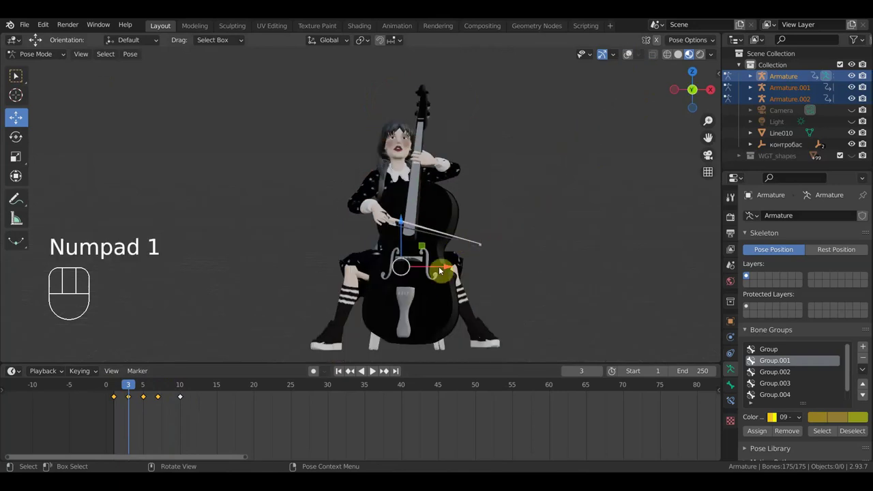
pyautogui.moveTo(140, 390); pyautogui.dragTo(164, 402)
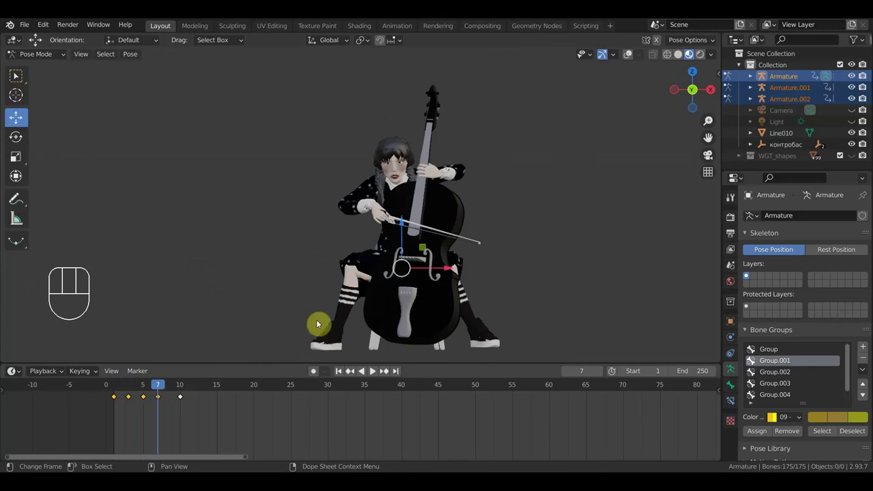
pyautogui.click(633, 54)
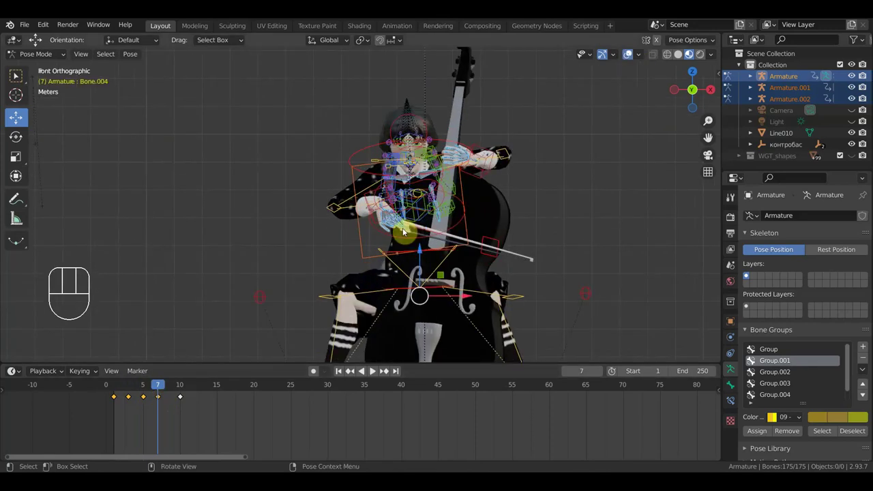
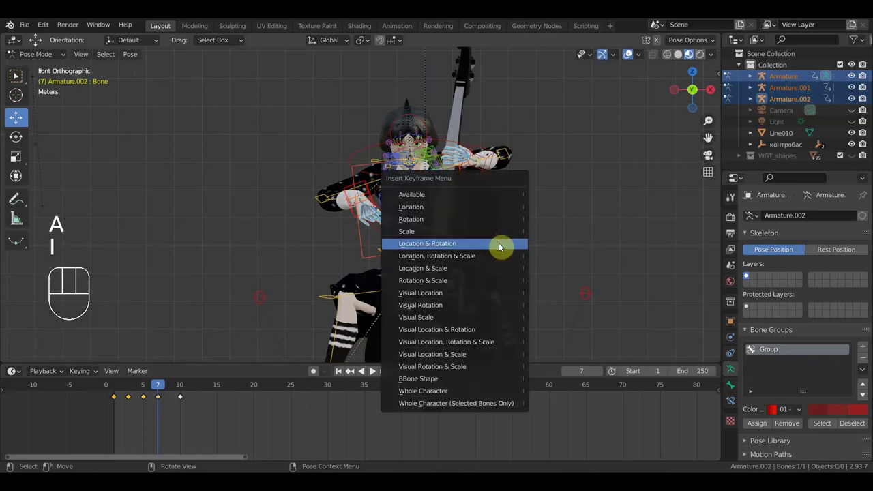
# Key the bow control's location and rotation at frame 7, then tilt the bow farther across the strings at frame 10.
pyautogui.moveTo(175, 390); pyautogui.dragTo(187, 397)
pyautogui.moveTo(184, 393); pyautogui.dragTo(360, 270)
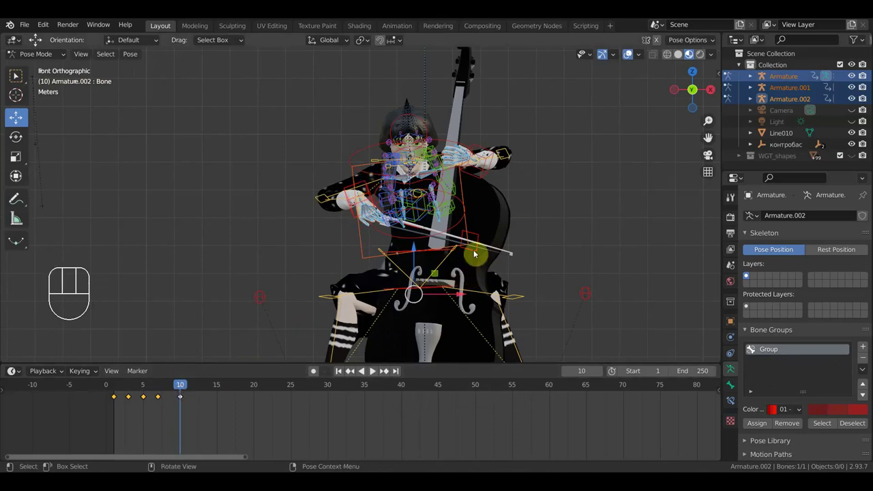
pyautogui.moveTo(482, 239); pyautogui.dragTo(483, 258)
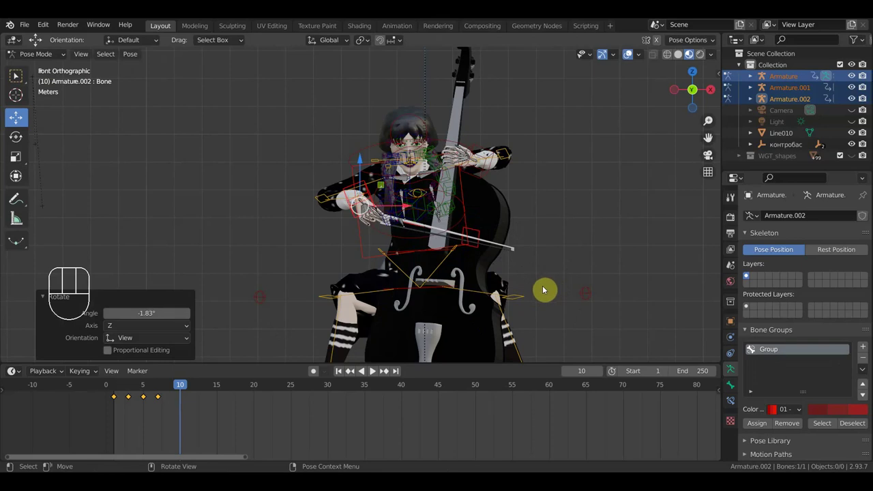
pyautogui.press('r')
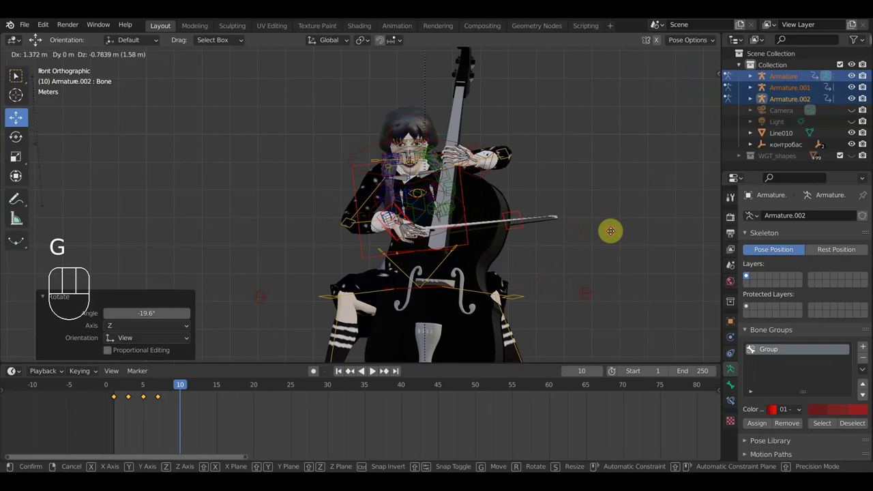
pyautogui.click(616, 235)
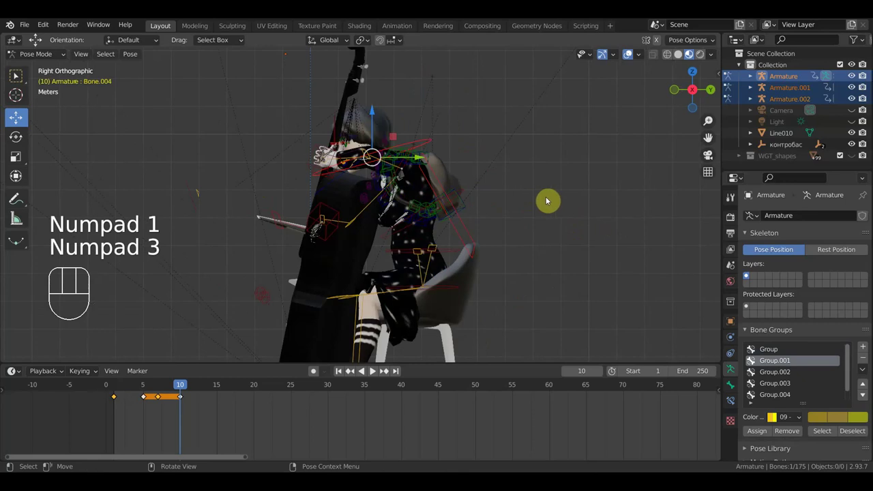
# Return to front view with rig controls hidden and scrub back to frame 6 to check the bow stroke.
pyautogui.press('r')
pyautogui.moveTo(566, 268); pyautogui.dragTo(552, 265)
pyautogui.moveTo(561, 259); pyautogui.dragTo(654, 267)
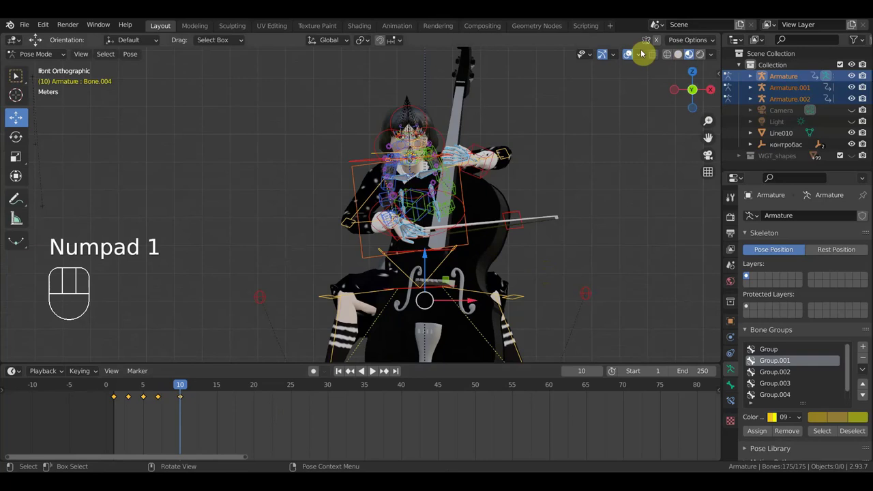
pyautogui.click(636, 55)
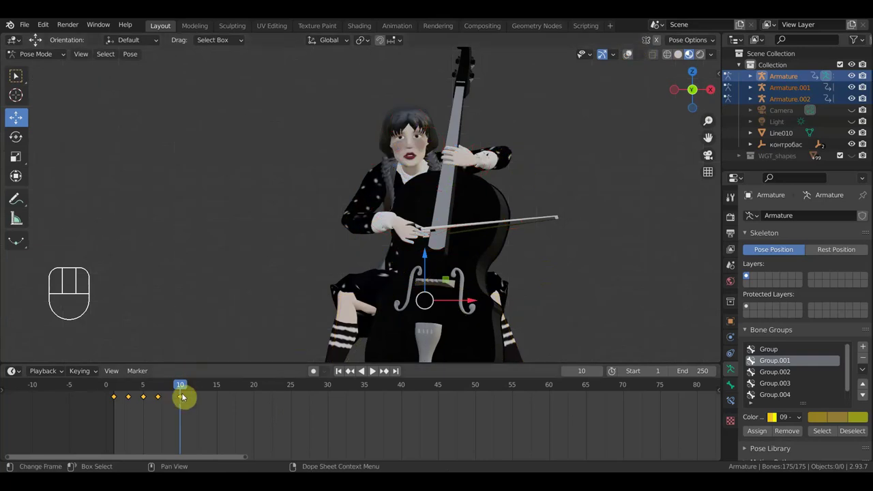
pyautogui.moveTo(164, 393); pyautogui.dragTo(160, 337)
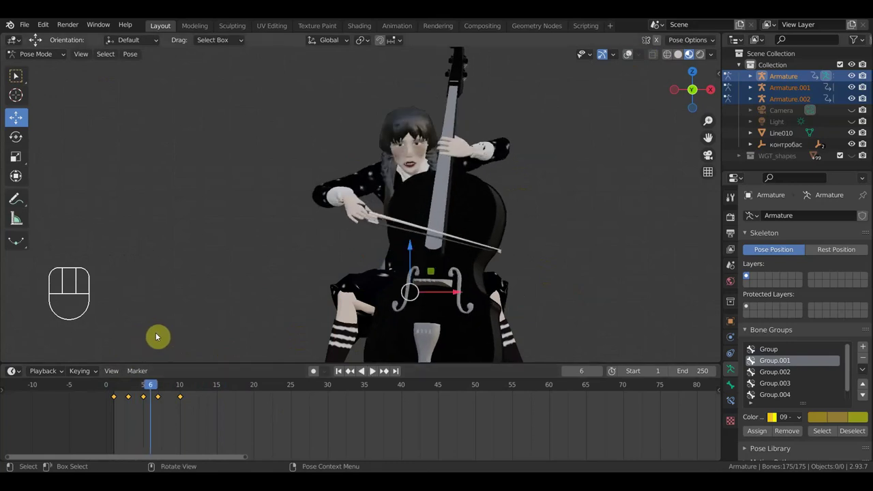
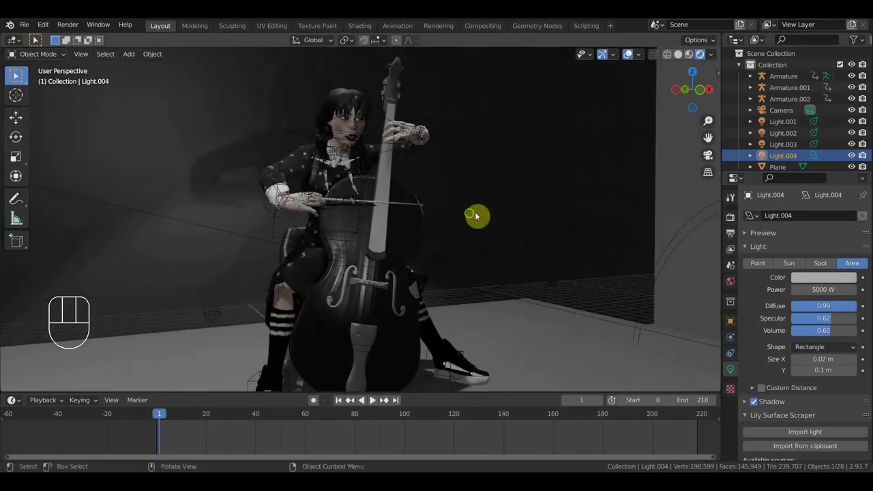
# Orbit around the lit stage floor and cellist, frame her straight on and play the bow animation.
pyautogui.moveTo(435, 217); pyautogui.dragTo(437, 215)
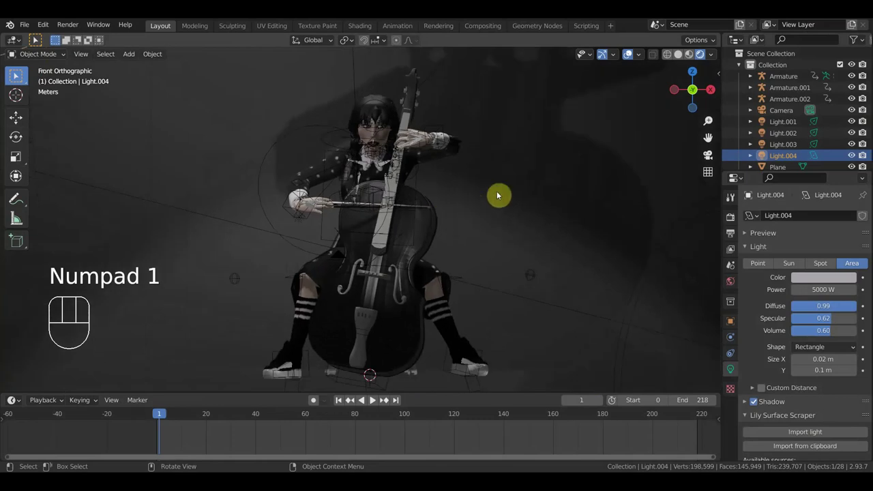
pyautogui.click(695, 58)
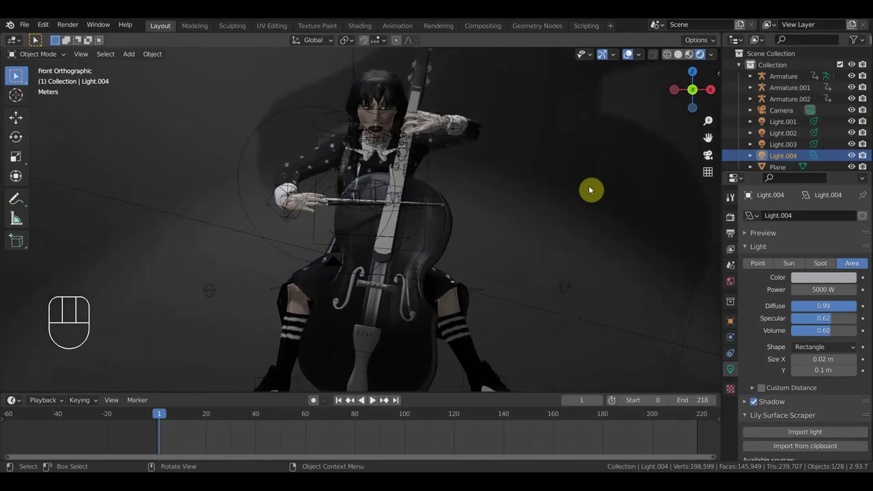
pyautogui.moveTo(657, 193); pyautogui.dragTo(571, 213)
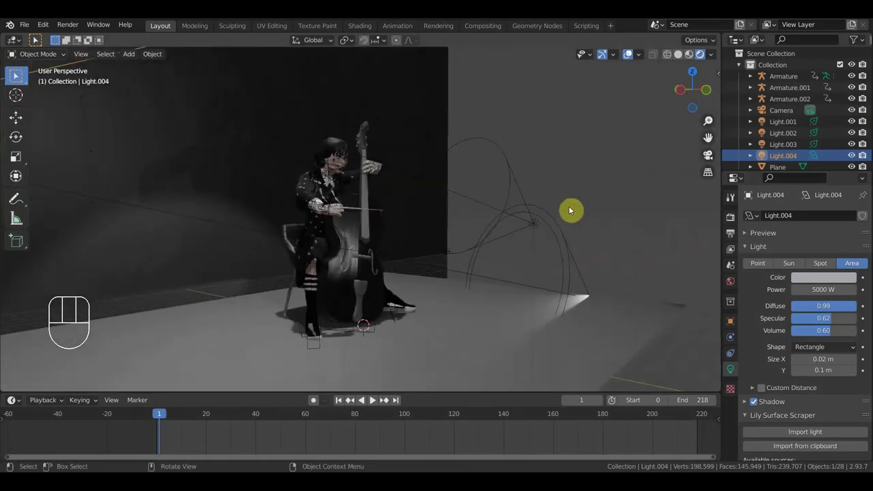
pyautogui.moveTo(527, 212); pyautogui.dragTo(400, 211)
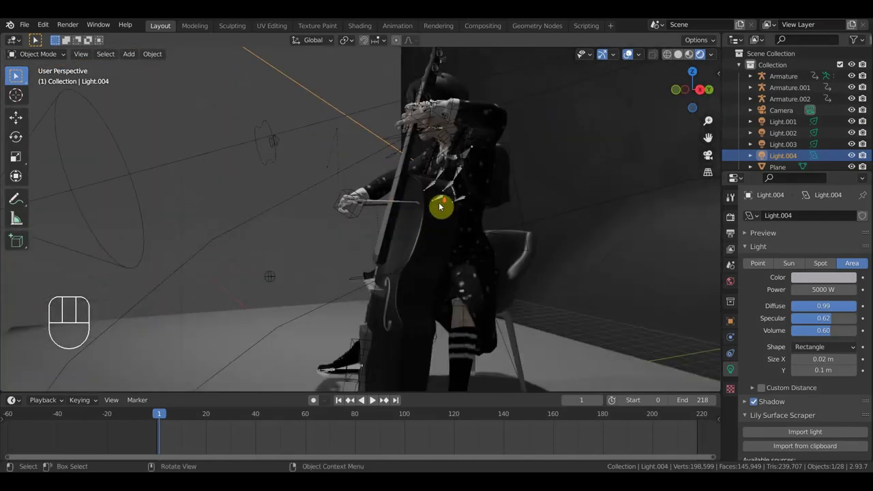
pyautogui.middleClick(469, 207)
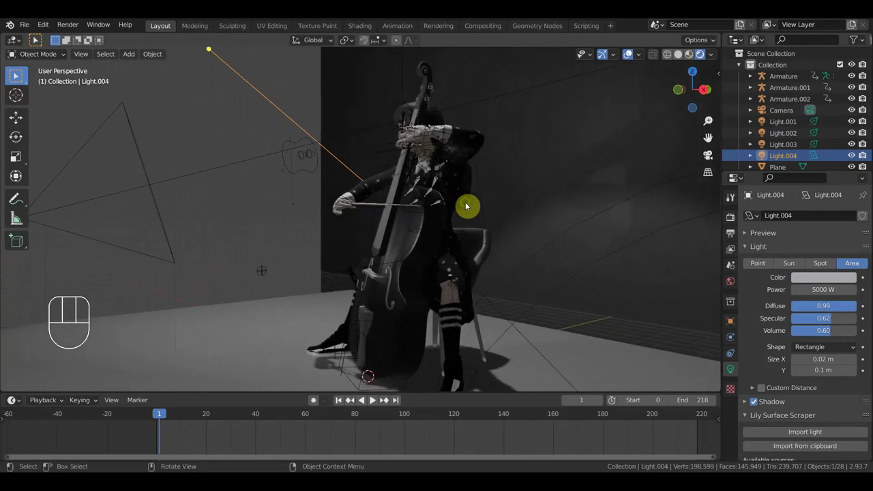
pyautogui.moveTo(580, 202); pyautogui.dragTo(624, 204)
pyautogui.press('space')
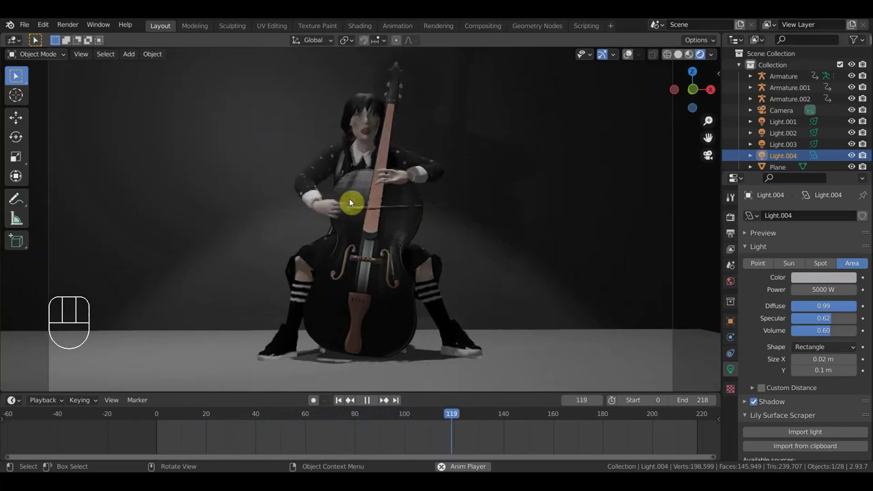
# Stop playback, drag the playhead back to frame 65 and check the cellist from the side and front.
pyautogui.press('space')
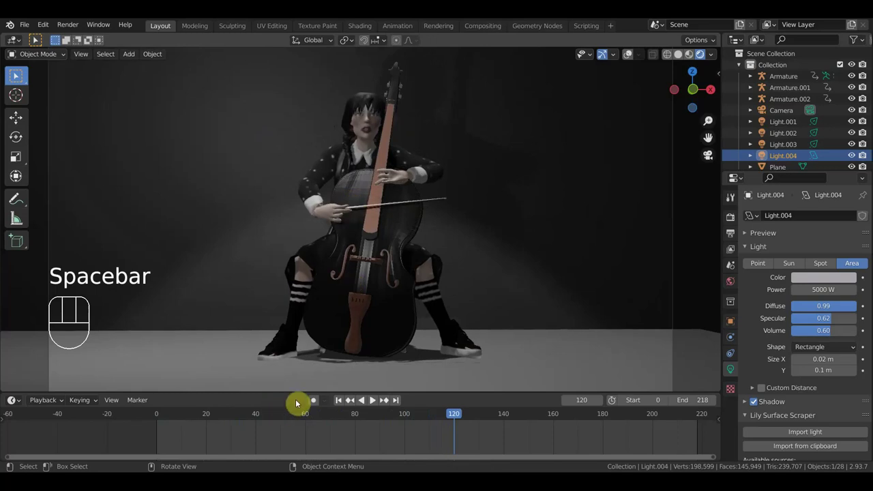
pyautogui.moveTo(389, 416); pyautogui.dragTo(326, 208)
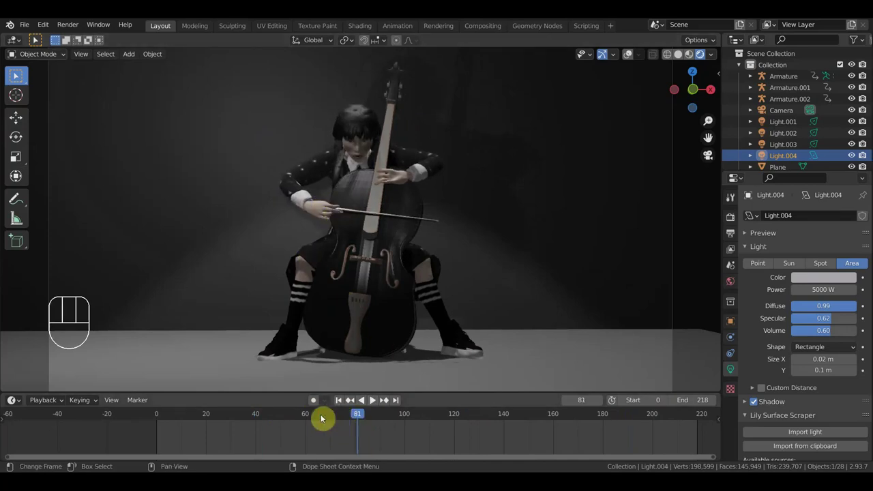
pyautogui.moveTo(291, 417); pyautogui.dragTo(323, 381)
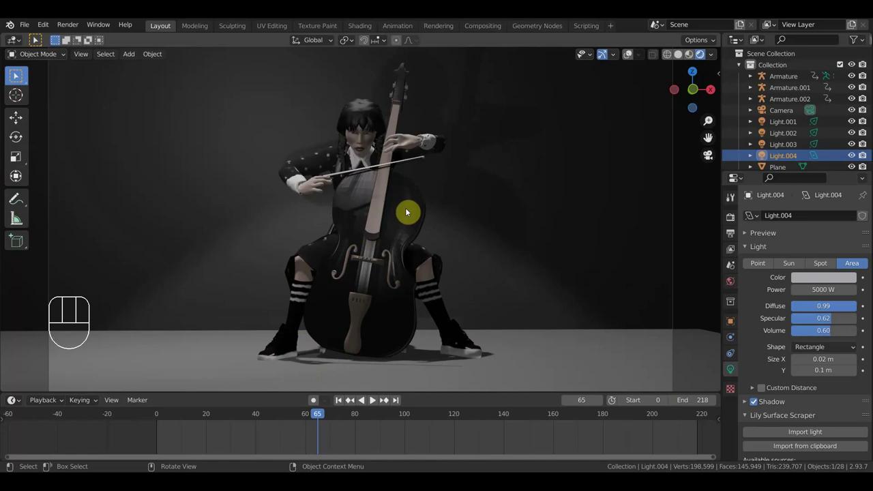
pyautogui.moveTo(465, 215); pyautogui.dragTo(490, 218)
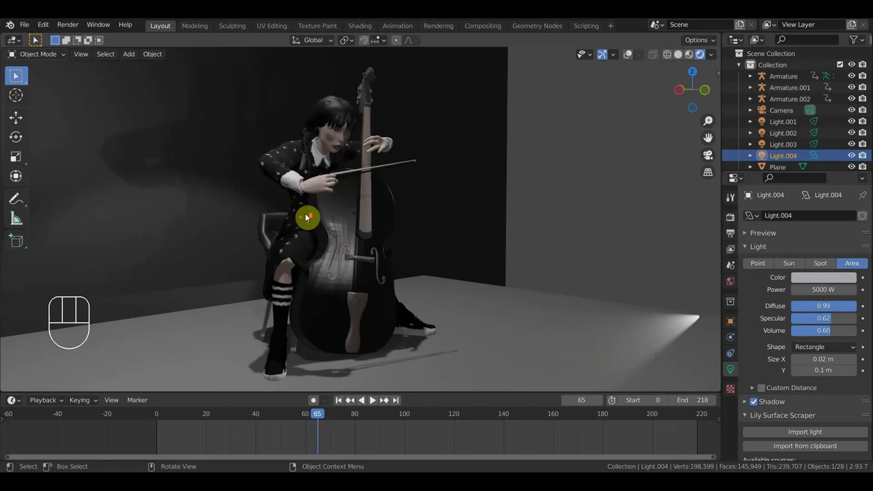
pyautogui.moveTo(361, 242); pyautogui.dragTo(351, 236)
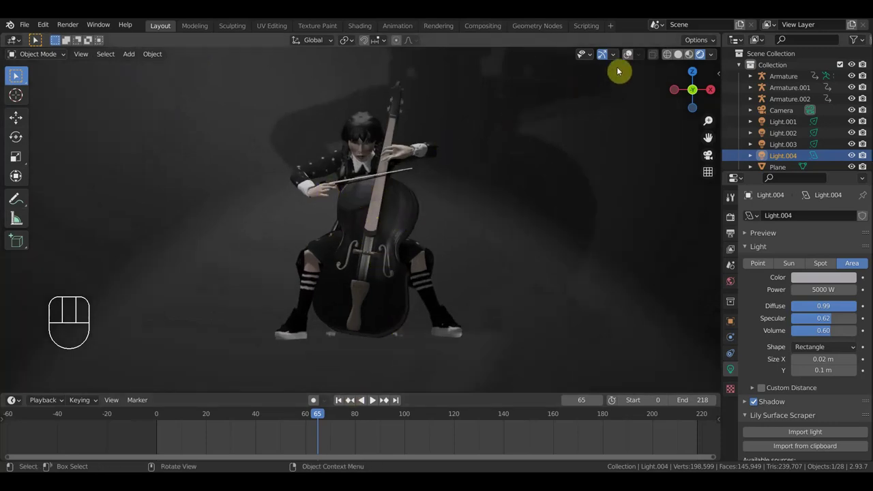
# Select the character's main Armature and switch it into Pose Mode.
pyautogui.click(631, 58)
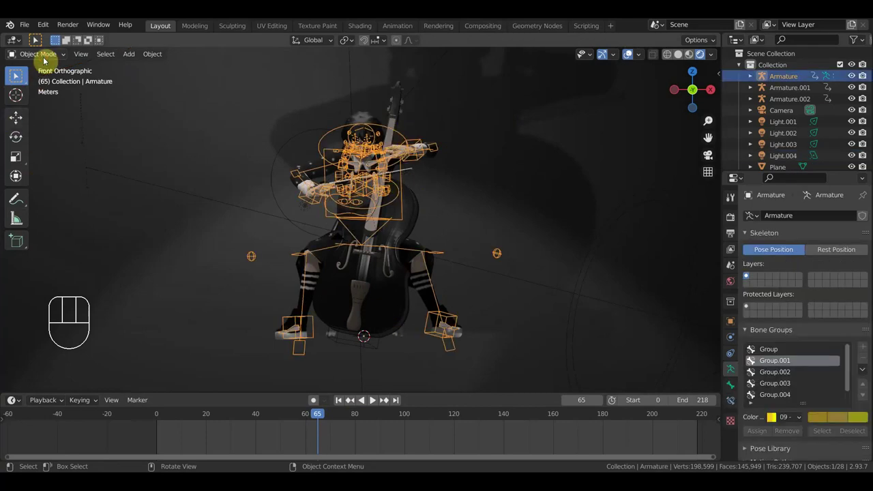
pyautogui.click(47, 60)
pyautogui.moveTo(50, 56); pyautogui.dragTo(399, 386)
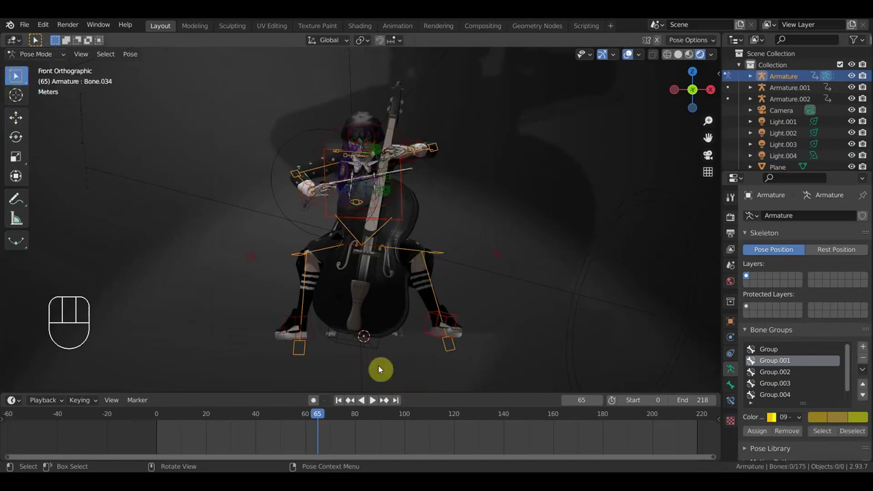
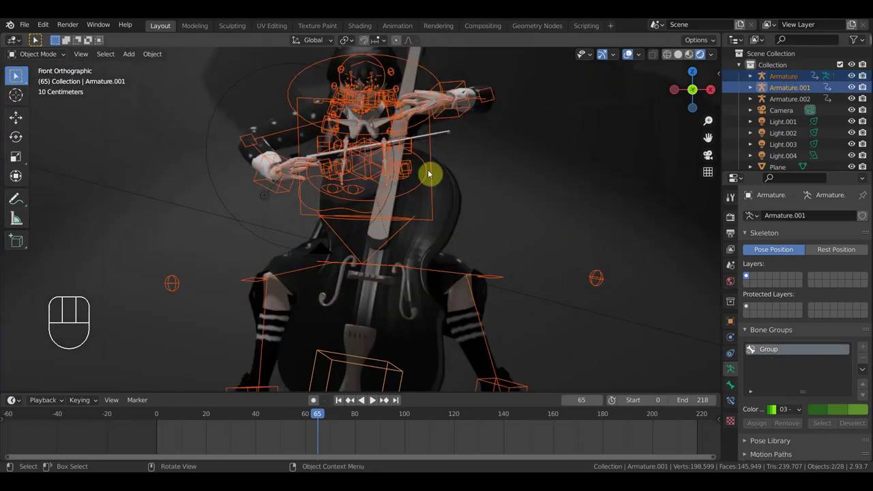
# Add Armature.002 to the selection and select all bones so their keyframes show at frame 109.
pyautogui.moveTo(416, 186); pyautogui.dragTo(356, 194)
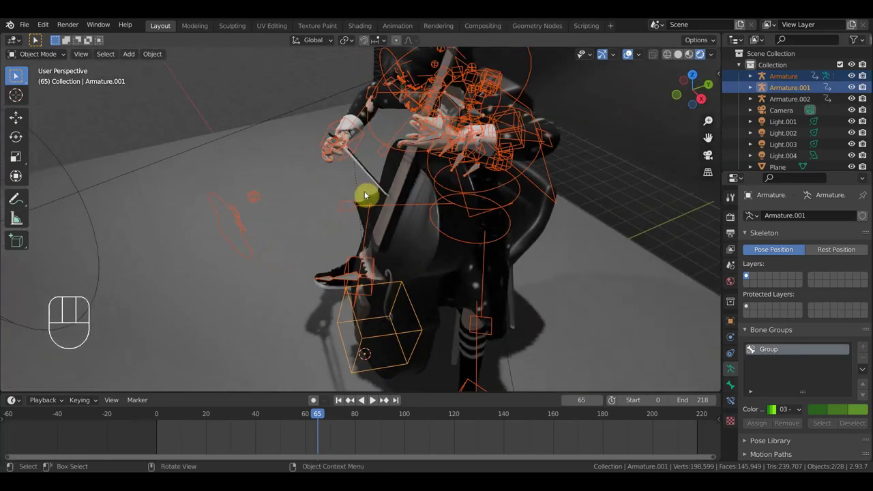
pyautogui.middleClick(338, 162)
pyautogui.moveTo(335, 161); pyautogui.dragTo(355, 186)
pyautogui.moveTo(347, 176); pyautogui.dragTo(342, 184)
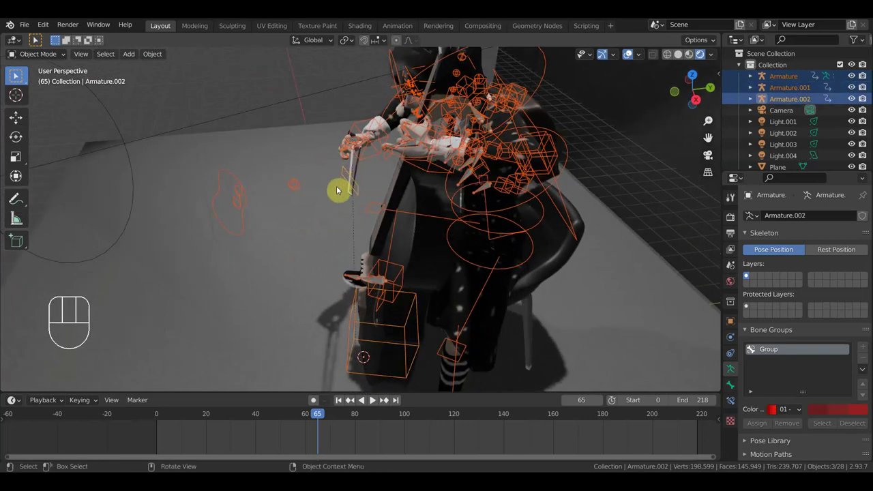
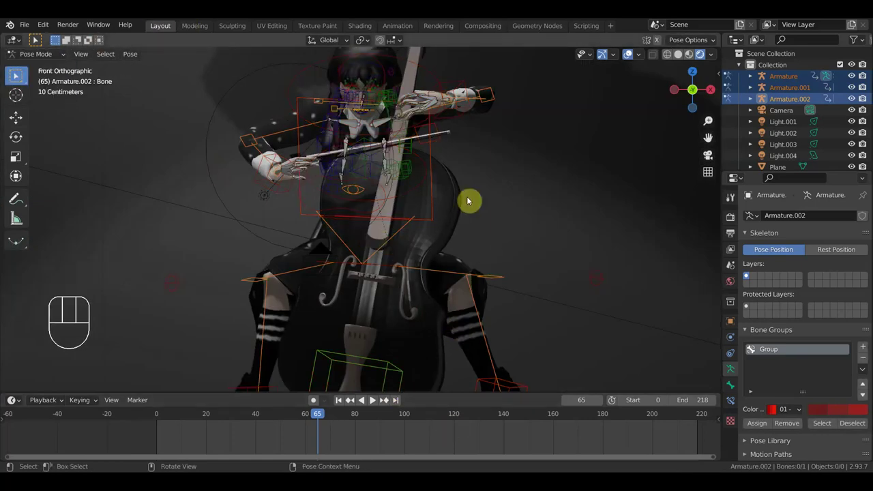
pyautogui.press('a')
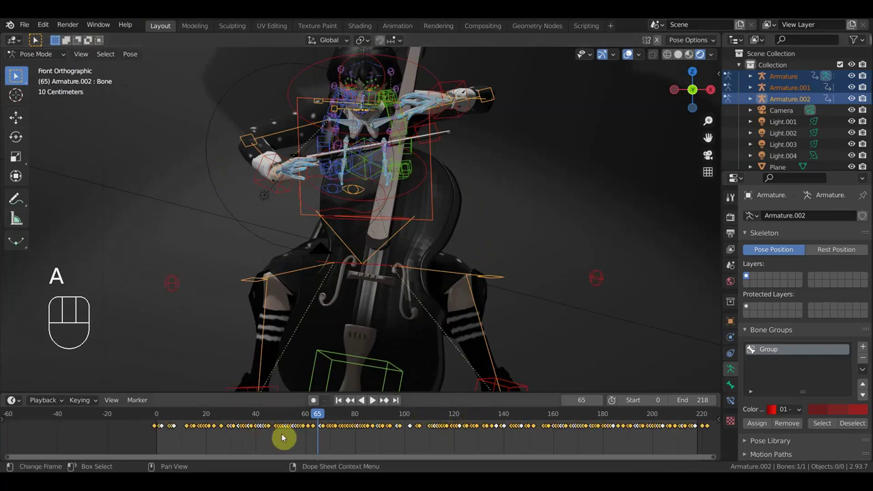
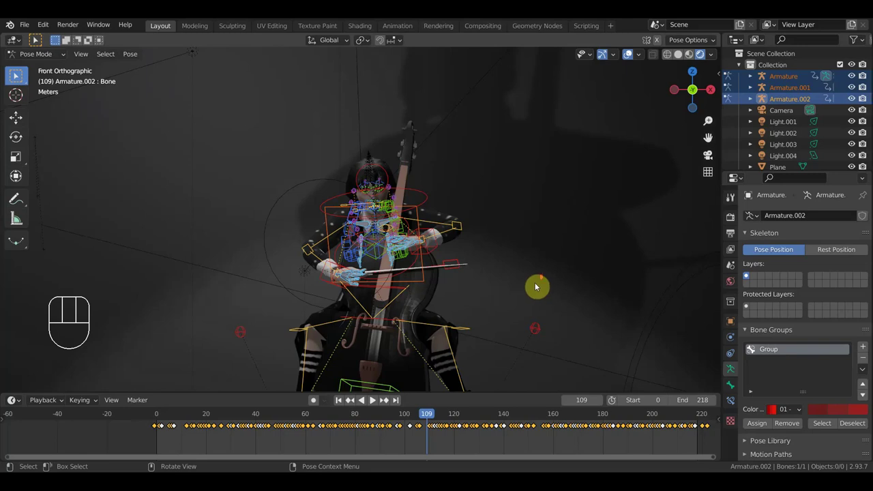
pyautogui.moveTo(540, 245); pyautogui.dragTo(540, 238)
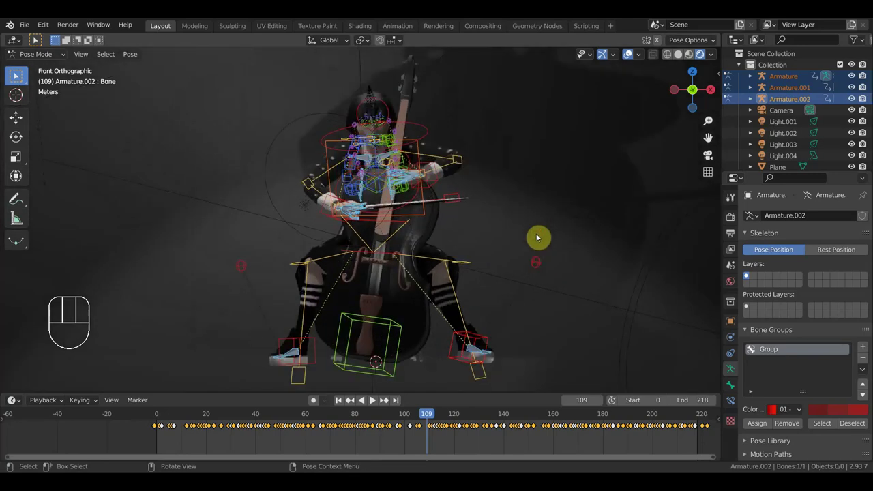